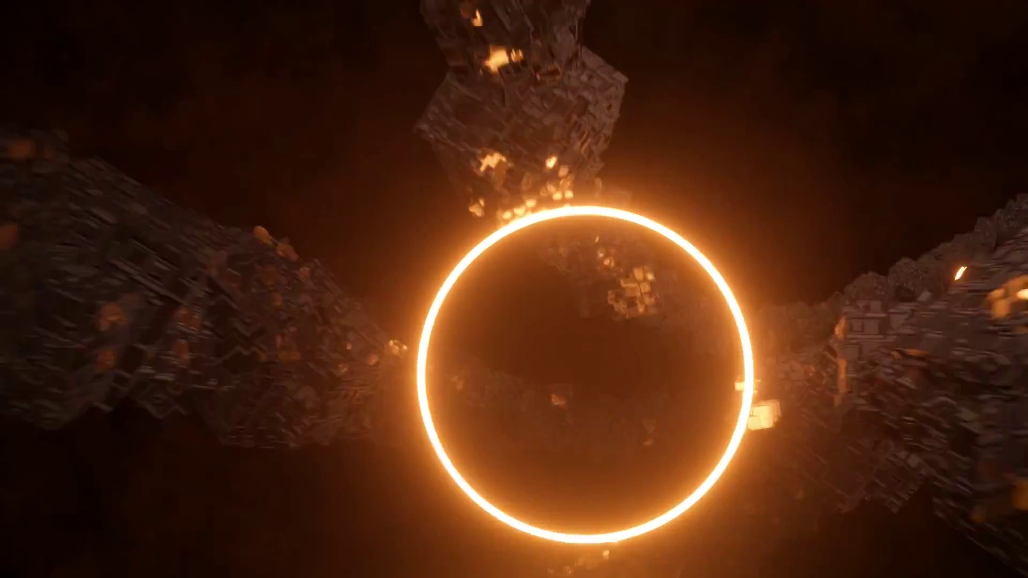
Leave the render preview and return to the default scene with cube, camera and light.
{"action": "left_click_drag", "start_coordinate": [390, 339], "coordinate": [514, 271]}
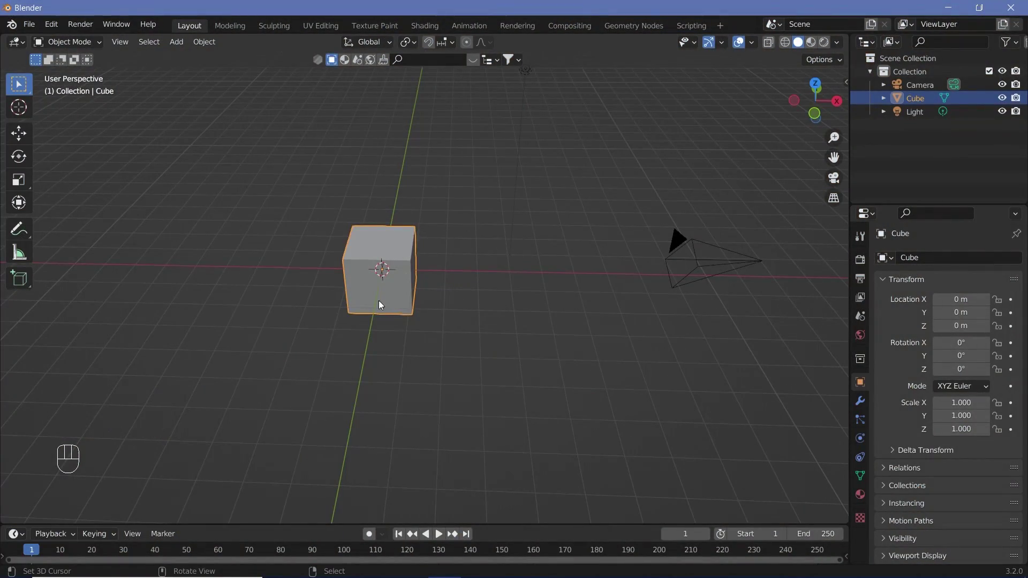
Add a circle curve around the cube and scale it up 20 times.
{"action": "left_click_drag", "start_coordinate": [404, 298], "coordinate": [475, 279]}
{"action": "scroll", "scroll_direction": "down", "scroll_amount": 3}
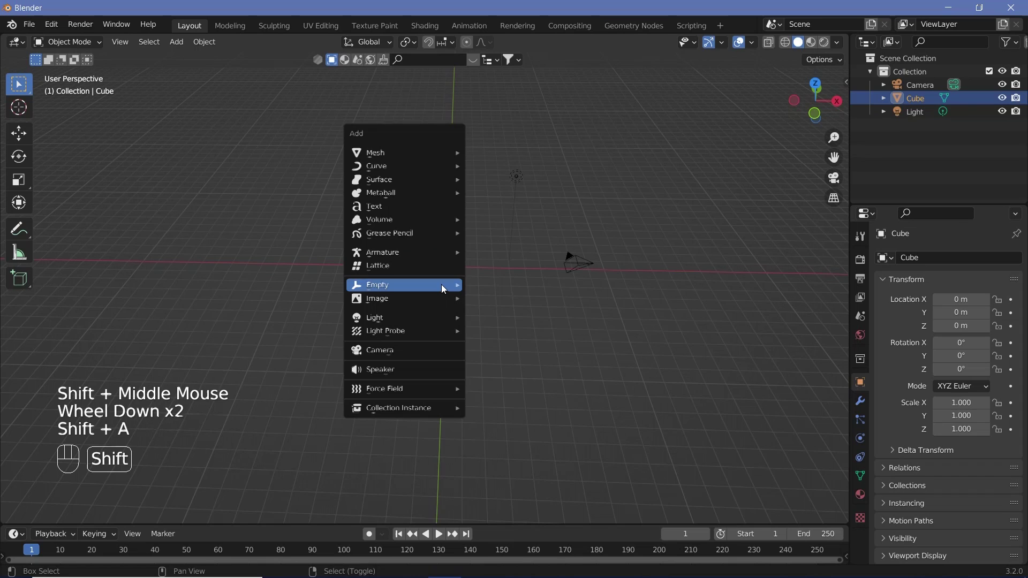
{"action": "key", "text": "shift+a"}
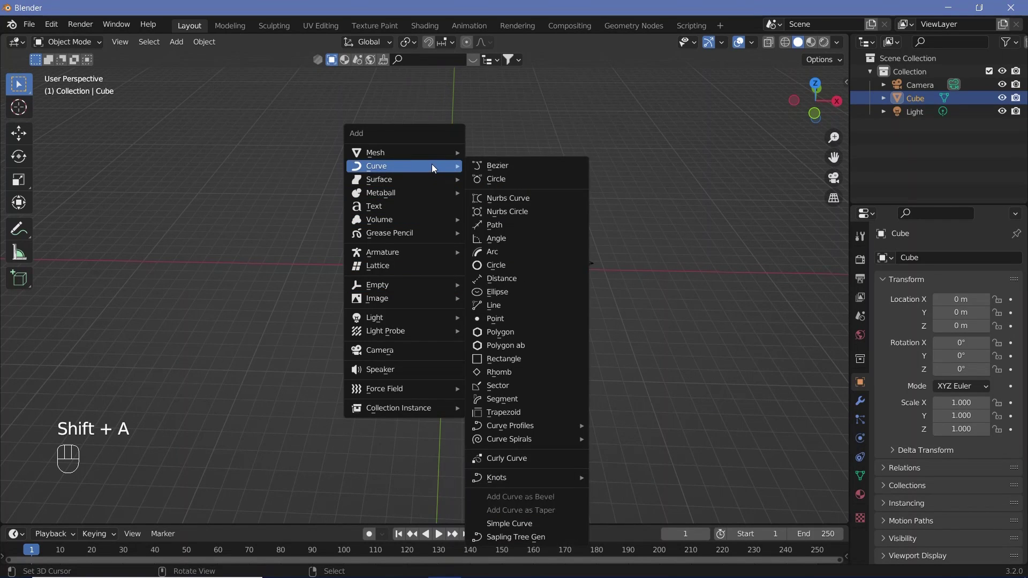
{"action": "key", "text": "s"}
{"action": "key", "text": "1"}
{"action": "key", "text": "BackSpace"}
{"action": "key", "text": "2"}
{"action": "key", "text": "0"}
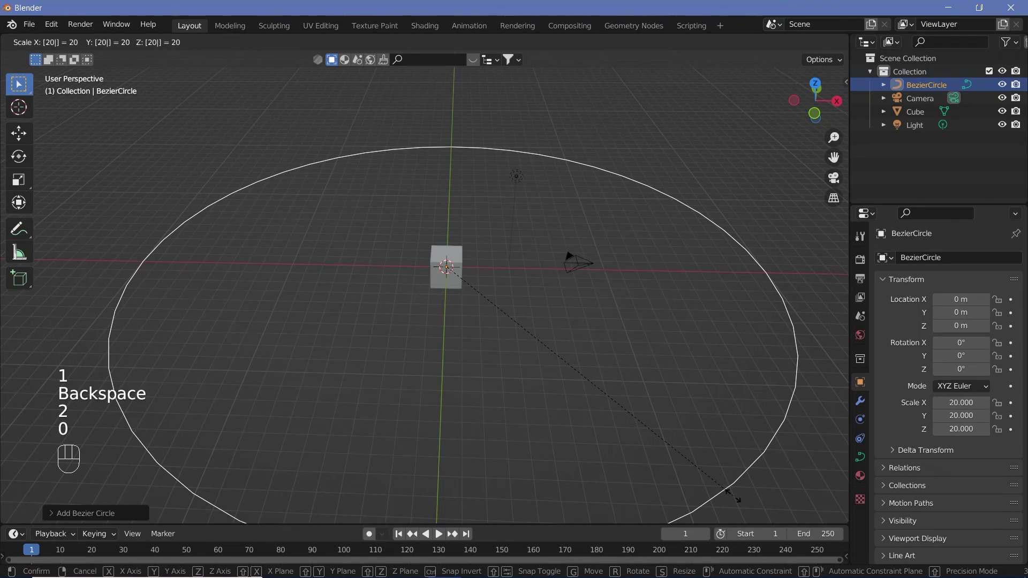
{"action": "key", "text": "Return"}
Edit the circle's points, moving alternate ones along Z so the path waves up and down.
{"action": "middle_click", "coordinate": [488, 357]}
{"action": "scroll", "scroll_direction": "down", "scroll_amount": 3}
{"action": "key", "text": "Tab"}
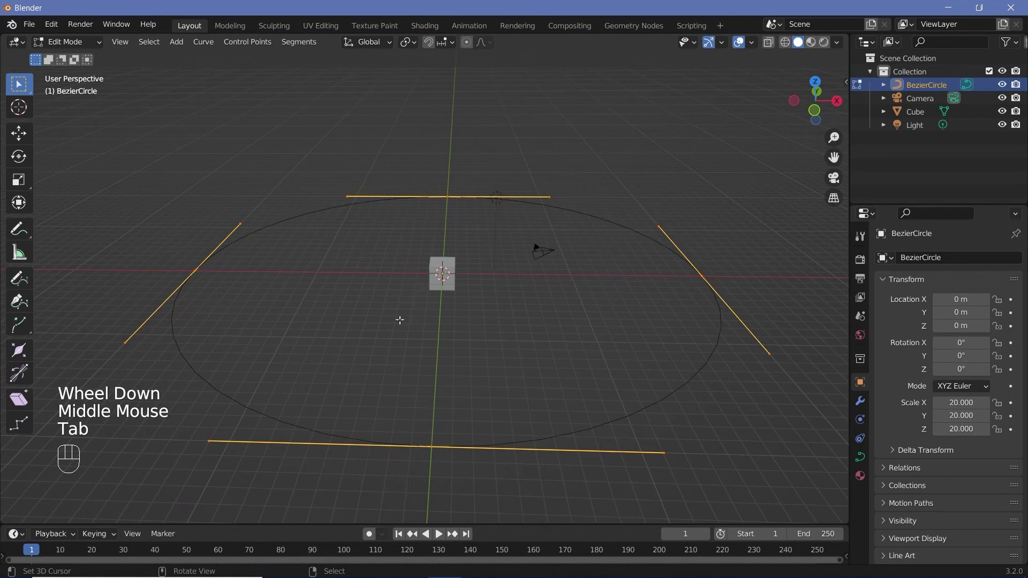
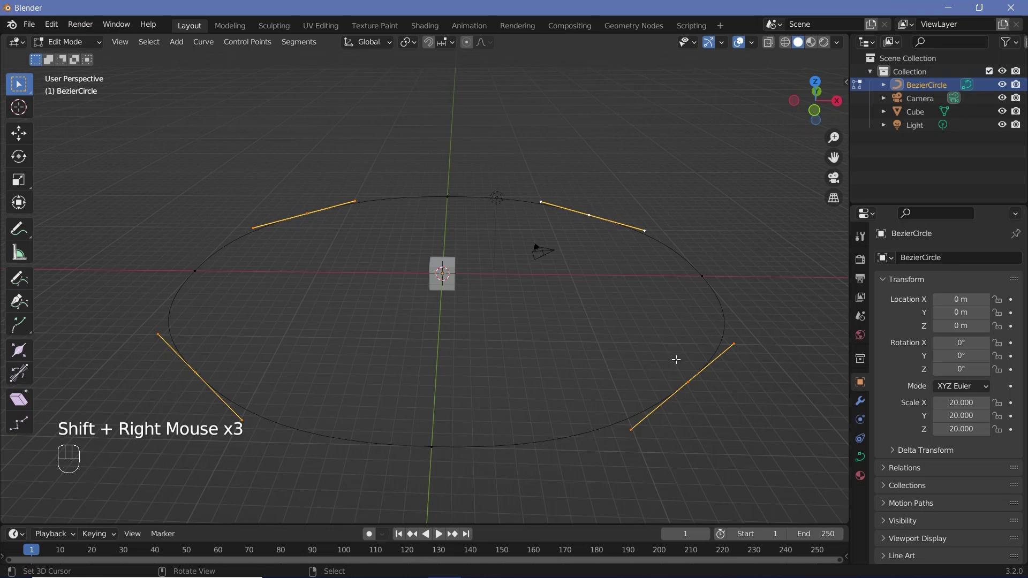
{"action": "key", "text": "g"}
{"action": "key", "text": "z"}
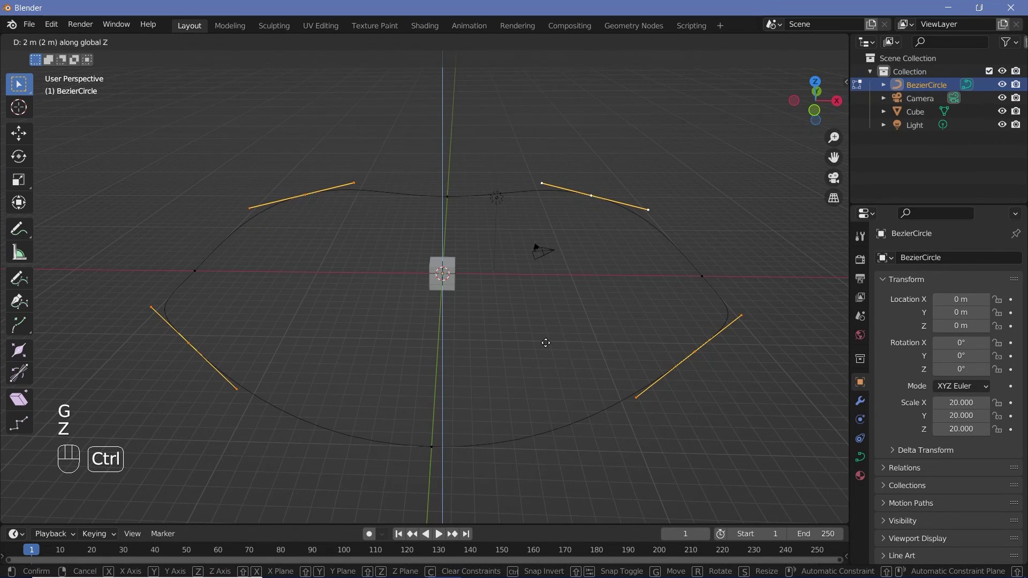
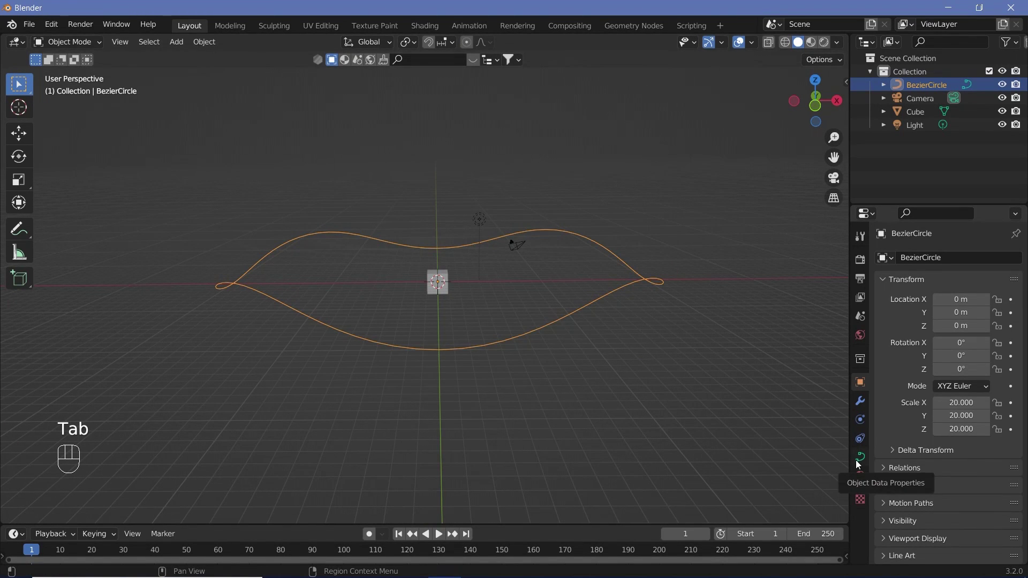
Set the curve's resolution 64, Z-Up twist, smoothing 100, and clear the camera's location and rotation.
{"action": "left_click", "coordinate": [858, 462]}
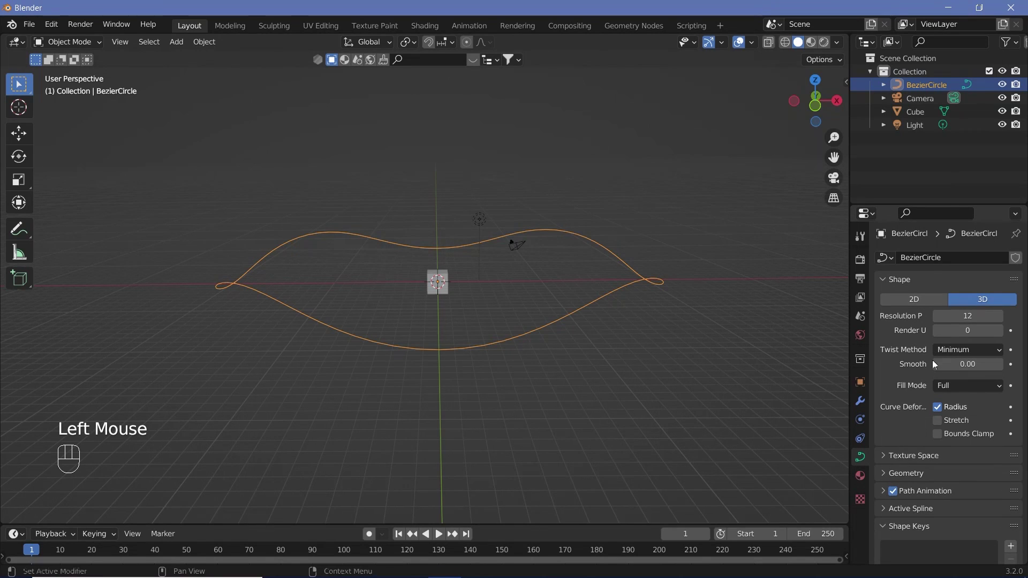
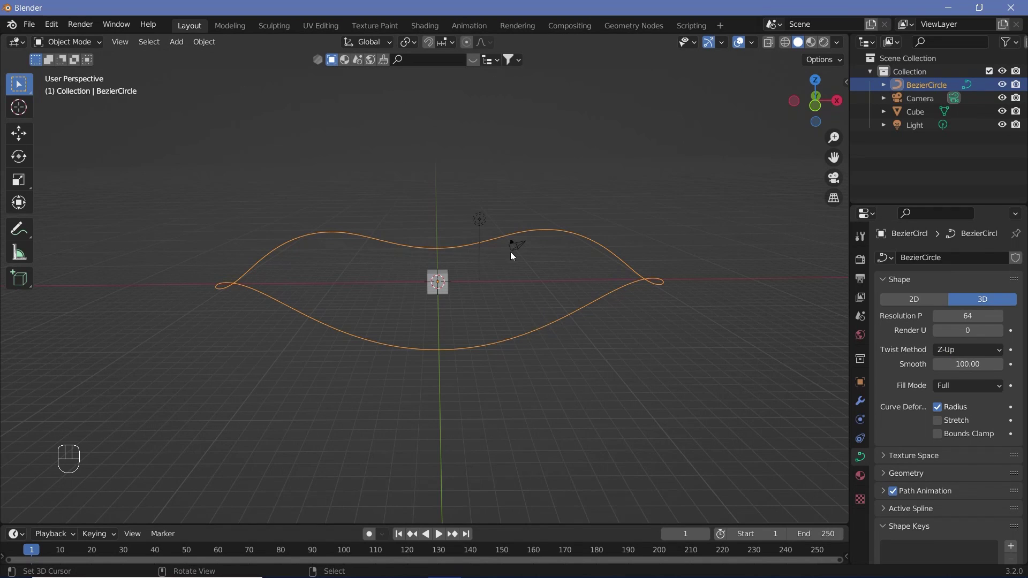
{"action": "left_click_drag", "start_coordinate": [517, 248], "coordinate": [526, 260]}
{"action": "key", "text": "alt+g"}
{"action": "key", "text": "alt+r"}
Rotate the camera 90° on the X axis.
{"action": "key", "text": "r"}
{"action": "key", "text": "x"}
{"action": "key", "text": "9"}
{"action": "key", "text": "0"}
{"action": "key", "text": "Return"}
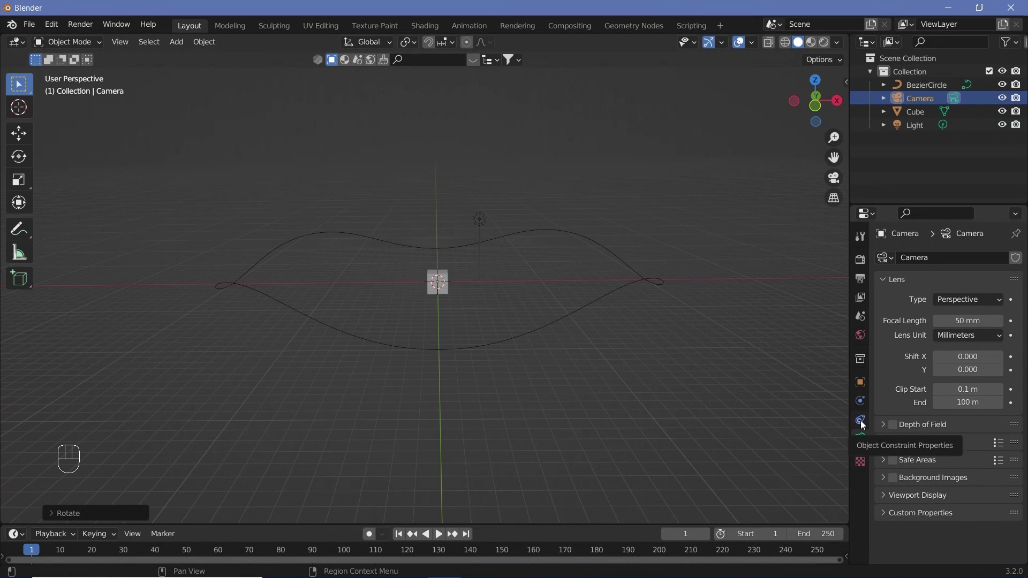
Add a Follow Path constraint targeting BezierCircle with Follow Curve on, Animate Path, offset 0.
{"action": "left_click", "coordinate": [864, 427]}
{"action": "left_click_drag", "start_coordinate": [914, 266], "coordinate": [998, 306]}
{"action": "left_click_drag", "start_coordinate": [998, 304], "coordinate": [621, 292]}
{"action": "middle_click", "coordinate": [333, 387]}
{"action": "scroll", "scroll_direction": "up", "scroll_amount": 3}
{"action": "left_click_drag", "start_coordinate": [451, 346], "coordinate": [966, 438]}
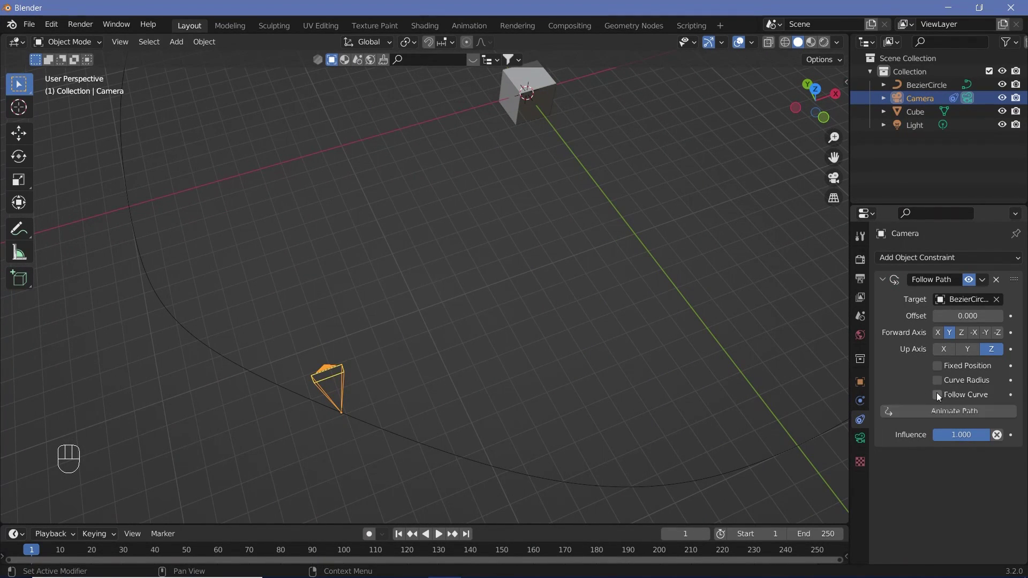
{"action": "left_click", "coordinate": [940, 396]}
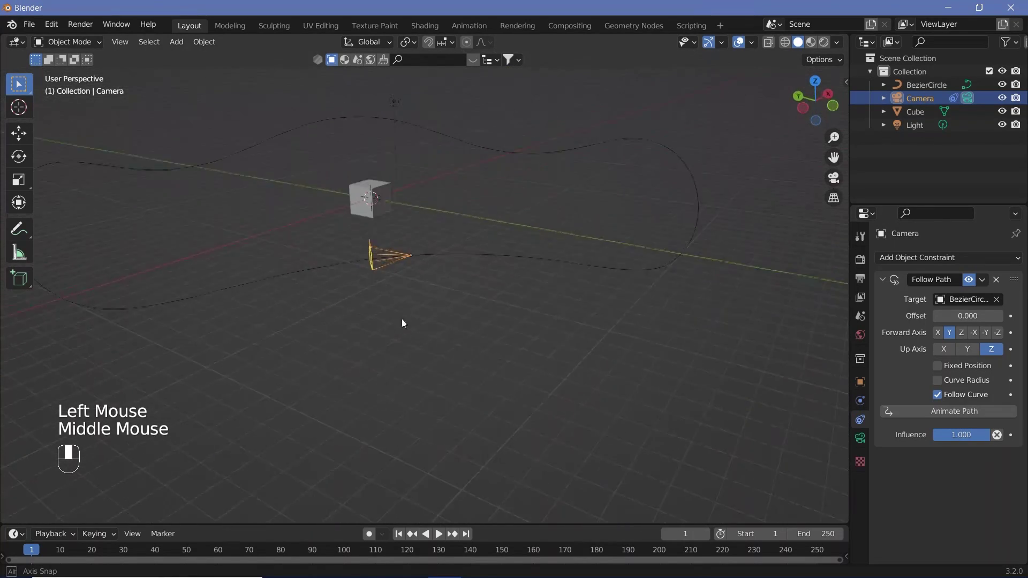
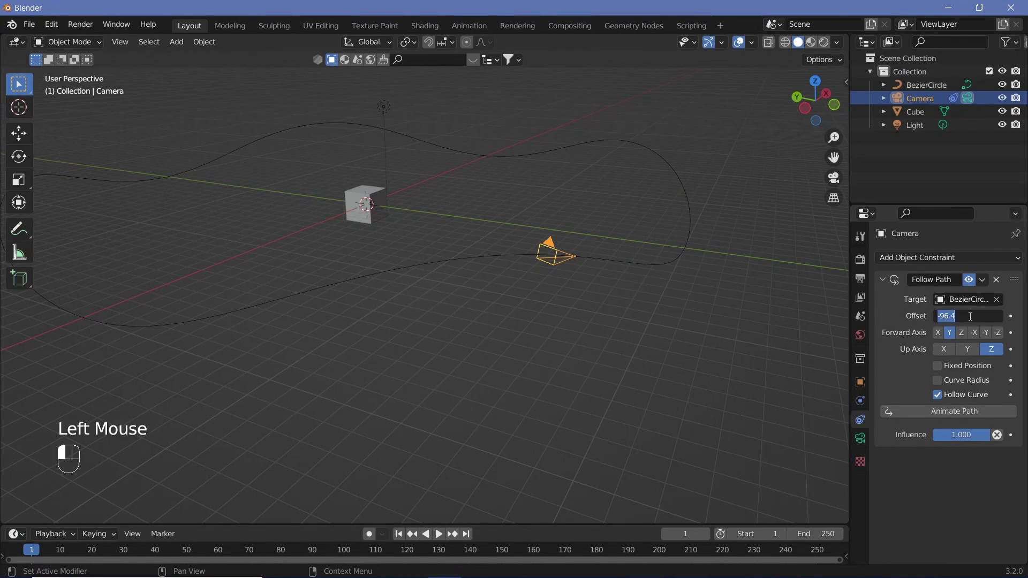
{"action": "left_click", "coordinate": [972, 312]}
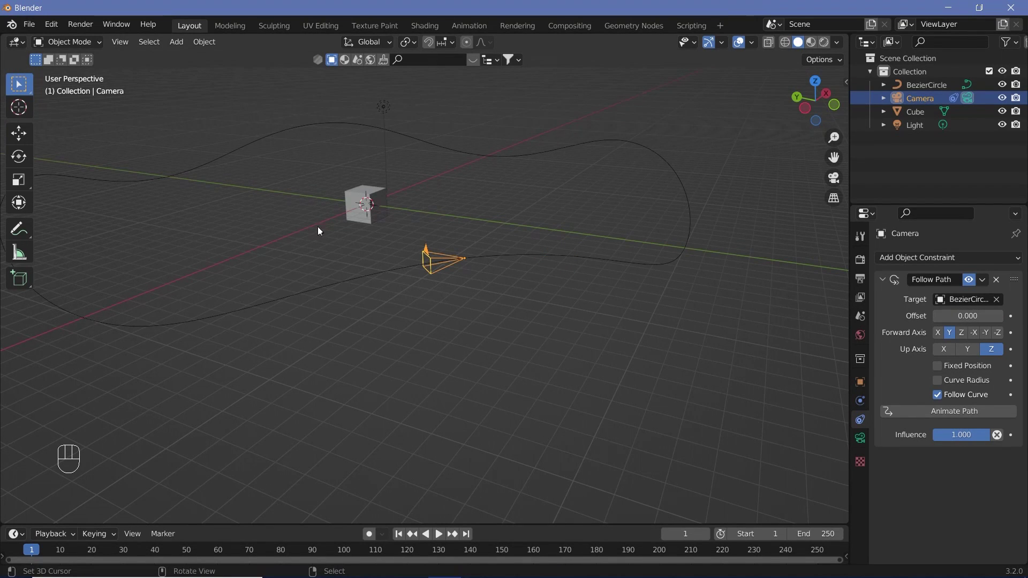
{"action": "left_click_drag", "start_coordinate": [332, 234], "coordinate": [398, 218]}
{"action": "left_click_drag", "start_coordinate": [410, 233], "coordinate": [407, 284]}
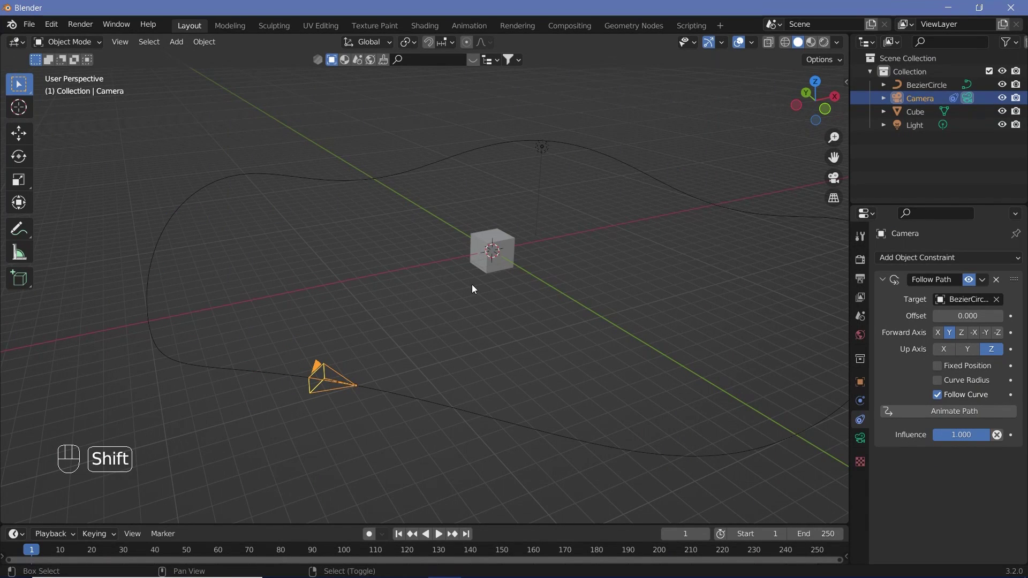
Add a second Bezier circle to become a thin ring with a 0.02 m bevel.
{"action": "key", "text": "shift+a"}
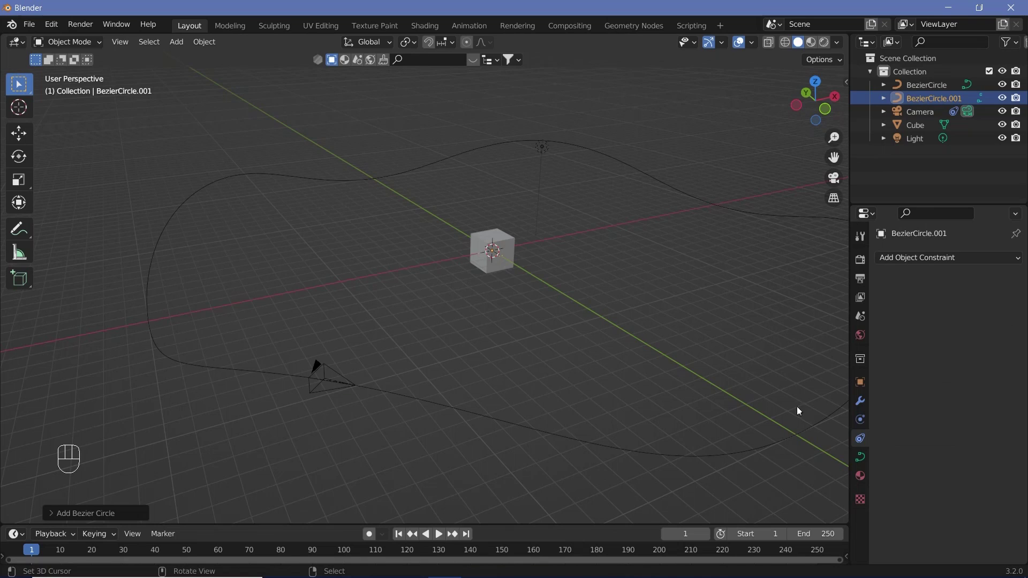
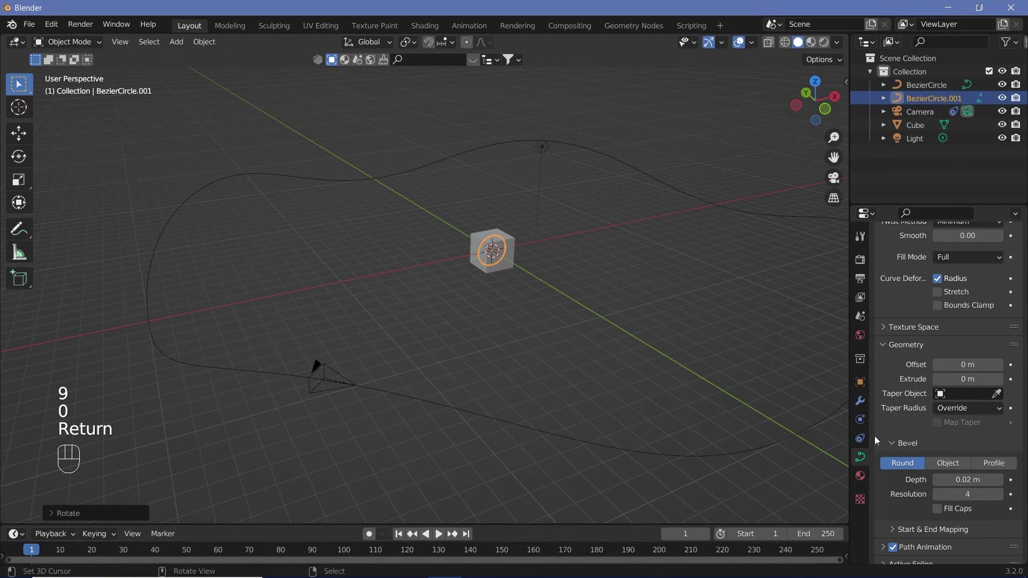
Add an Array modifier with constant 10 m Z offset instead of relative spacing.
{"action": "left_click_drag", "start_coordinate": [863, 409], "coordinate": [882, 375]}
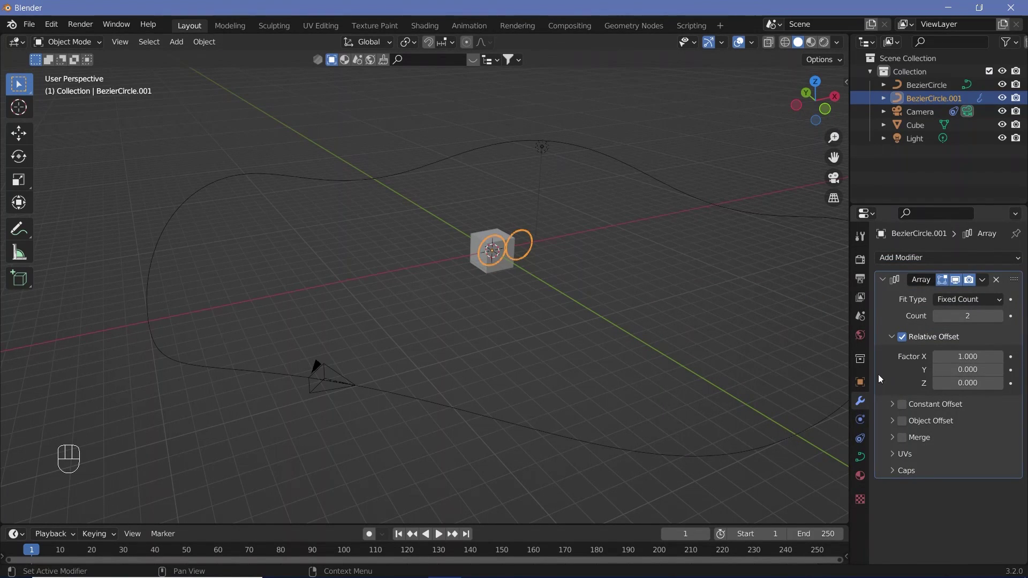
{"action": "left_click", "coordinate": [903, 341]}
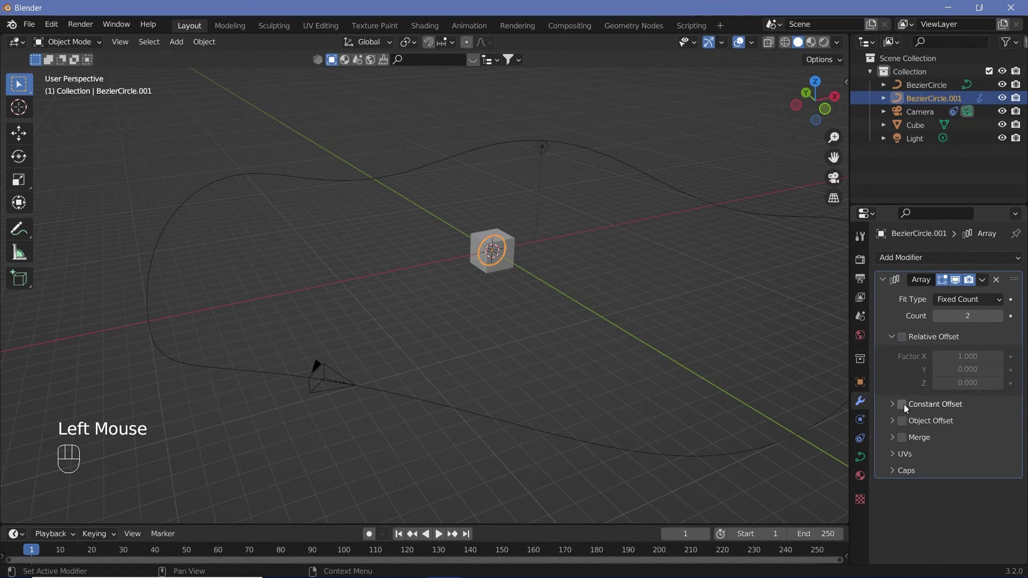
{"action": "left_click", "coordinate": [907, 409]}
{"action": "left_click", "coordinate": [895, 408]}
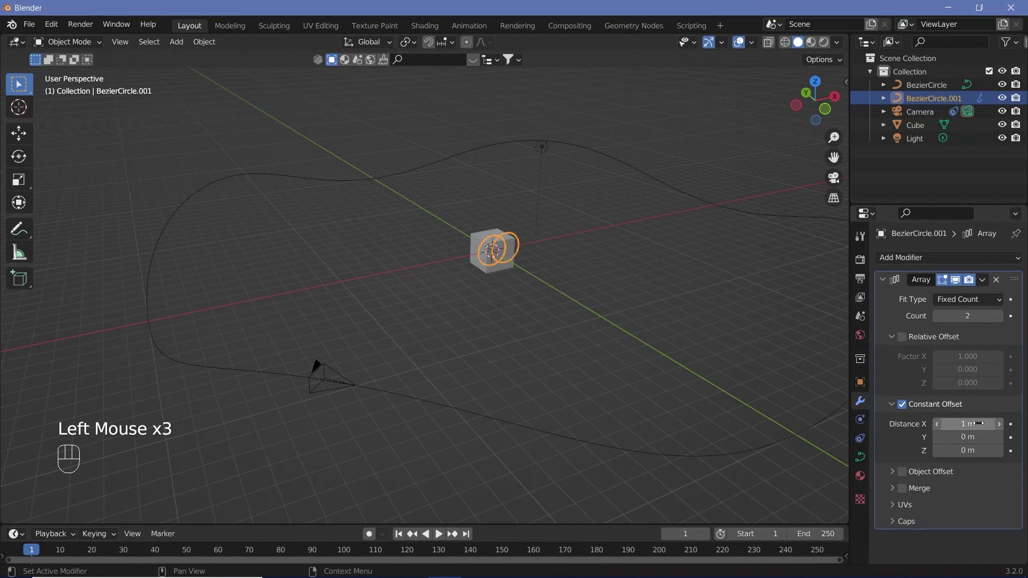
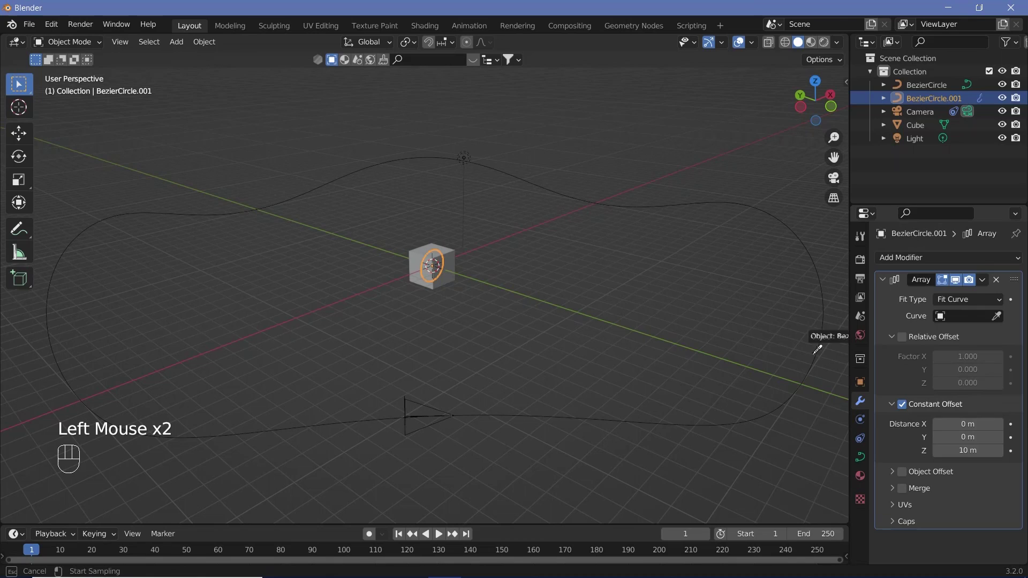
Fit the array's copy count to the BezierCircle path length and inspect the row of rings.
{"action": "scroll", "scroll_direction": "down", "scroll_amount": 3}
{"action": "scroll", "scroll_direction": "down", "scroll_amount": 3}
{"action": "scroll", "scroll_direction": "up", "scroll_amount": 3}
{"action": "scroll", "scroll_direction": "up", "scroll_amount": 3}
{"action": "left_click_drag", "start_coordinate": [497, 326], "coordinate": [572, 341]}
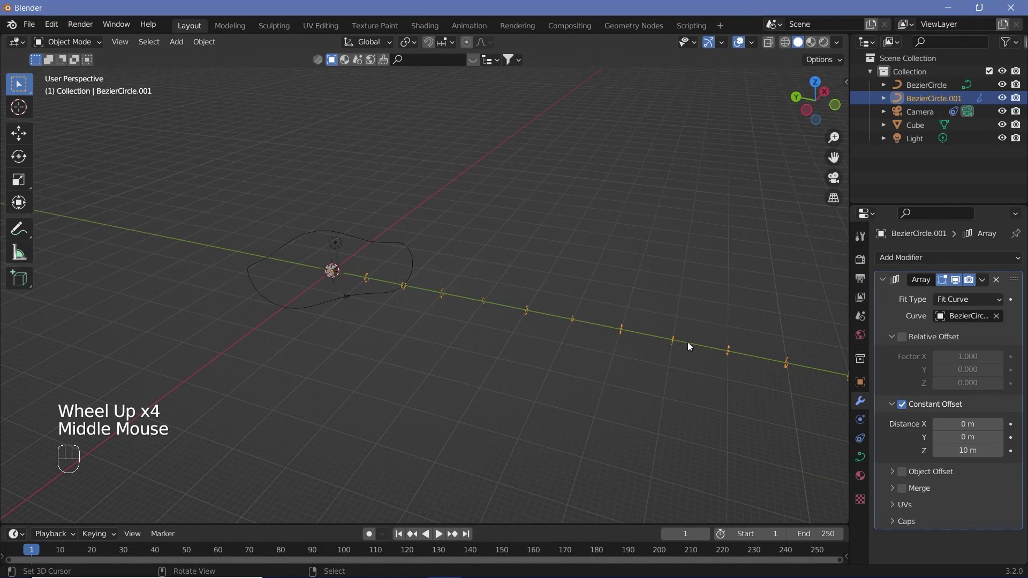
{"action": "scroll", "scroll_direction": "up", "scroll_amount": 3}
{"action": "middle_click", "coordinate": [589, 378]}
{"action": "scroll", "scroll_direction": "up", "scroll_amount": 3}
{"action": "left_click_drag", "start_coordinate": [925, 262], "coordinate": [888, 327]}
{"action": "scroll", "scroll_direction": "down", "scroll_amount": 3}
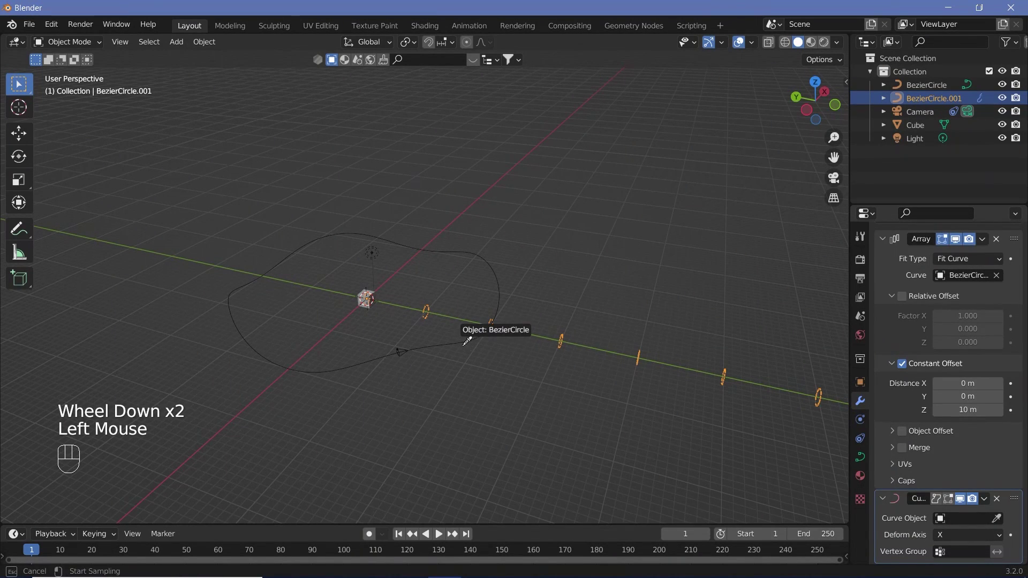
Set the Curve modifier to BezierCircle with Y deform axis so the rings wrap along the wavy path.
{"action": "left_click", "coordinate": [415, 401]}
{"action": "left_click_drag", "start_coordinate": [465, 345], "coordinate": [521, 403]}
{"action": "left_click_drag", "start_coordinate": [510, 379], "coordinate": [546, 165]}
{"action": "scroll", "scroll_direction": "up", "scroll_amount": 3}
{"action": "left_click_drag", "start_coordinate": [950, 507], "coordinate": [486, 351]}
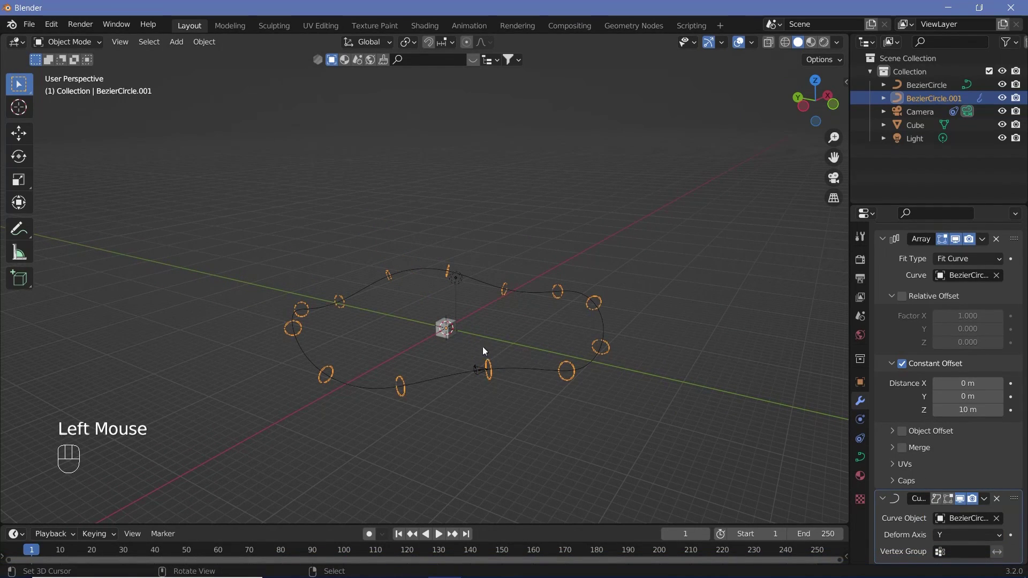
{"action": "left_click_drag", "start_coordinate": [439, 348], "coordinate": [489, 363]}
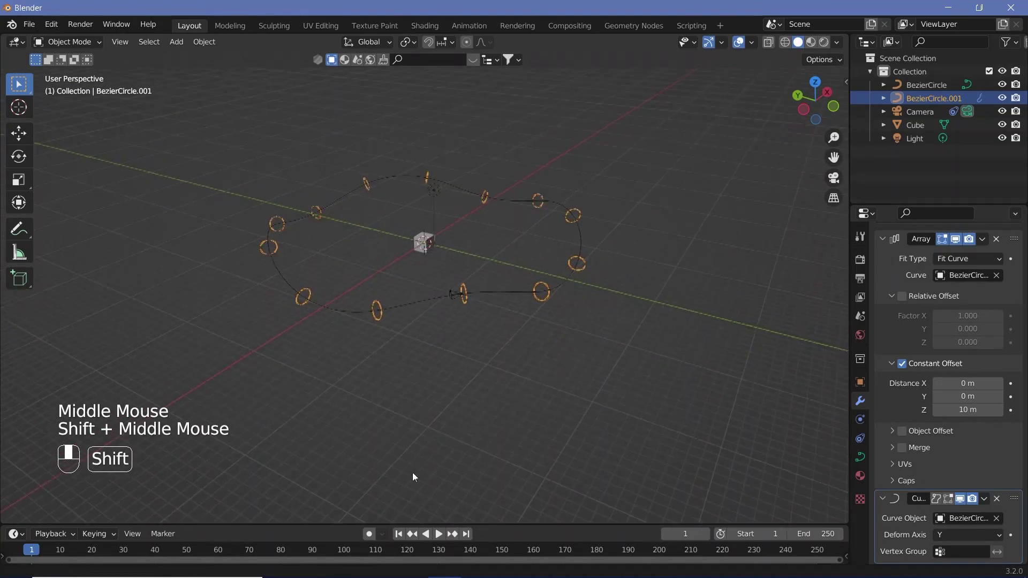
{"action": "middle_click", "coordinate": [432, 323]}
{"action": "scroll", "scroll_direction": "up", "scroll_amount": 3}
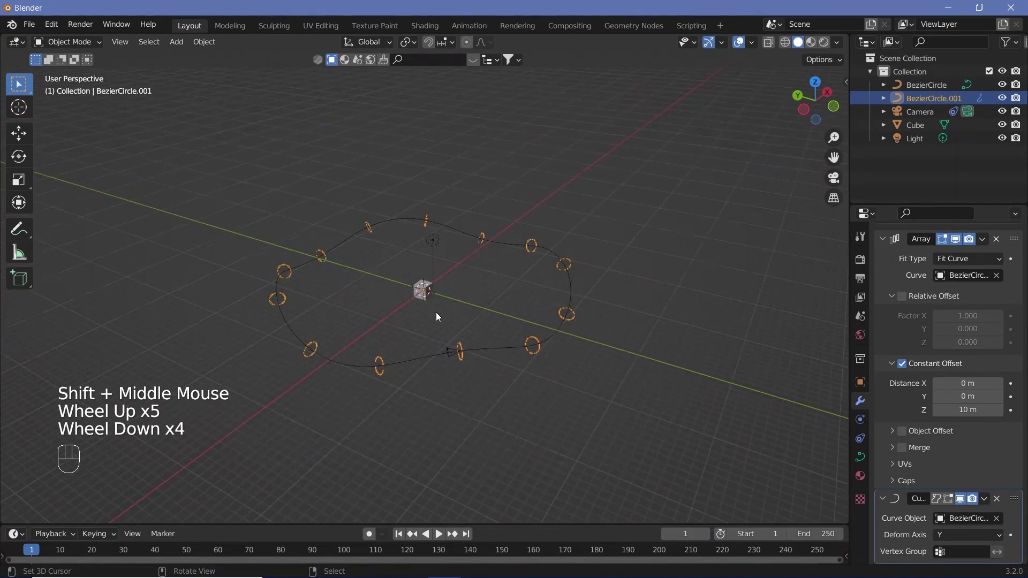
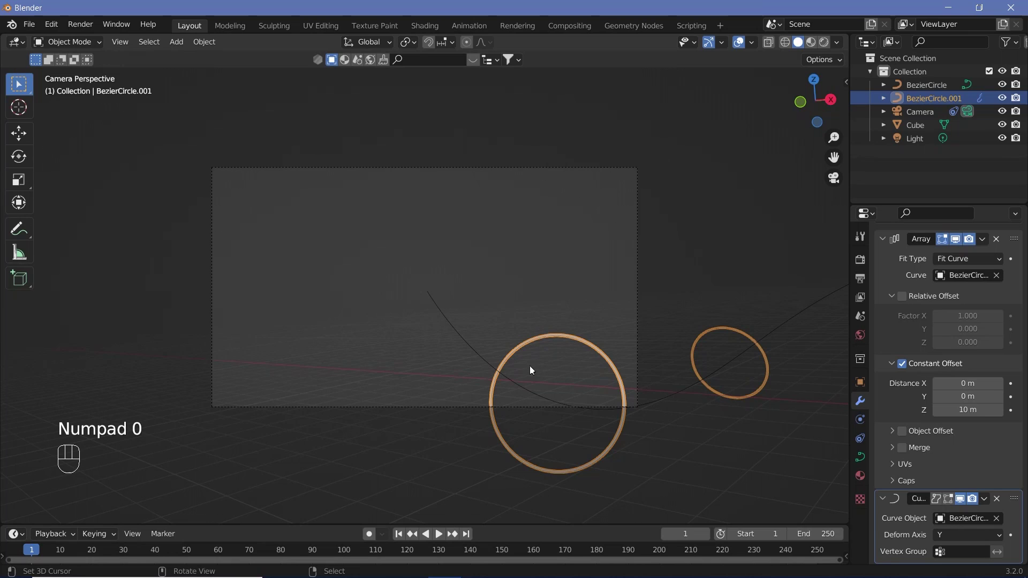
Return to frame 0, select the camera and keyframe its Follow Path offset at 0.
{"action": "key", "text": "shift+space"}
{"action": "key", "text": "shift+space"}
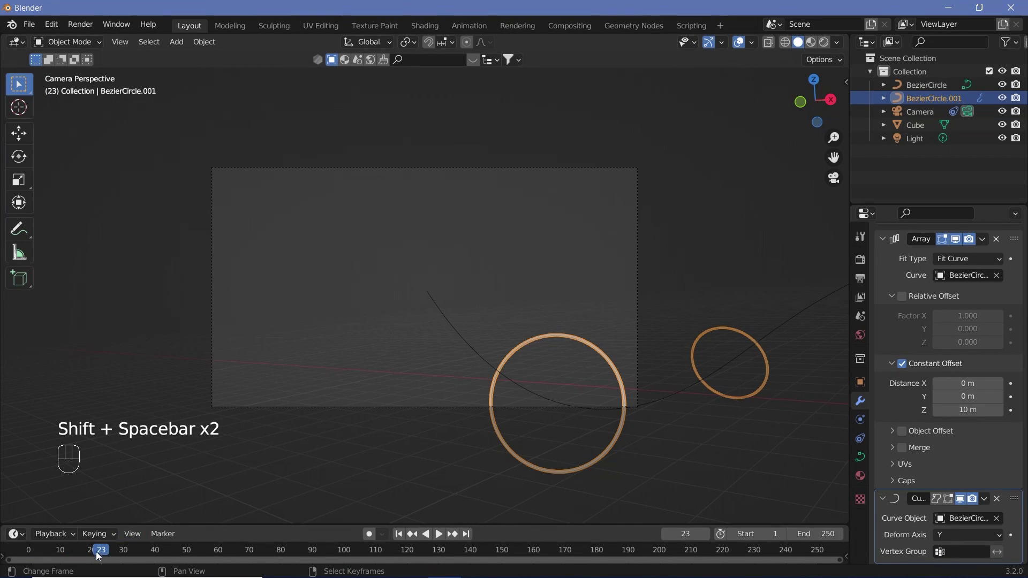
{"action": "left_click", "coordinate": [33, 558]}
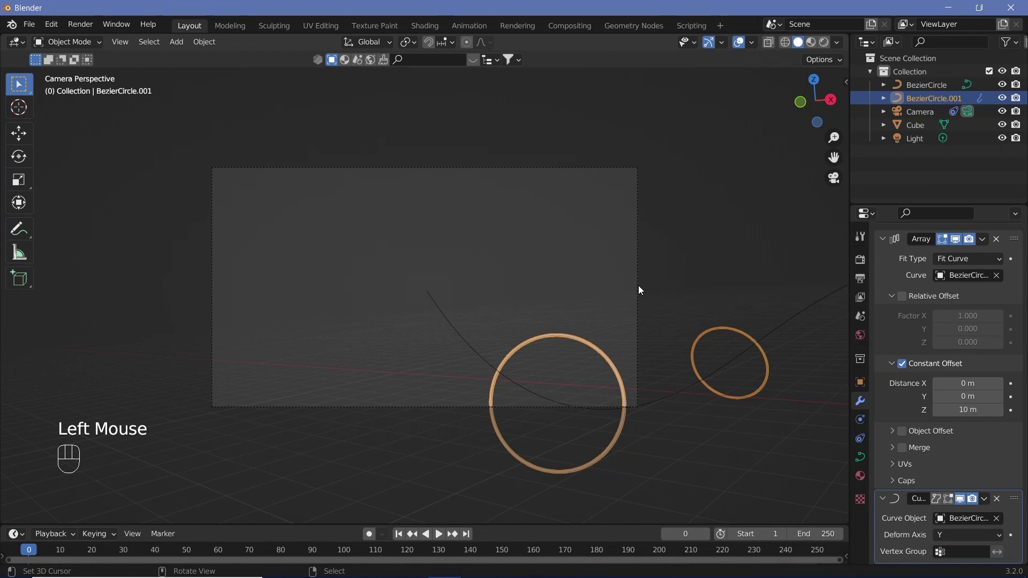
{"action": "right_click", "coordinate": [641, 289]}
{"action": "left_click", "coordinate": [861, 420]}
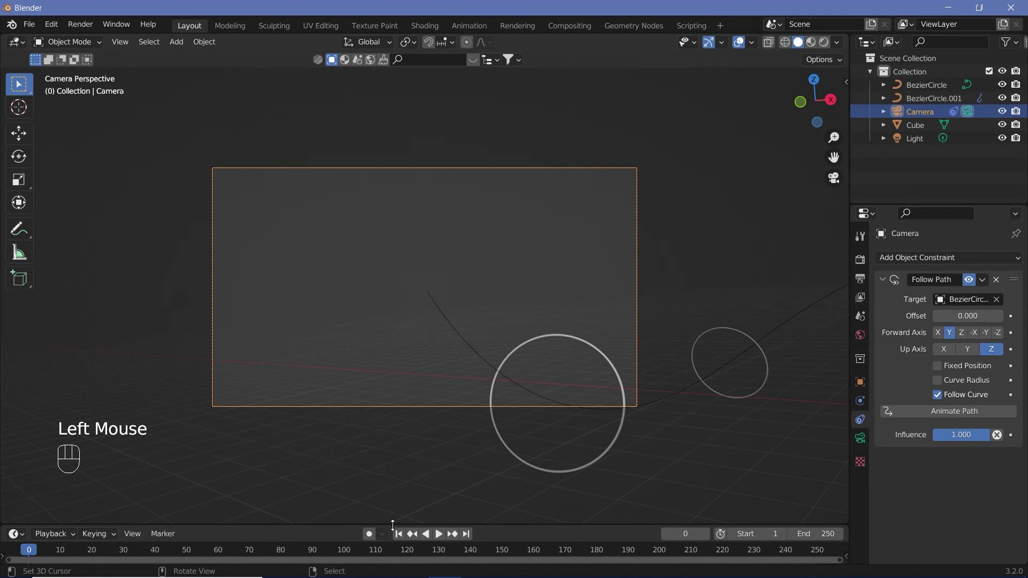
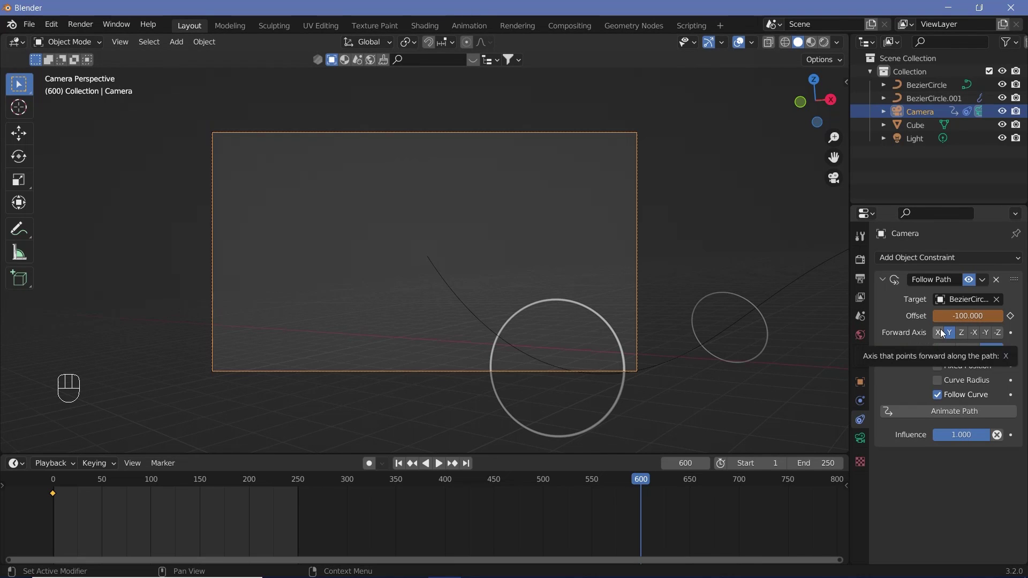
At frame 600 set the path offset to -100 and keyframe it.
{"action": "key", "text": "KP_0"}
{"action": "scroll", "scroll_direction": "down", "scroll_amount": 3}
{"action": "scroll", "scroll_direction": "down", "scroll_amount": 3}
{"action": "middle_click", "coordinate": [488, 323]}
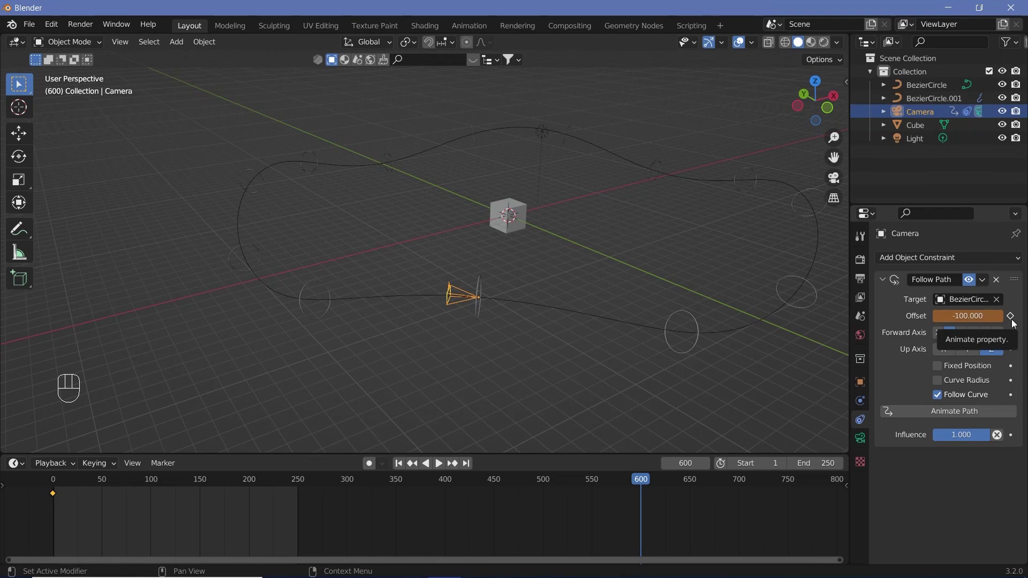
{"action": "left_click", "coordinate": [1002, 321]}
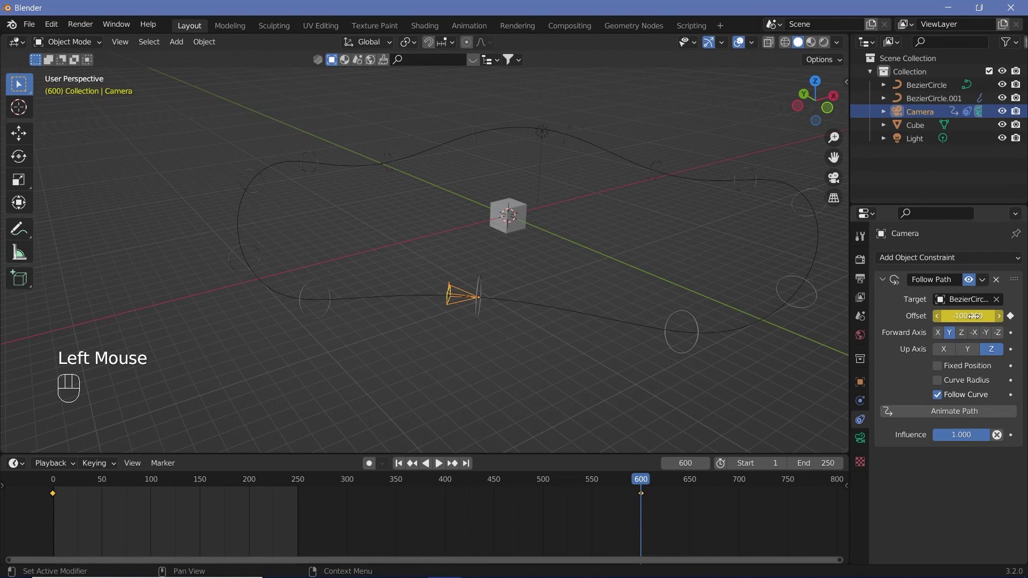
{"action": "scroll", "scroll_direction": "down", "scroll_amount": 3}
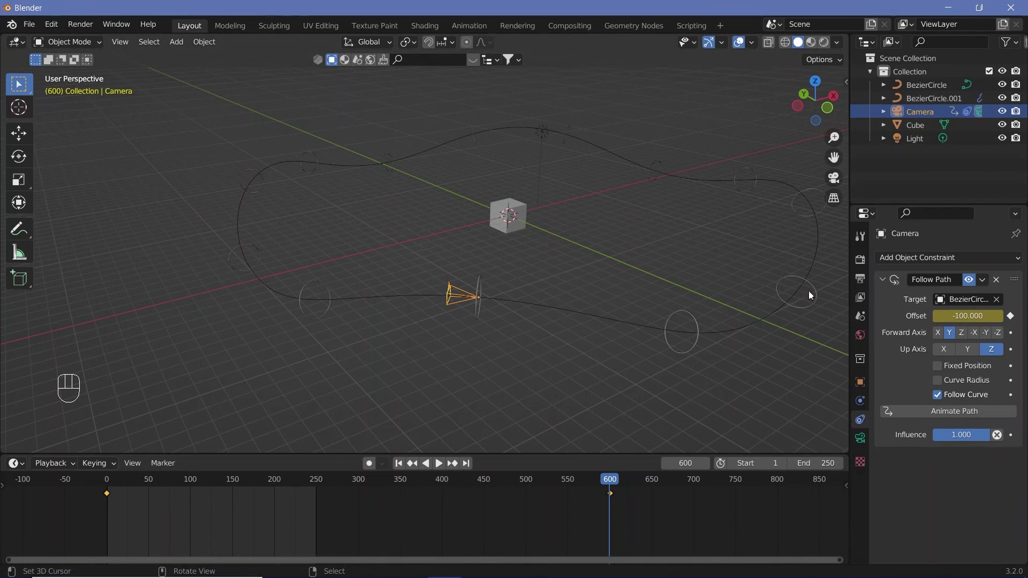
Set the frame rate to 30 fps, end frame 600 and output path //.
{"action": "left_click_drag", "start_coordinate": [859, 282], "coordinate": [954, 361]}
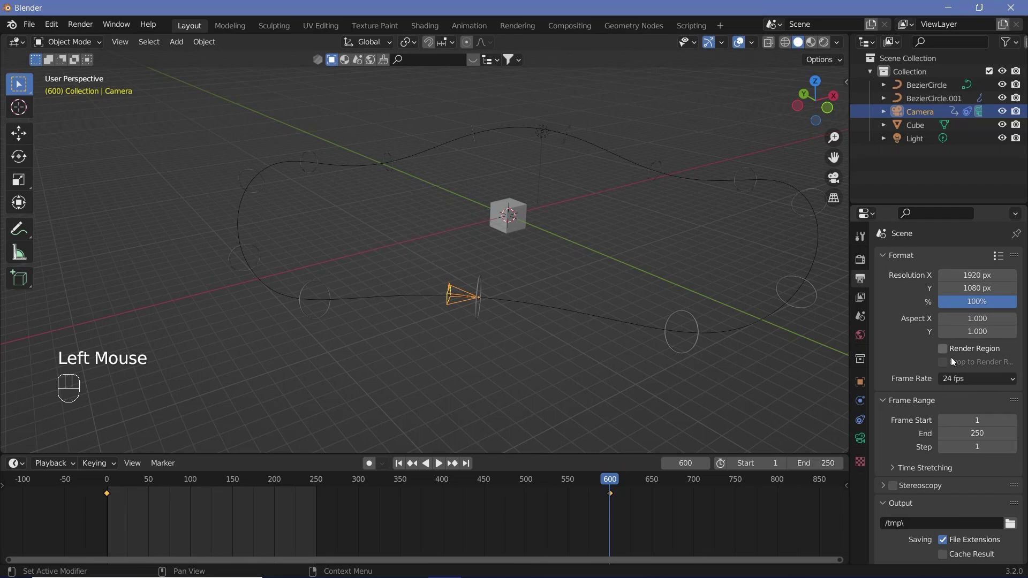
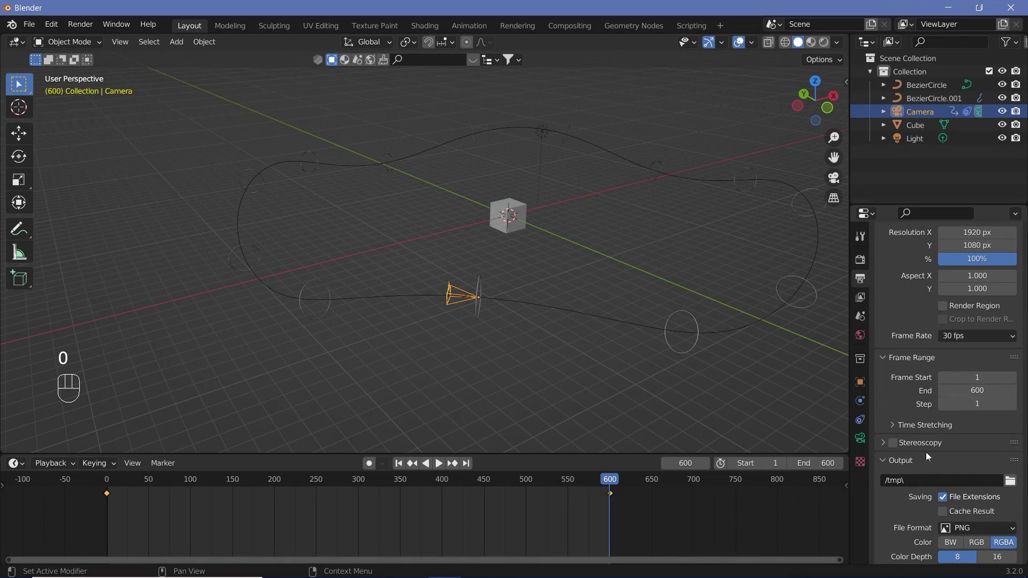
{"action": "left_click_drag", "start_coordinate": [913, 480], "coordinate": [913, 481]}
{"action": "key", "text": "/"}
{"action": "scroll", "scroll_direction": "down", "scroll_amount": 3}
{"action": "scroll", "scroll_direction": "down", "scroll_amount": 3}
Output as FFmpeg video in an MPEG-4 container at perceptually lossless quality, then play back from camera view.
{"action": "left_click", "coordinate": [965, 397]}
{"action": "scroll", "scroll_direction": "down", "scroll_amount": 3}
{"action": "left_click", "coordinate": [921, 505]}
{"action": "scroll", "scroll_direction": "down", "scroll_amount": 3}
{"action": "left_click", "coordinate": [966, 386]}
{"action": "left_click_drag", "start_coordinate": [960, 514], "coordinate": [973, 464]}
{"action": "key", "text": "KP_0"}
{"action": "key", "text": "shift+space"}
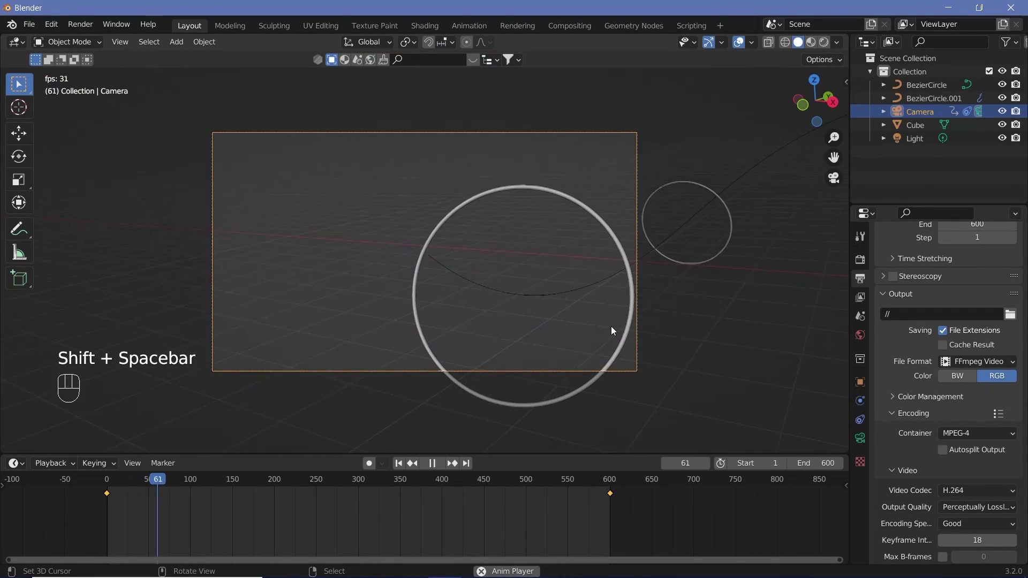
{"action": "key", "text": "shift+space"}
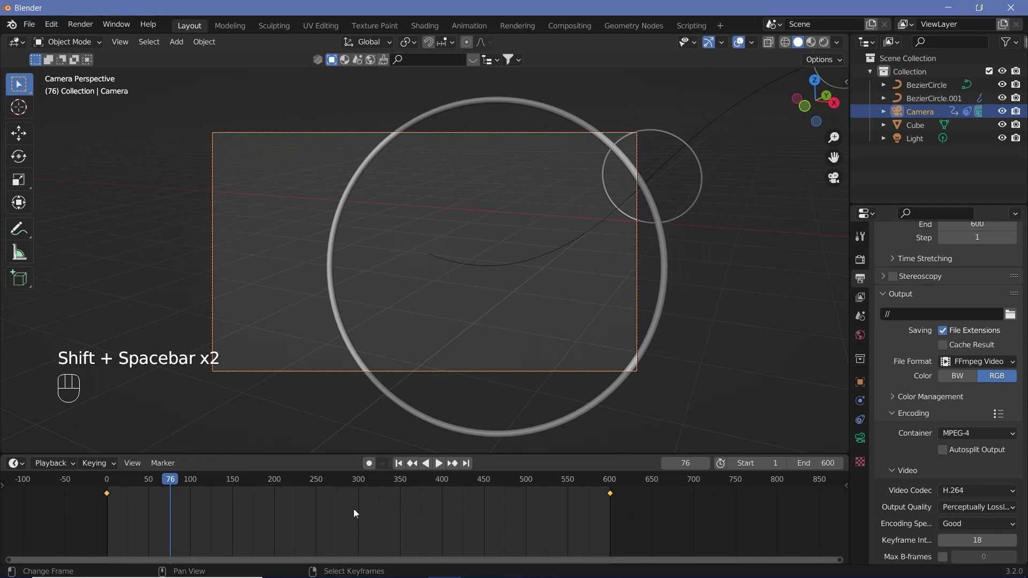
{"action": "key", "text": "t"}
{"action": "left_click_drag", "start_coordinate": [158, 481], "coordinate": [495, 291]}
{"action": "key", "text": "shift+space"}
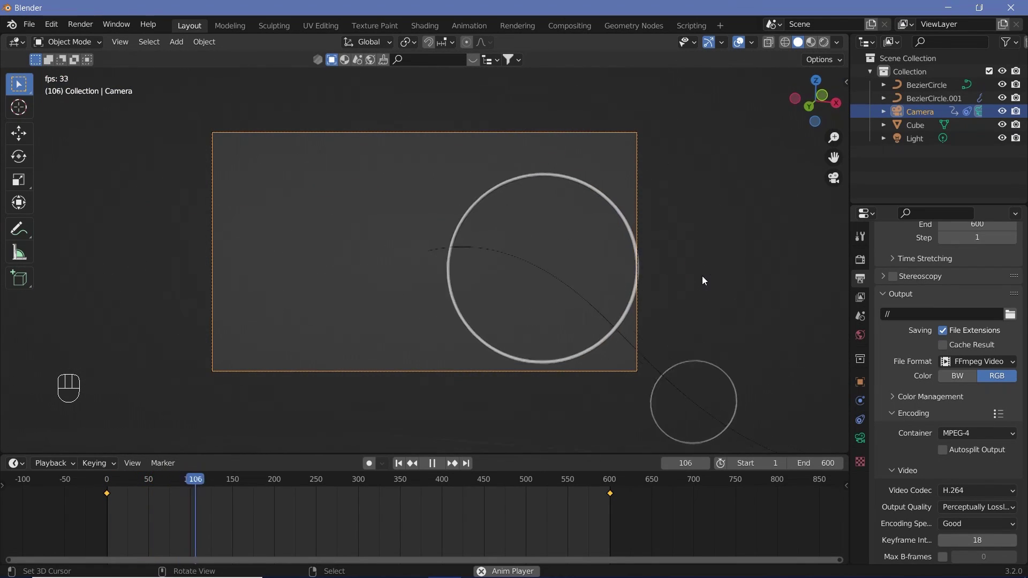
{"action": "key", "text": "shift+space"}
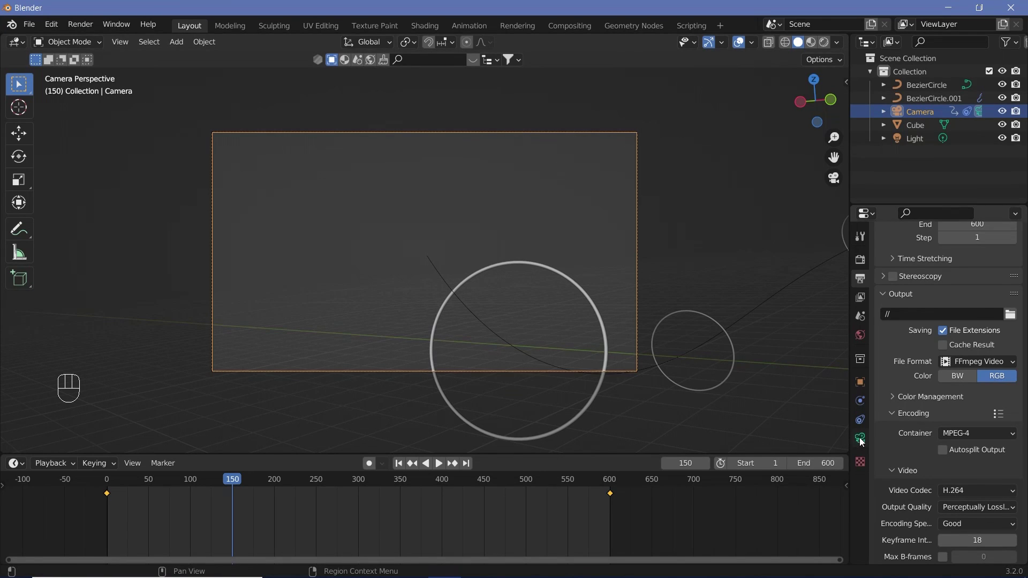
Set Passepartout 1.0 and focal length 25 mm, then preview the fly-through playback.
{"action": "left_click_drag", "start_coordinate": [863, 442], "coordinate": [899, 505]}
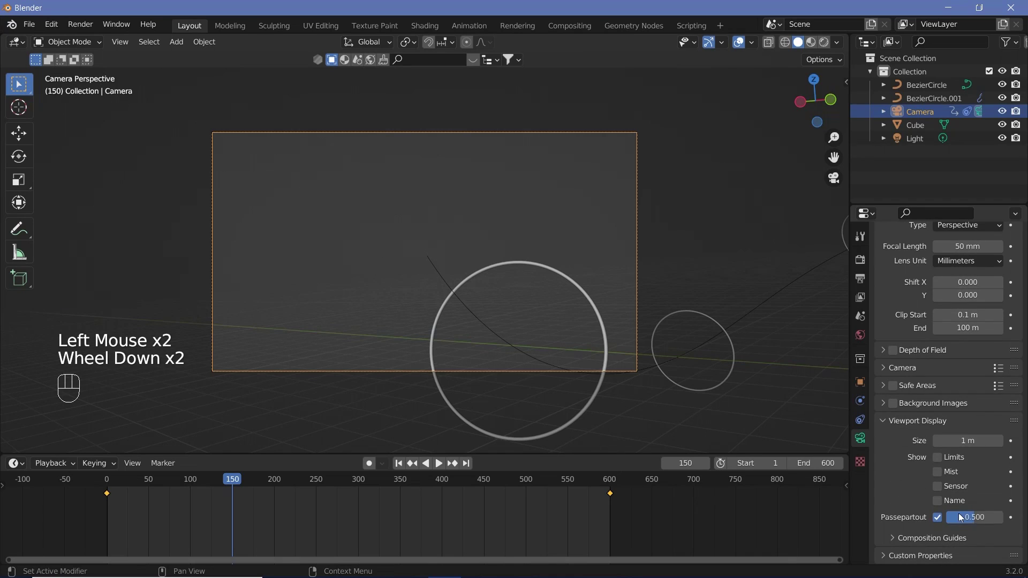
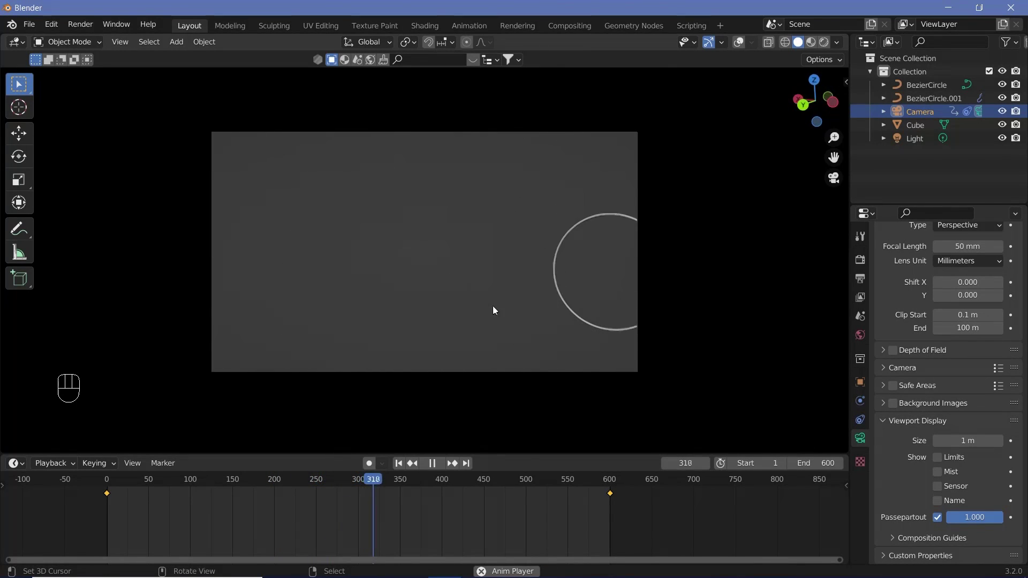
{"action": "key", "text": "shift+space"}
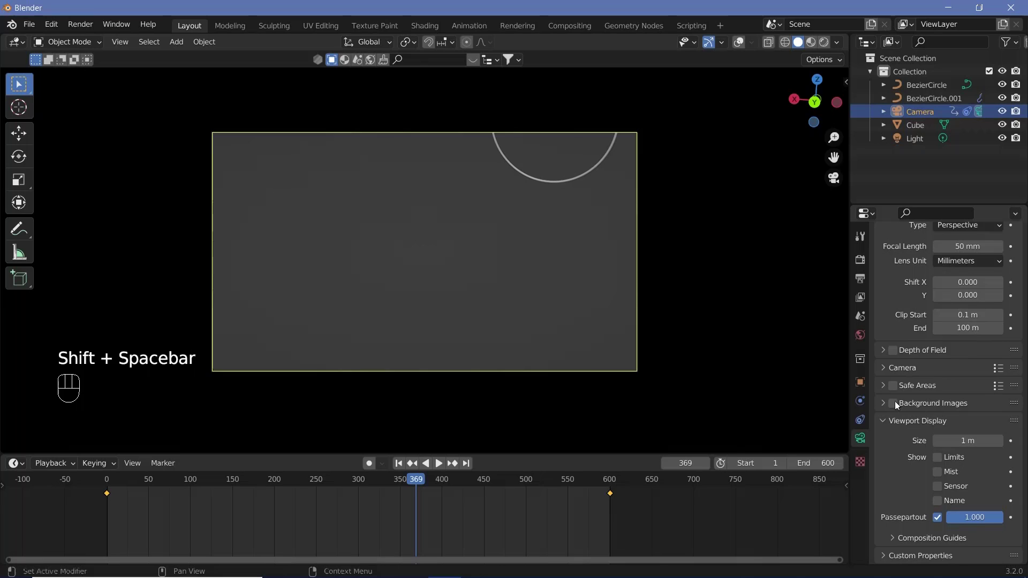
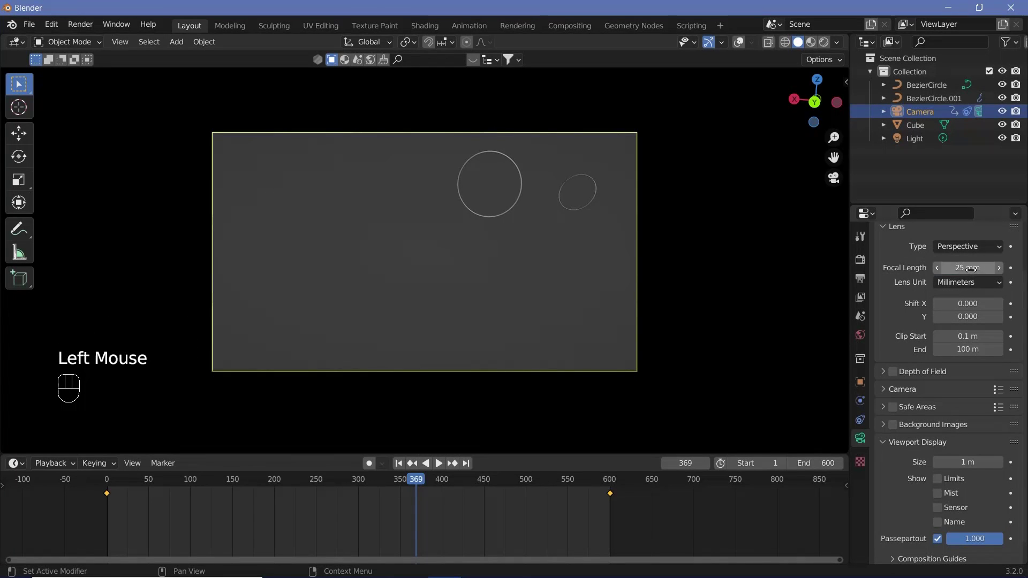
{"action": "key", "text": "shift+space"}
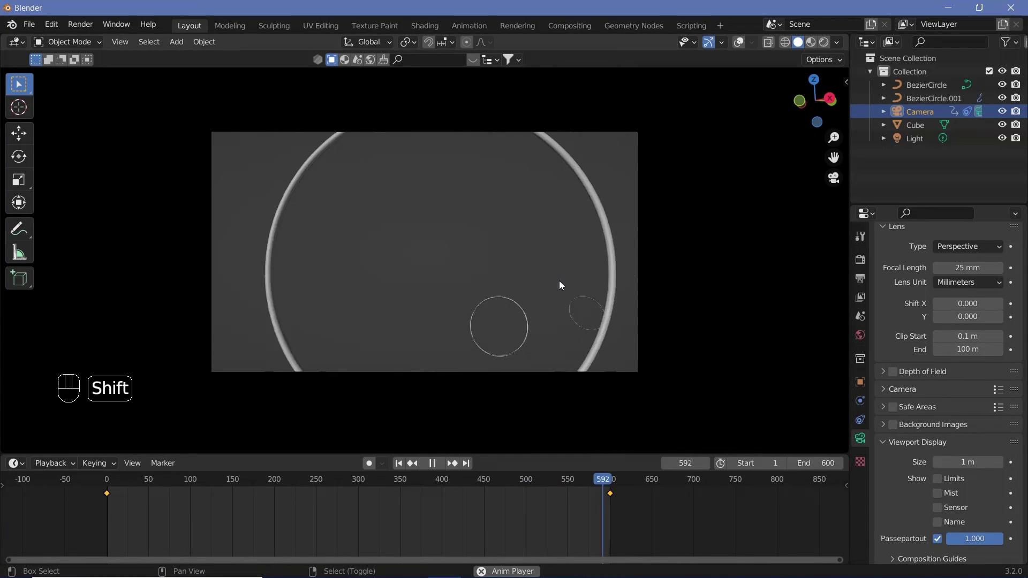
{"action": "key", "text": "shift+space"}
Leave camera view and orbit around to see the whole ring path.
{"action": "left_click", "coordinate": [738, 41]}
{"action": "key", "text": "KP_0"}
{"action": "scroll", "scroll_direction": "down", "scroll_amount": 3}
{"action": "middle_click", "coordinate": [346, 298]}
{"action": "left_click_drag", "start_coordinate": [229, 235], "coordinate": [390, 220]}
{"action": "left_click_drag", "start_coordinate": [389, 239], "coordinate": [270, 172]}
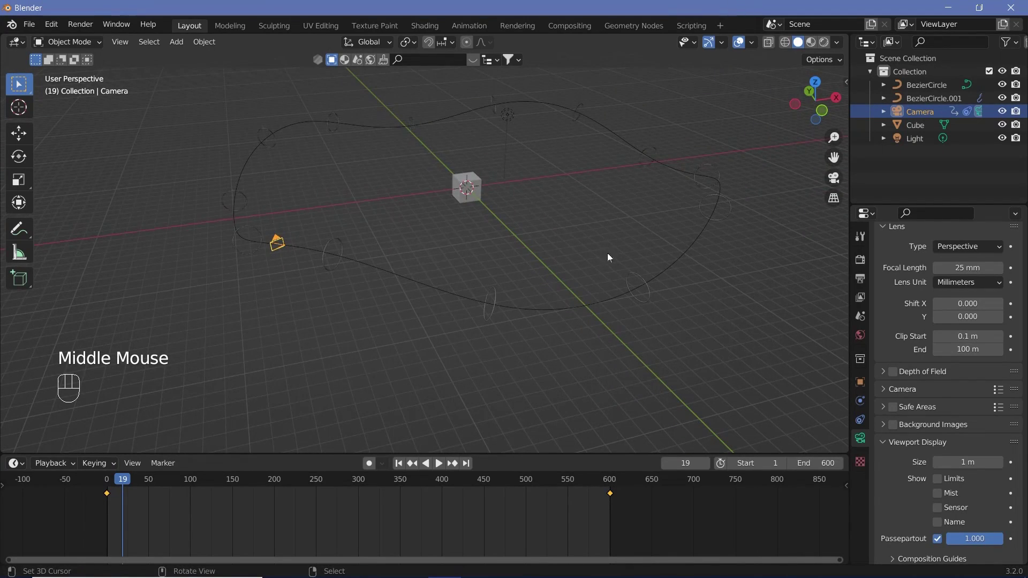
{"action": "middle_click", "coordinate": [309, 264]}
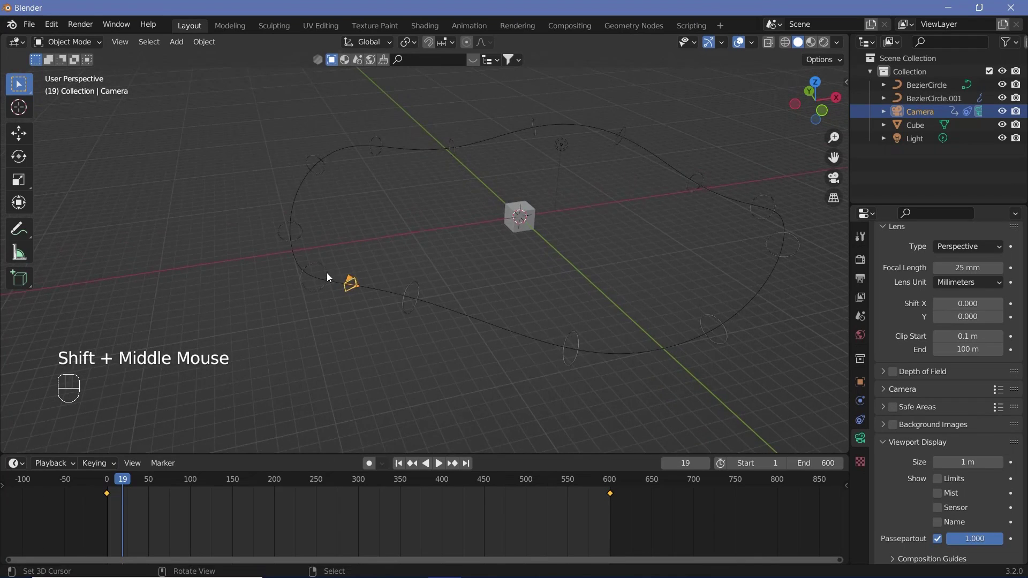
{"action": "scroll", "scroll_direction": "up", "scroll_amount": 3}
{"action": "left_click_drag", "start_coordinate": [278, 252], "coordinate": [269, 219]}
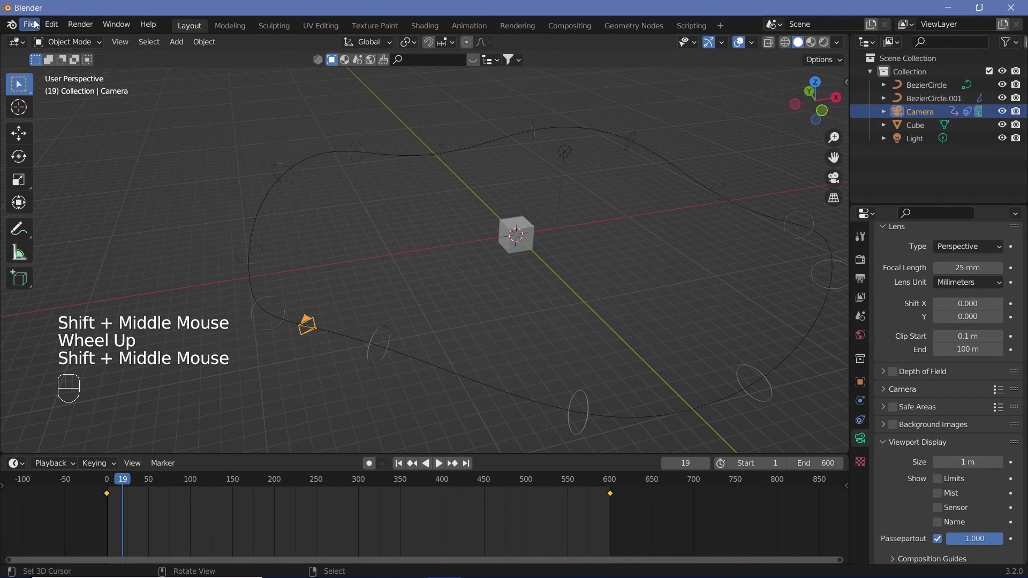
{"action": "left_click", "coordinate": [115, 206]}
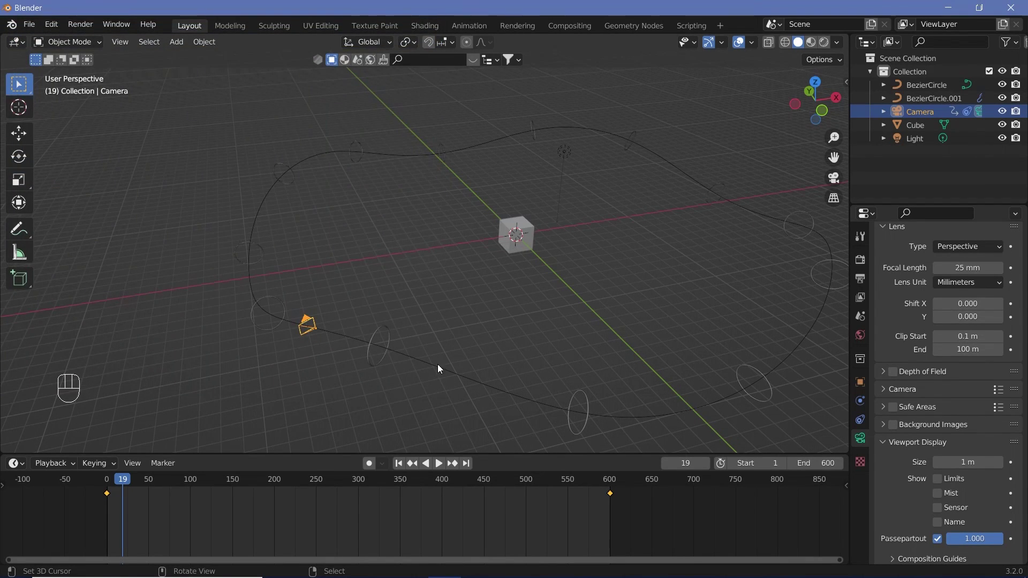
Duplicate the BezierCircle path and drop the copy about 1.57 m down along Z.
{"action": "right_click", "coordinate": [426, 365]}
{"action": "middle_click", "coordinate": [439, 321]}
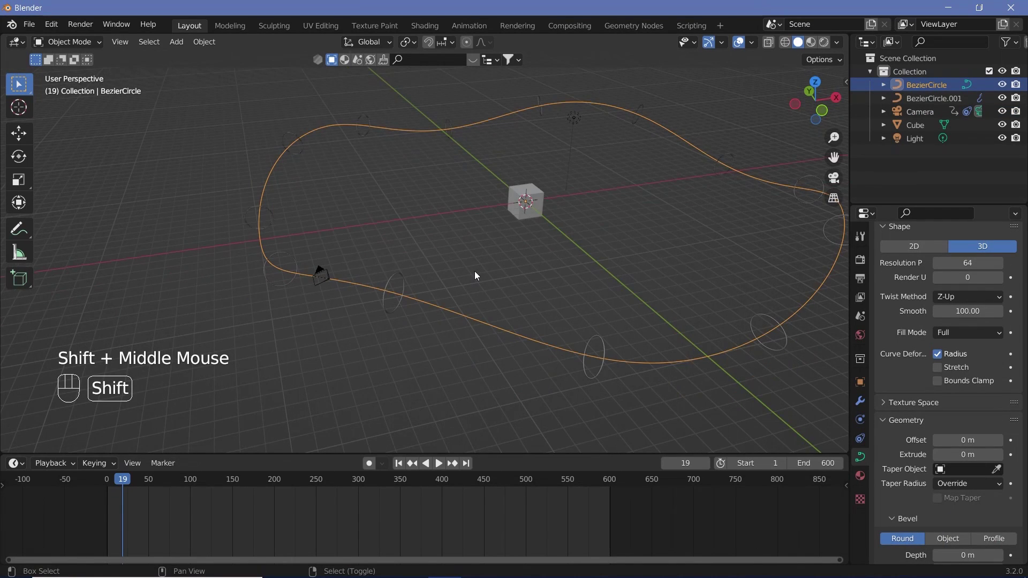
{"action": "key", "text": "z"}
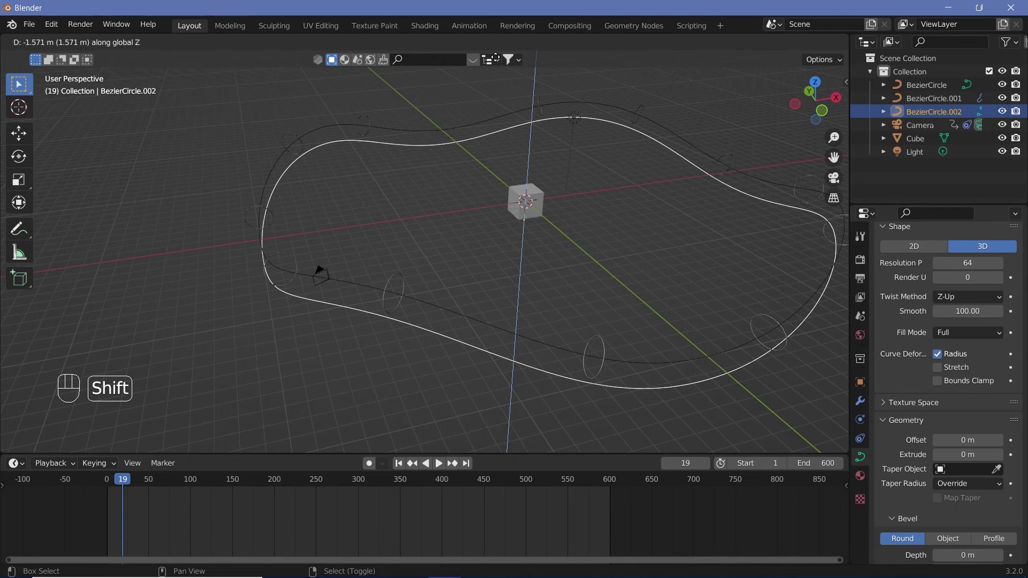
{"action": "left_click", "coordinate": [522, 350]}
{"action": "middle_click", "coordinate": [638, 423]}
Give the copied curve BezierCircle.002 a 0.01 m round bevel, making it a thin tube.
{"action": "left_click", "coordinate": [868, 460]}
{"action": "scroll", "scroll_direction": "down", "scroll_amount": 3}
{"action": "left_click_drag", "start_coordinate": [1000, 517], "coordinate": [941, 517]}
{"action": "left_click", "coordinate": [941, 517]}
{"action": "middle_click", "coordinate": [533, 342]}
{"action": "scroll", "scroll_direction": "down", "scroll_amount": 3}
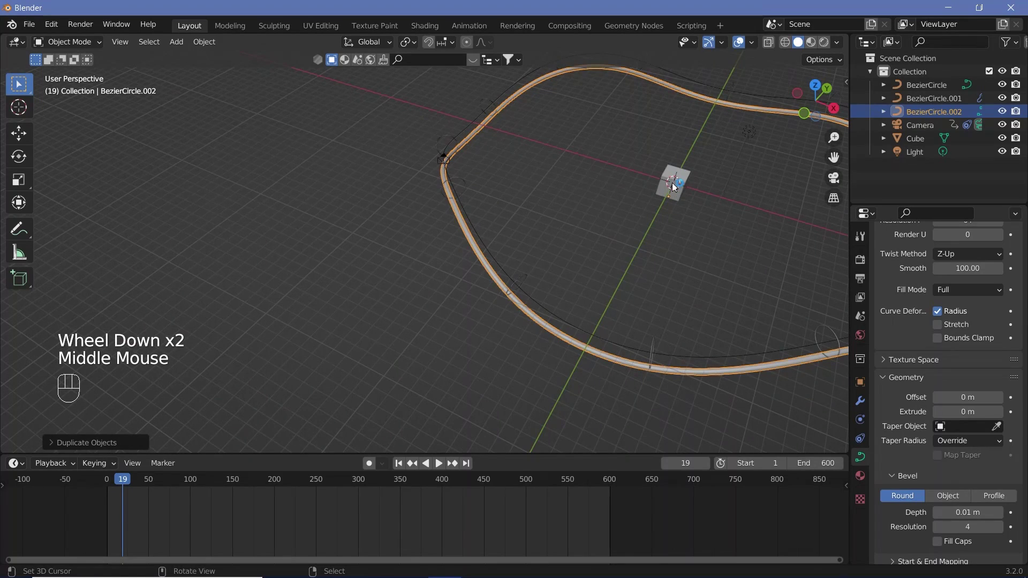
Select the tube path together with the source cube for scattering.
{"action": "left_click_drag", "start_coordinate": [676, 186], "coordinate": [684, 182]}
{"action": "middle_click", "coordinate": [658, 224]}
{"action": "scroll", "scroll_direction": "up", "scroll_amount": 3}
{"action": "middle_click", "coordinate": [593, 203]}
{"action": "right_click", "coordinate": [451, 271]}
{"action": "left_click_drag", "start_coordinate": [504, 236], "coordinate": [503, 236]}
Scatter randomly rotated cube instances along BezierCircle.002 into a Scatter collection (Cube Duplicator).
{"action": "key", "text": "space"}
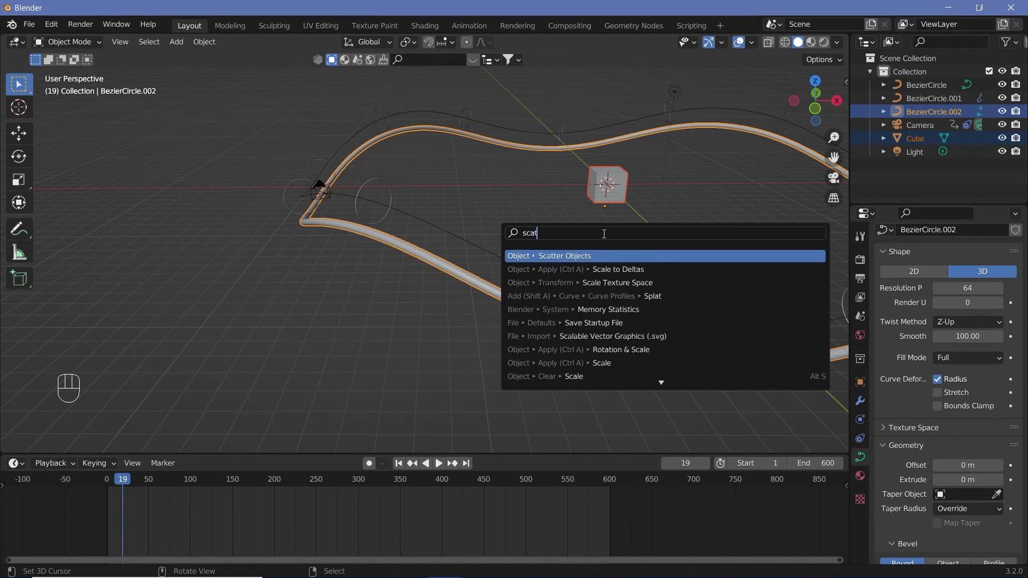
{"action": "key", "text": "t"}
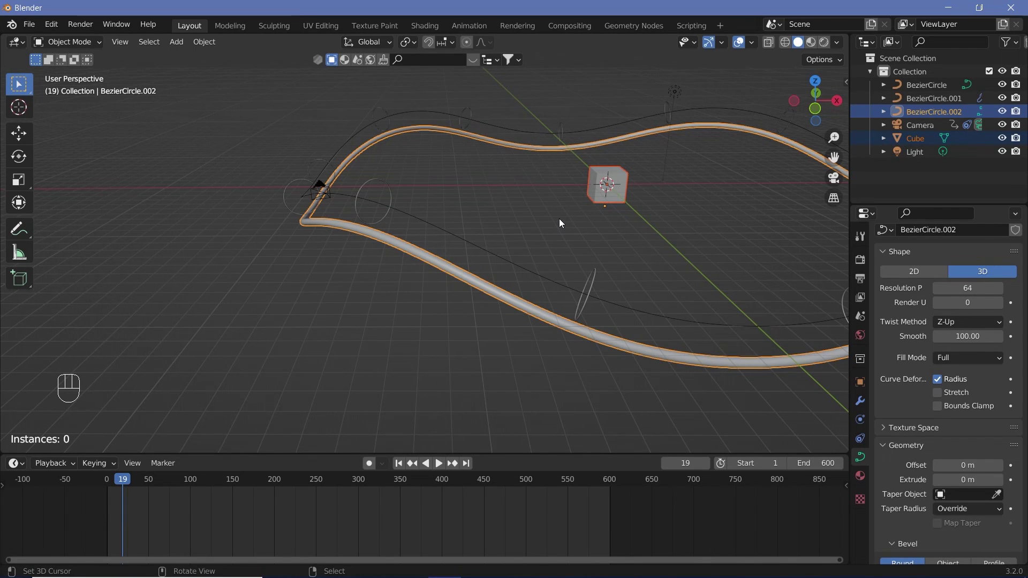
{"action": "key", "text": "KP_7"}
{"action": "scroll", "scroll_direction": "down", "scroll_amount": 3}
{"action": "scroll", "scroll_direction": "down", "scroll_amount": 3}
{"action": "left_click_drag", "start_coordinate": [463, 296], "coordinate": [443, 310]}
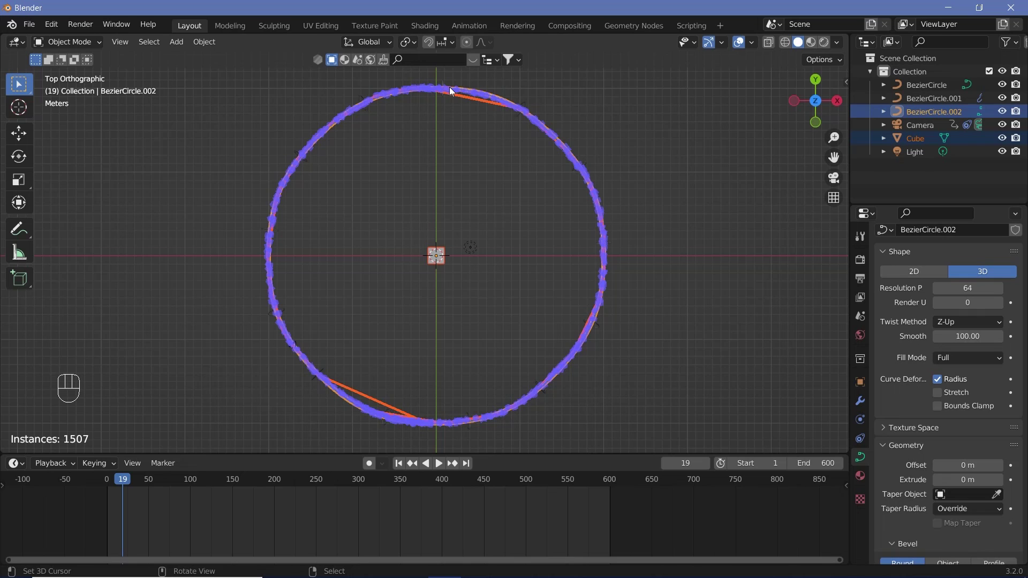
{"action": "left_click_drag", "start_coordinate": [407, 339], "coordinate": [403, 342]}
{"action": "scroll", "scroll_direction": "up", "scroll_amount": 3}
Give the Cube Duplicator an Array modifier with Count 2, repeating the tunnel twice.
{"action": "middle_click", "coordinate": [413, 315]}
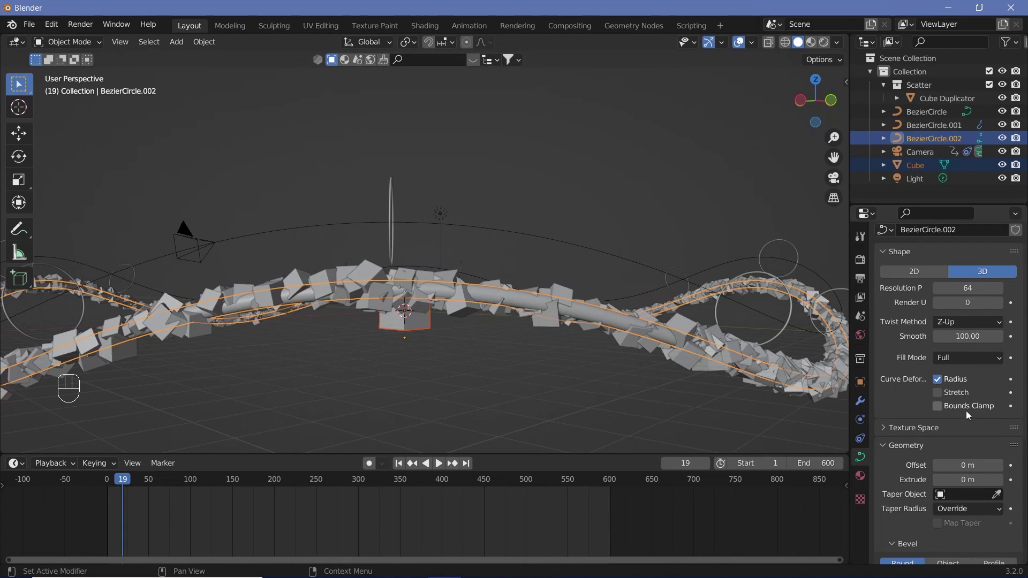
{"action": "left_click_drag", "start_coordinate": [529, 352], "coordinate": [407, 341]}
{"action": "right_click", "coordinate": [620, 344]}
{"action": "scroll", "scroll_direction": "down", "scroll_amount": 3}
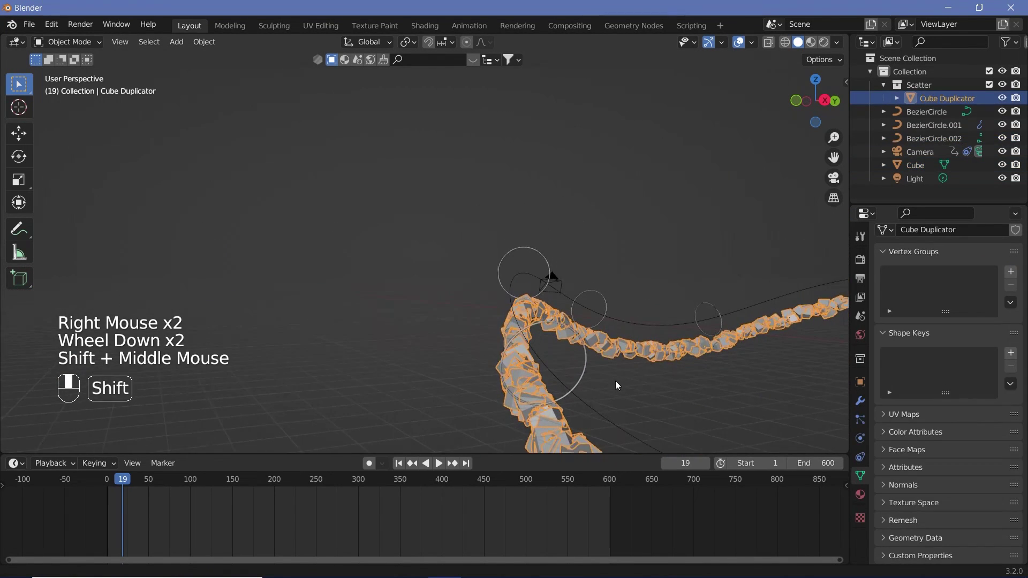
{"action": "left_click_drag", "start_coordinate": [604, 372], "coordinate": [606, 336]}
{"action": "scroll", "scroll_direction": "down", "scroll_amount": 3}
{"action": "left_click", "coordinate": [862, 406]}
{"action": "scroll", "scroll_direction": "down", "scroll_amount": 3}
{"action": "middle_click", "coordinate": [911, 263]}
{"action": "left_click_drag", "start_coordinate": [910, 260], "coordinate": [758, 297]}
{"action": "scroll", "scroll_direction": "down", "scroll_amount": 3}
{"action": "left_click_drag", "start_coordinate": [642, 284], "coordinate": [683, 276]}
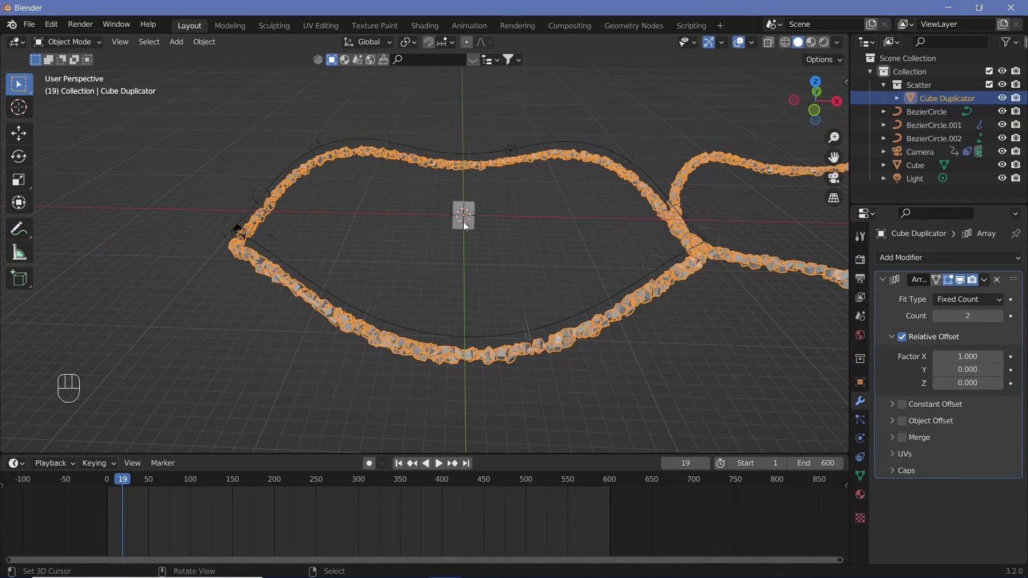
Add an Empty object at the scene origin.
{"action": "left_click", "coordinate": [914, 419]}
{"action": "left_click", "coordinate": [909, 374]}
{"action": "left_click_drag", "start_coordinate": [577, 224], "coordinate": [637, 234]}
Shrink the Empty slightly and raise it along Z.
{"action": "key", "text": "shift+a"}
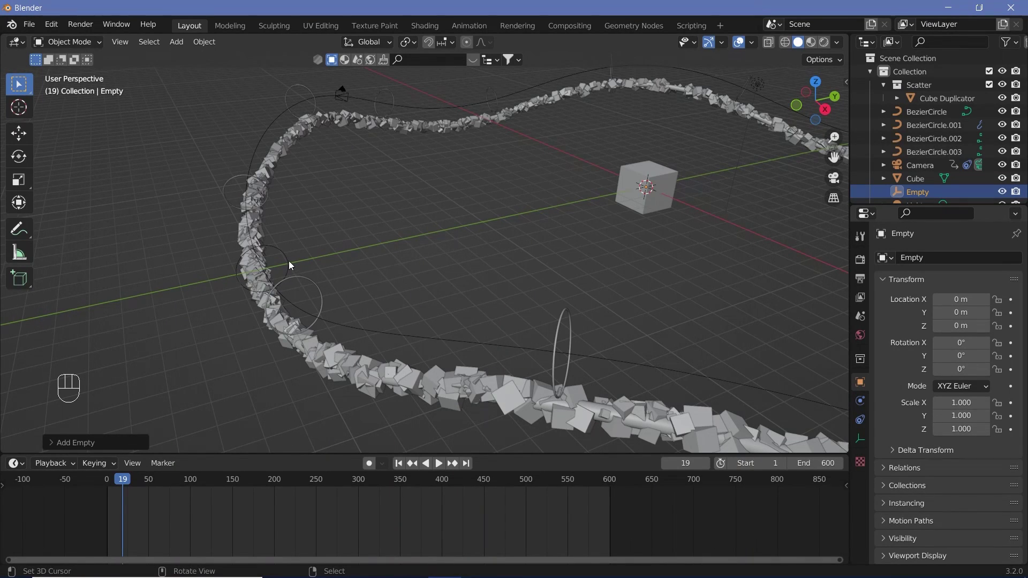
{"action": "key", "text": "s"}
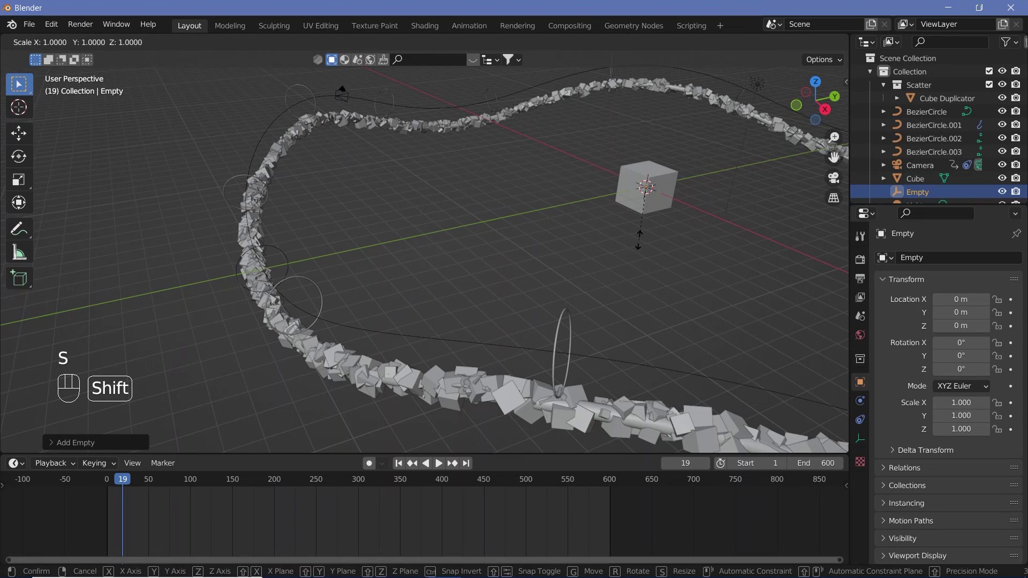
{"action": "left_click", "coordinate": [644, 240]}
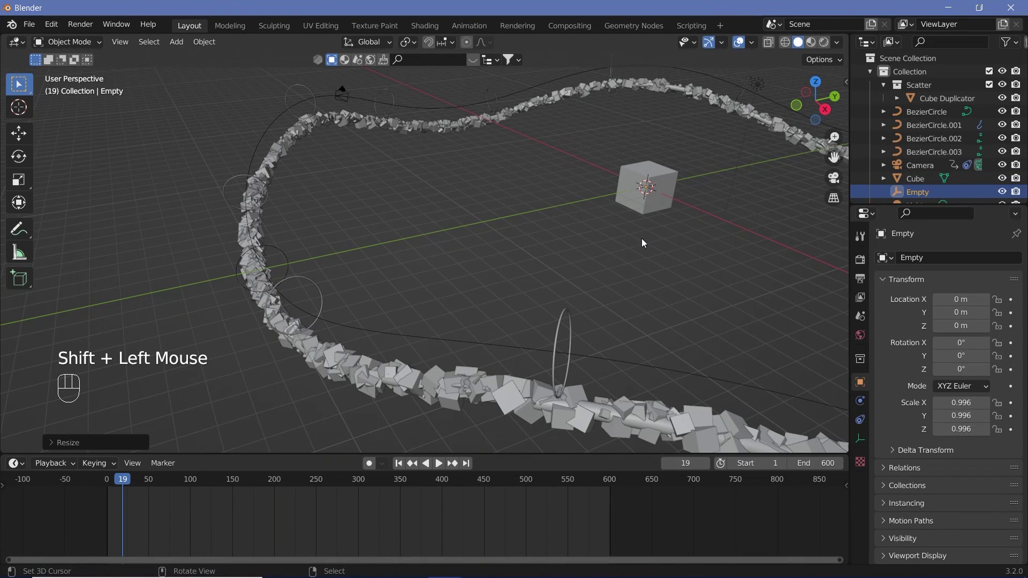
{"action": "key", "text": "g"}
{"action": "key", "text": "z"}
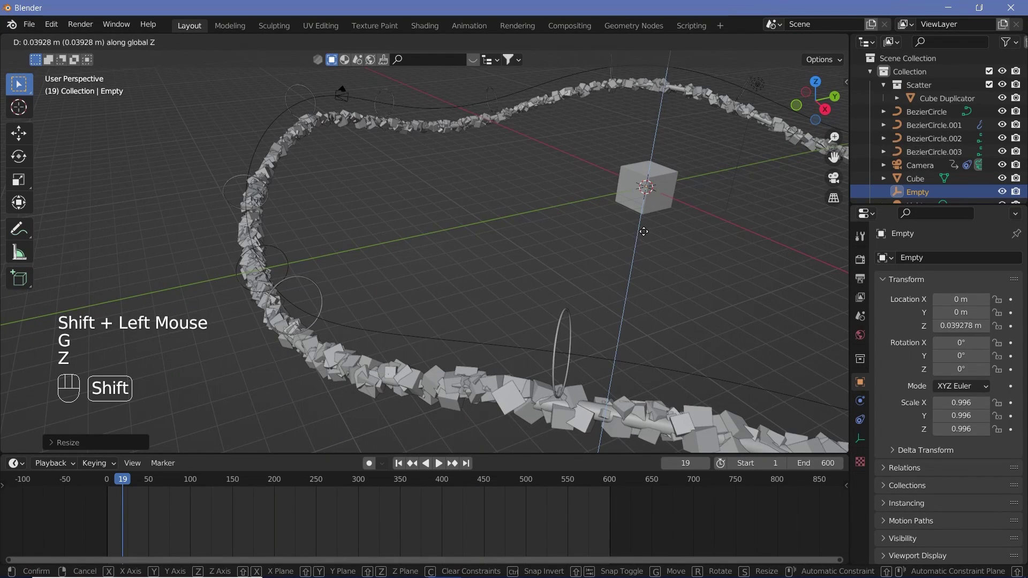
{"action": "left_click", "coordinate": [649, 234]}
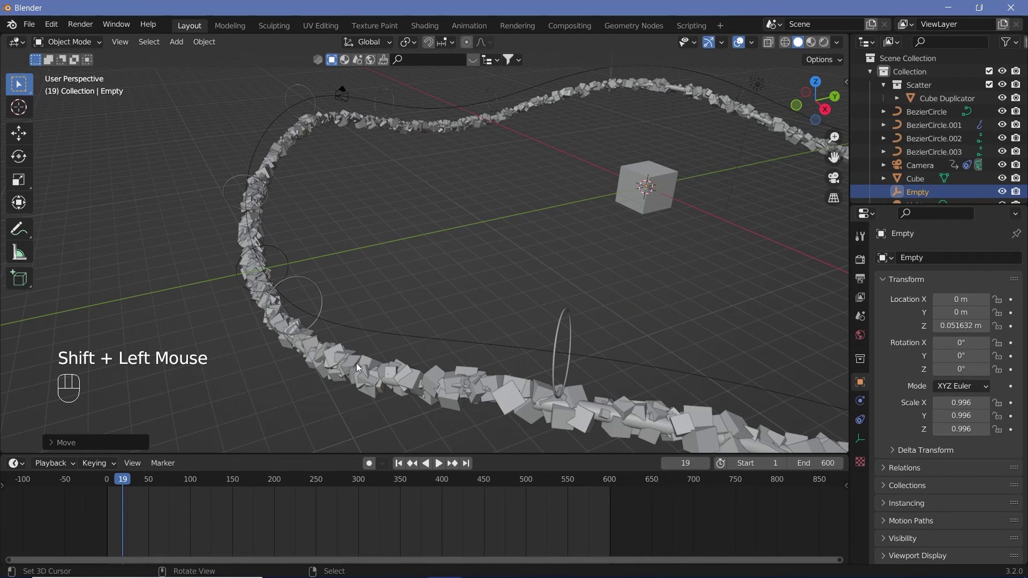
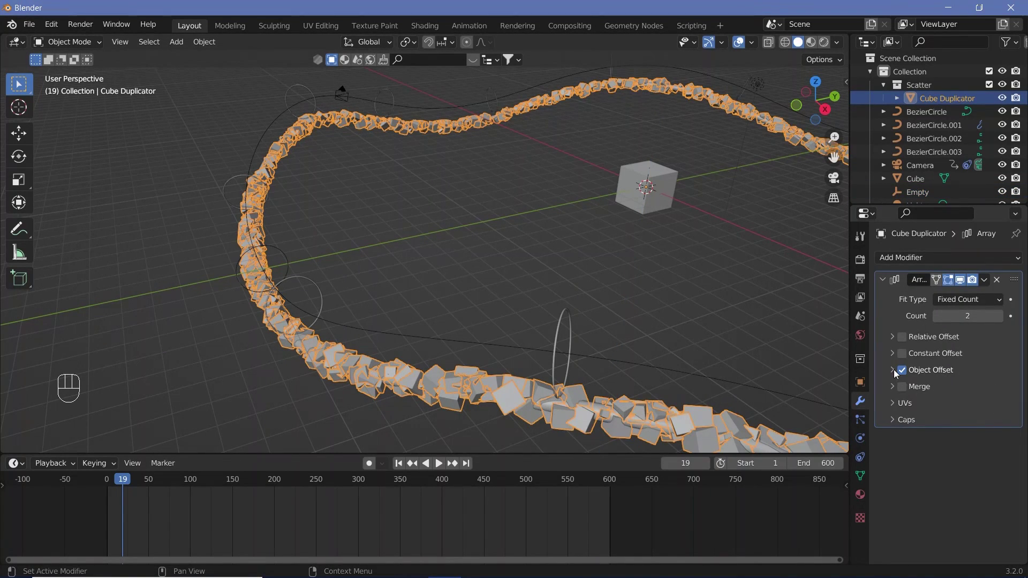
Set the Empty as the Array's Object Offset, leaving it at 0.977 m Z and scale 0.928.
{"action": "left_click", "coordinate": [897, 374]}
{"action": "left_click_drag", "start_coordinate": [975, 397], "coordinate": [316, 290]}
{"action": "middle_click", "coordinate": [315, 290]}
{"action": "left_click", "coordinate": [704, 325]}
{"action": "key", "text": "s"}
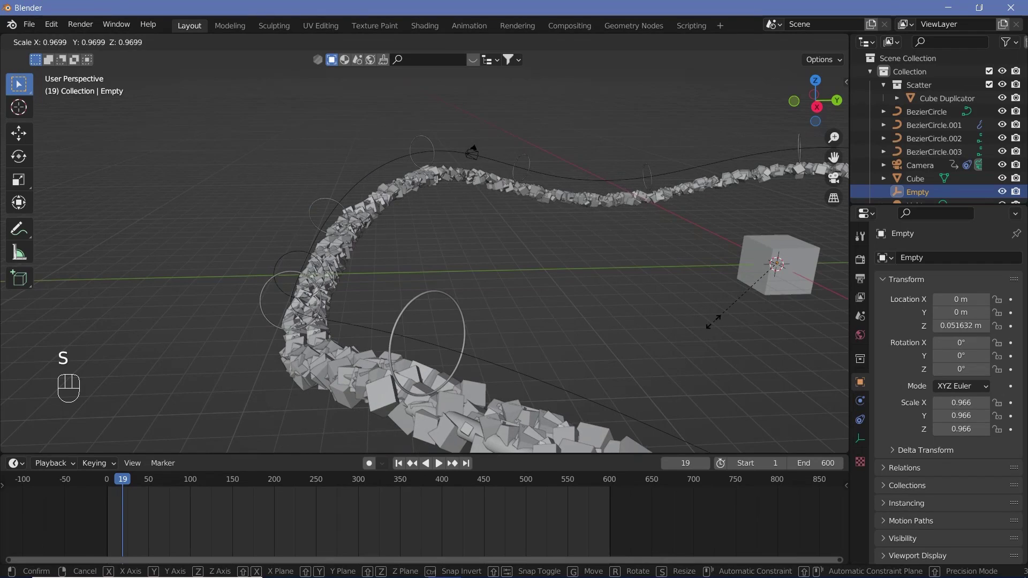
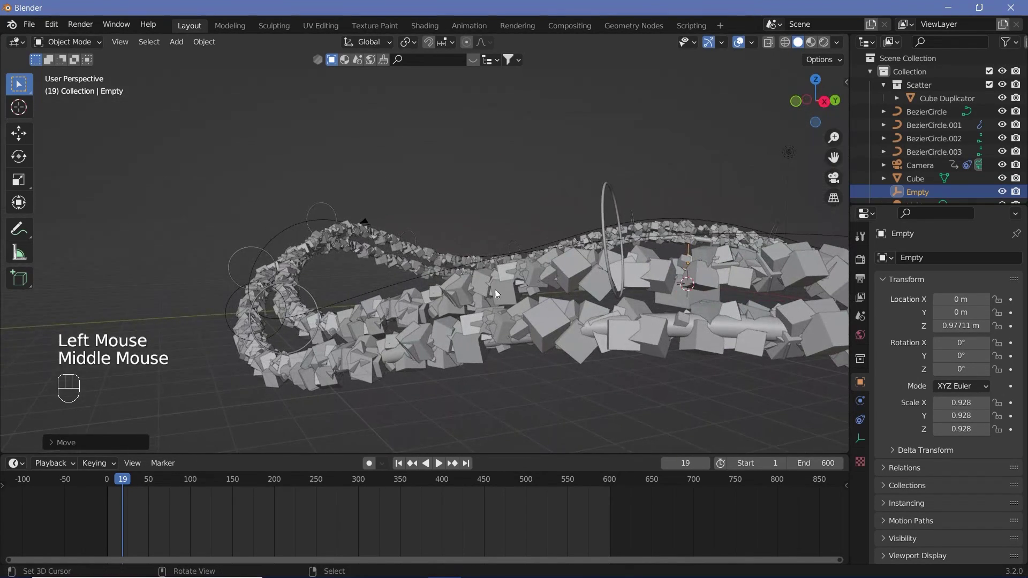
{"action": "middle_click", "coordinate": [491, 292]}
{"action": "scroll", "scroll_direction": "down", "scroll_amount": 3}
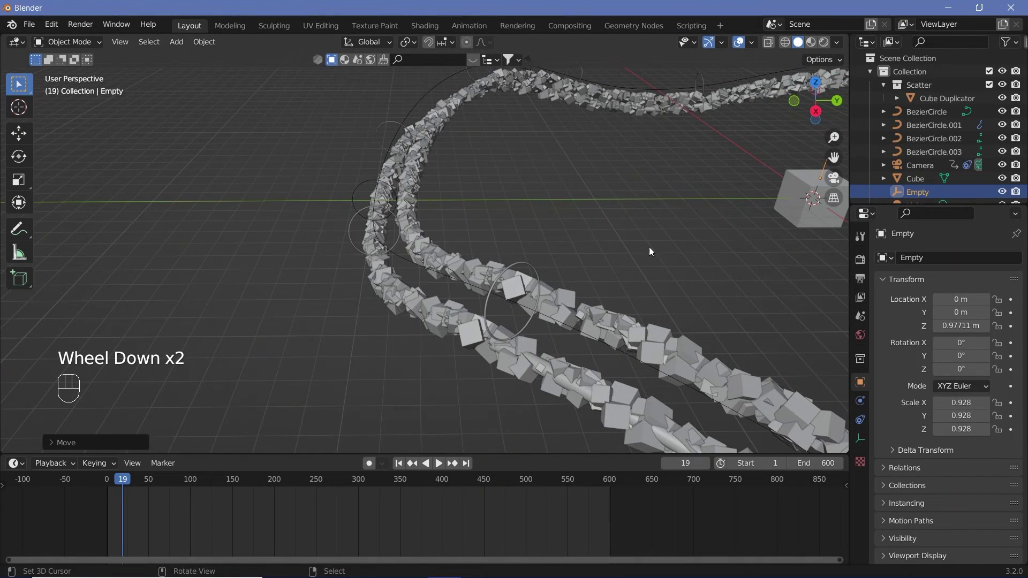
Add an arrows-style empty, Empty.001, to the scene.
{"action": "middle_click", "coordinate": [521, 262]}
{"action": "key", "text": "shift+a"}
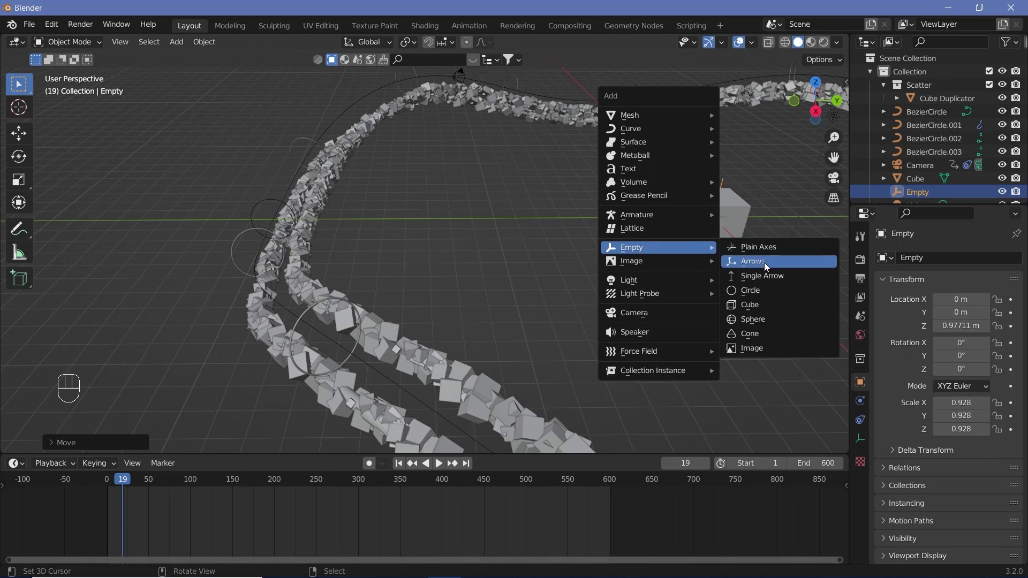
{"action": "left_click", "coordinate": [386, 349]}
{"action": "right_click", "coordinate": [387, 349]}
{"action": "left_click_drag", "start_coordinate": [905, 262], "coordinate": [900, 430]}
{"action": "scroll", "scroll_direction": "down", "scroll_amount": 3}
Add a second Array modifier to the Cube Duplicator with Object Offset set to Empty.001.
{"action": "left_click", "coordinate": [907, 520]}
{"action": "left_click_drag", "start_coordinate": [909, 511], "coordinate": [998, 530]}
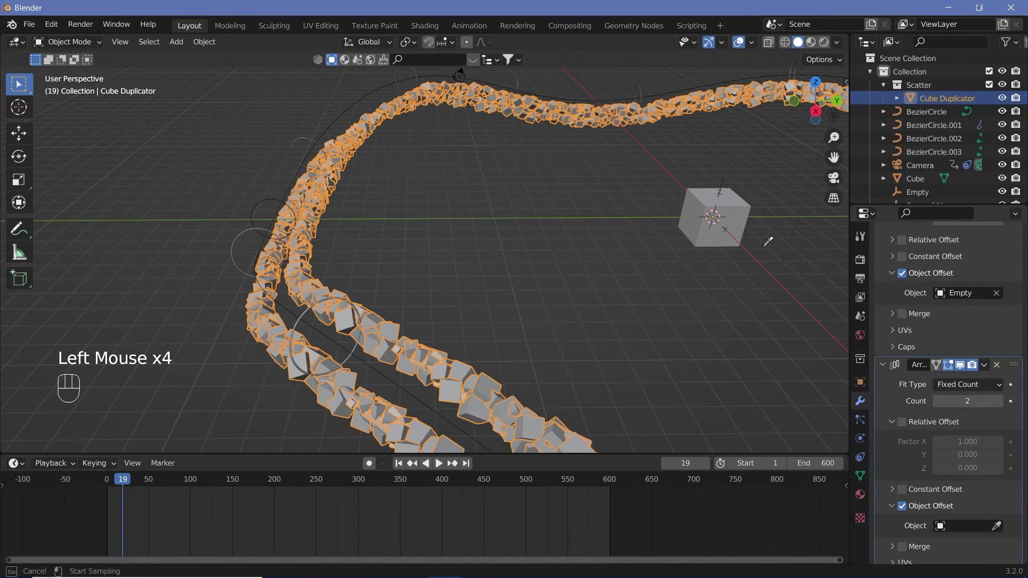
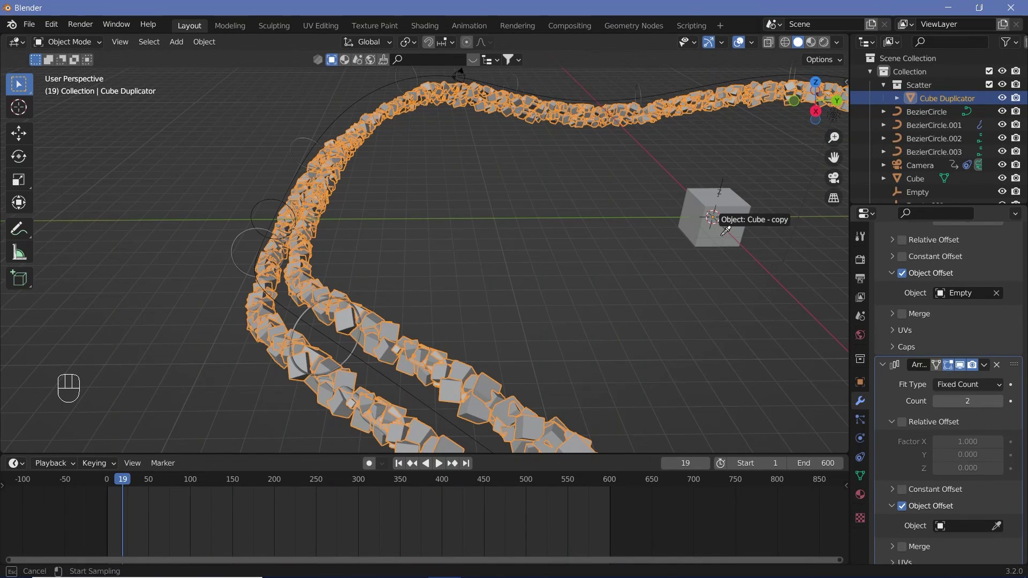
{"action": "scroll", "scroll_direction": "down", "scroll_amount": 3}
{"action": "scroll", "scroll_direction": "down", "scroll_amount": 3}
{"action": "right_click", "coordinate": [730, 236]}
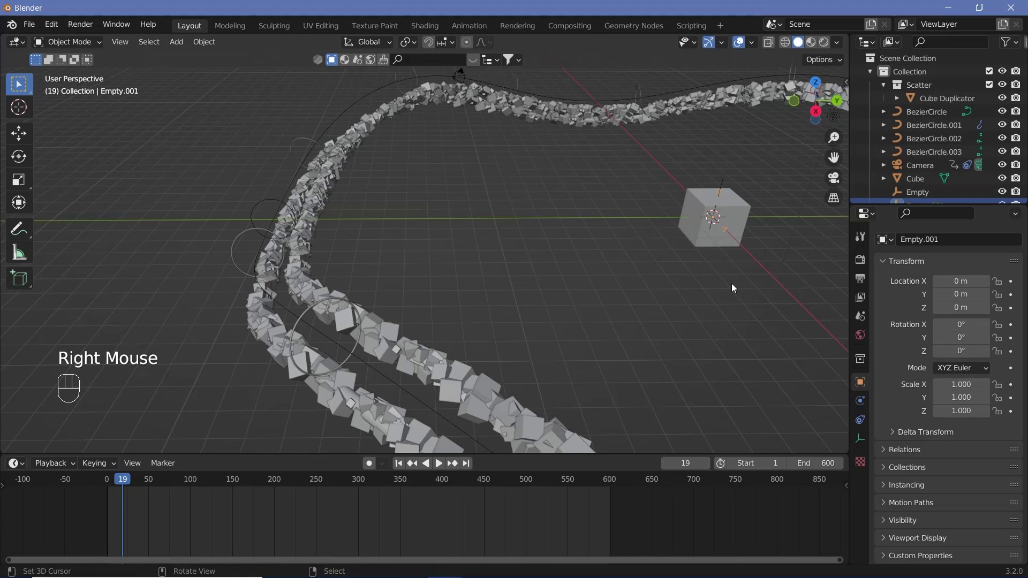
Scale Empty.001 up to 1.091 and raise it to about 1.76 m Z, checking through the camera.
{"action": "key", "text": "shift+s"}
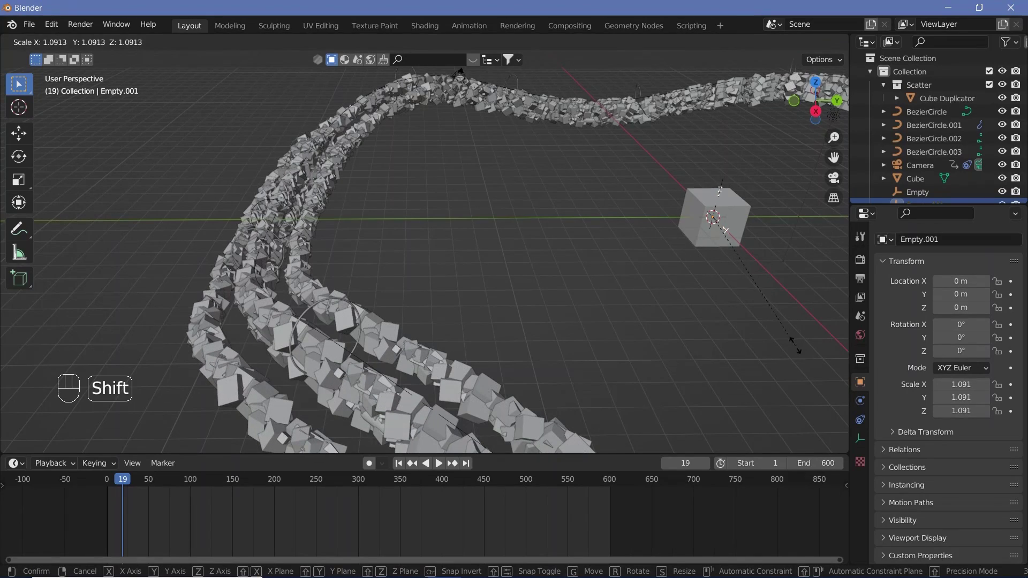
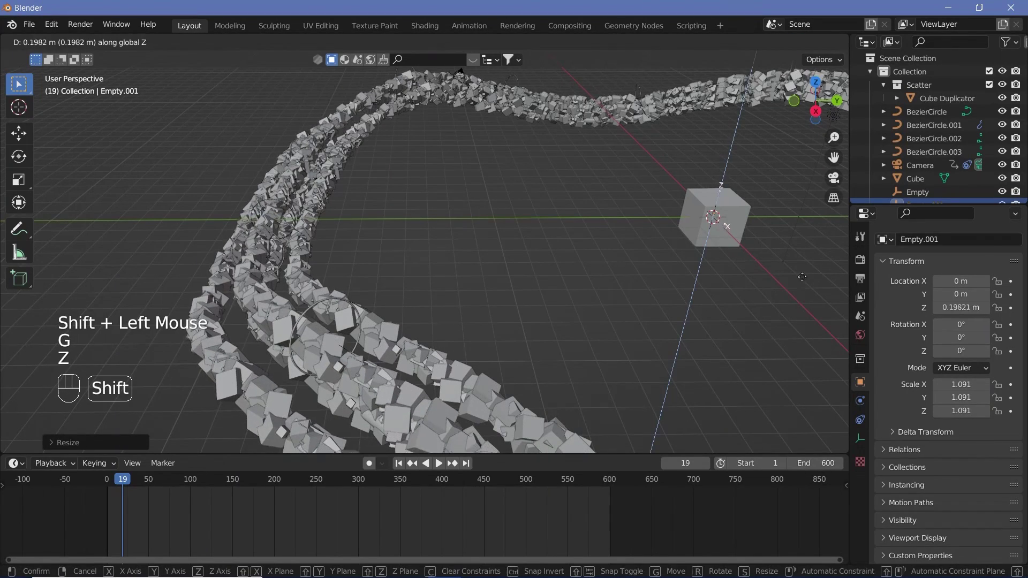
{"action": "left_click", "coordinate": [64, 448]}
{"action": "left_click_drag", "start_coordinate": [349, 298], "coordinate": [249, 323]}
{"action": "key", "text": "KP_0"}
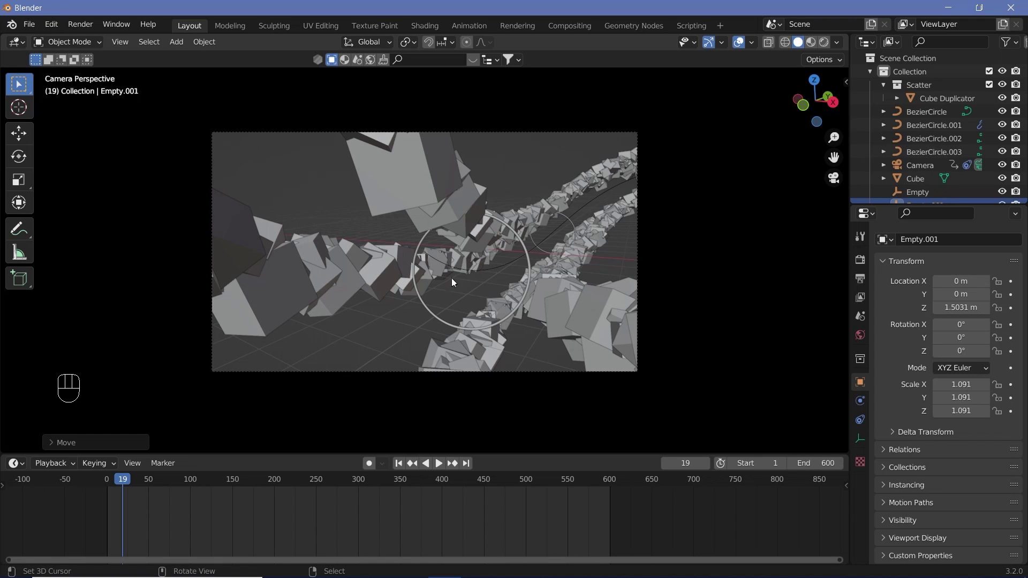
{"action": "key", "text": "g"}
{"action": "key", "text": "z"}
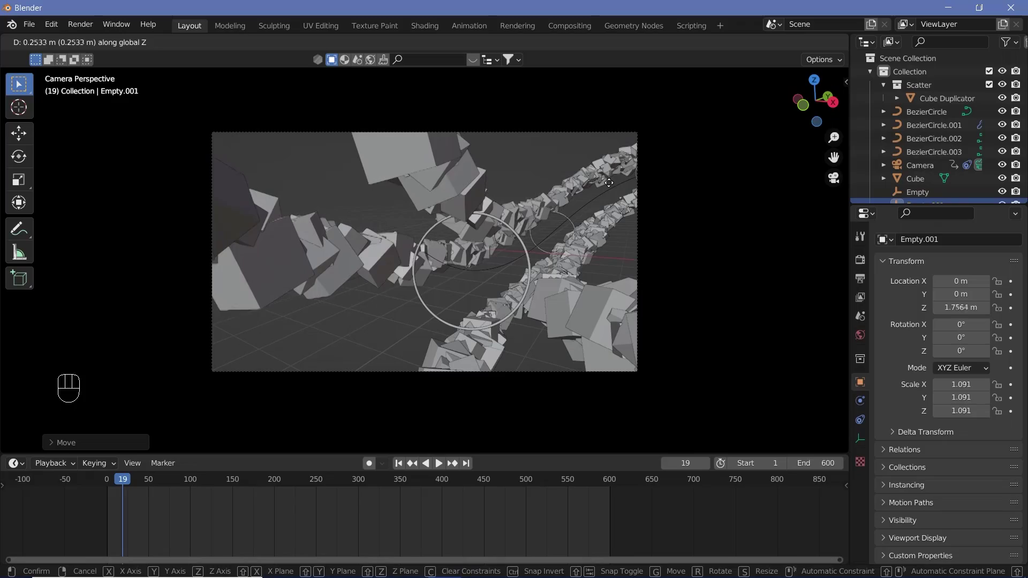
{"action": "left_click_drag", "start_coordinate": [612, 178], "coordinate": [571, 321]}
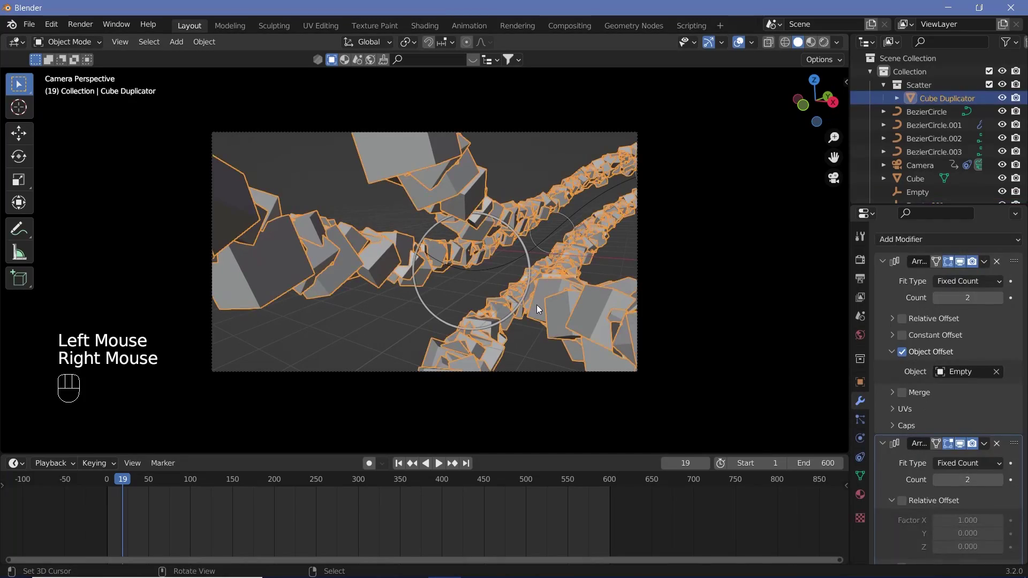
{"action": "right_click", "coordinate": [540, 309]}
{"action": "key", "text": "KP_0"}
{"action": "middle_click", "coordinate": [528, 323]}
{"action": "scroll", "scroll_direction": "down", "scroll_amount": 3}
{"action": "middle_click", "coordinate": [427, 338]}
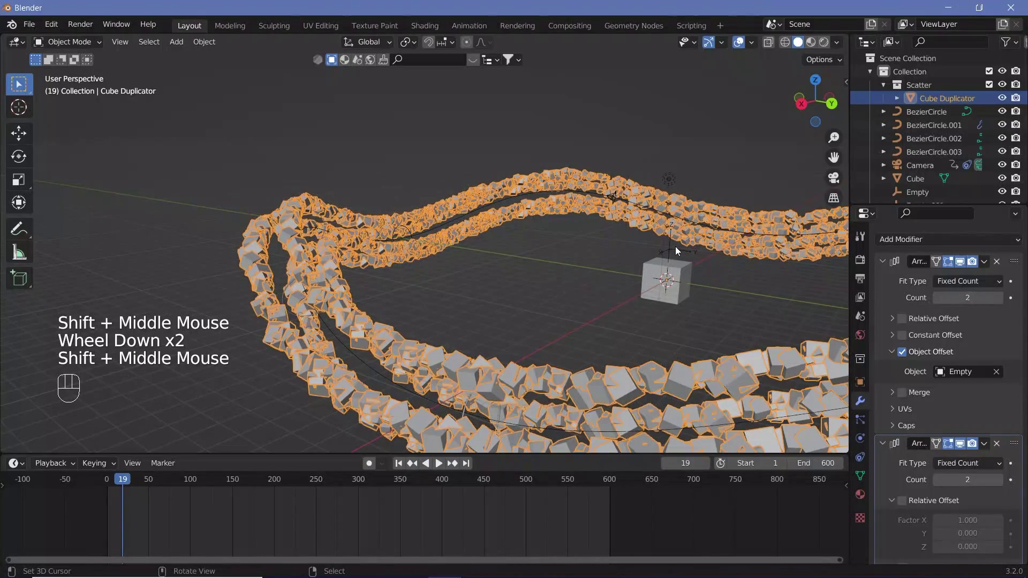
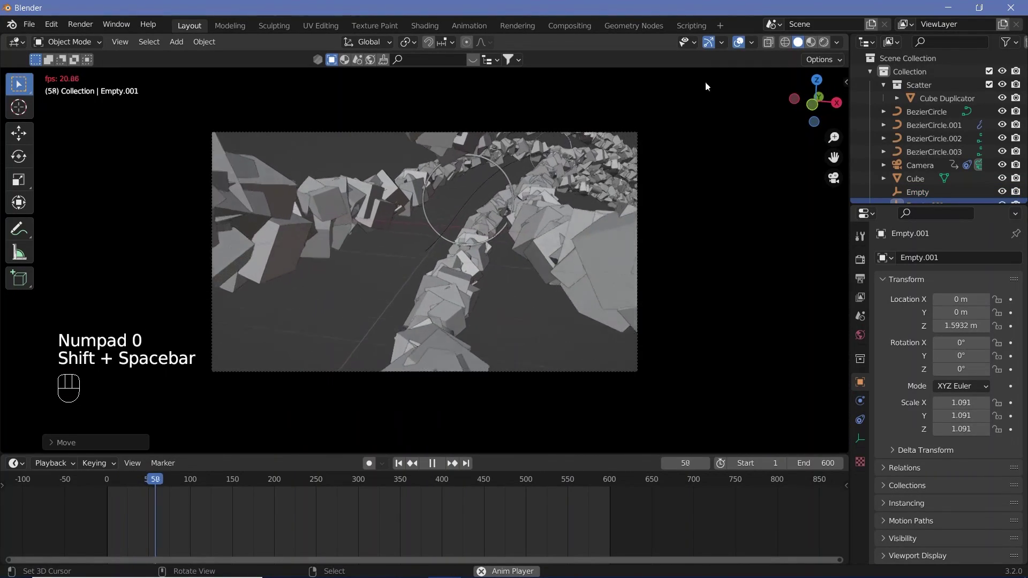
Switch to rendered shading and enable Eevee Ambient Occlusion, Bloom, Screen Space Reflections and Motion Blur.
{"action": "key", "text": "shift+space"}
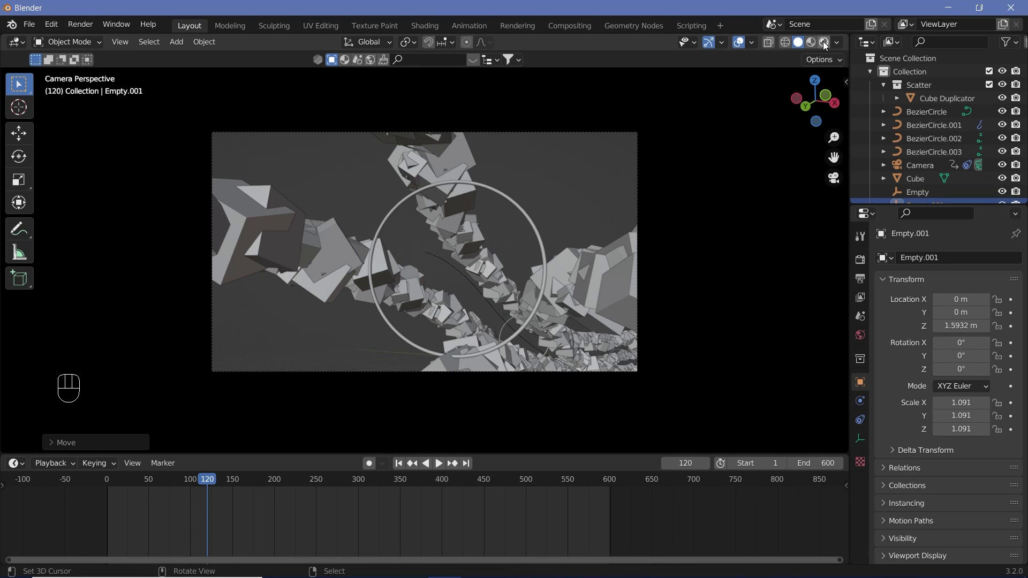
{"action": "left_click", "coordinate": [825, 44]}
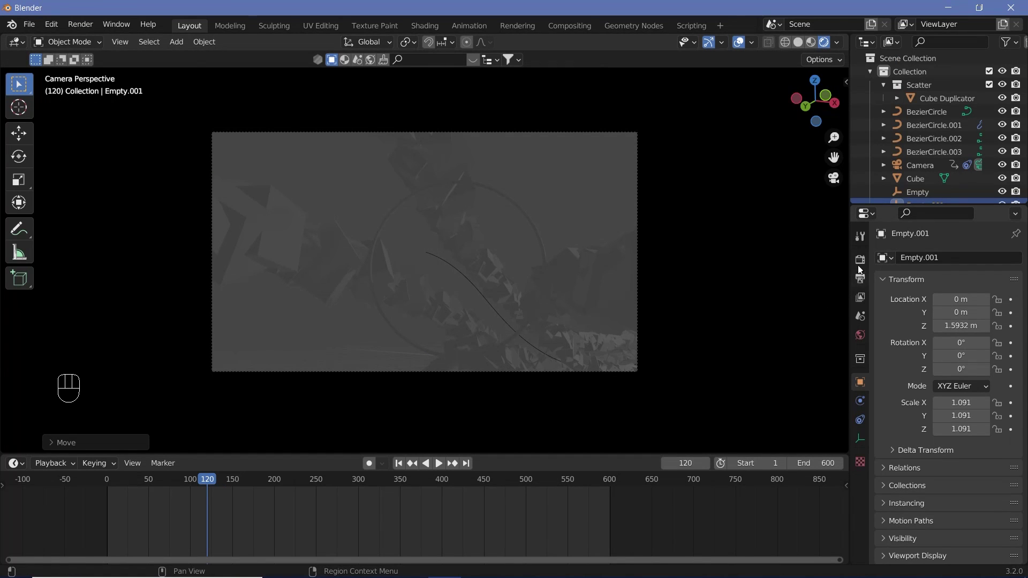
{"action": "left_click_drag", "start_coordinate": [860, 270], "coordinate": [899, 358]}
{"action": "left_click_drag", "start_coordinate": [899, 358], "coordinate": [901, 372]}
{"action": "left_click_drag", "start_coordinate": [902, 372], "coordinate": [913, 483]}
{"action": "left_click_drag", "start_coordinate": [896, 446], "coordinate": [798, 489]}
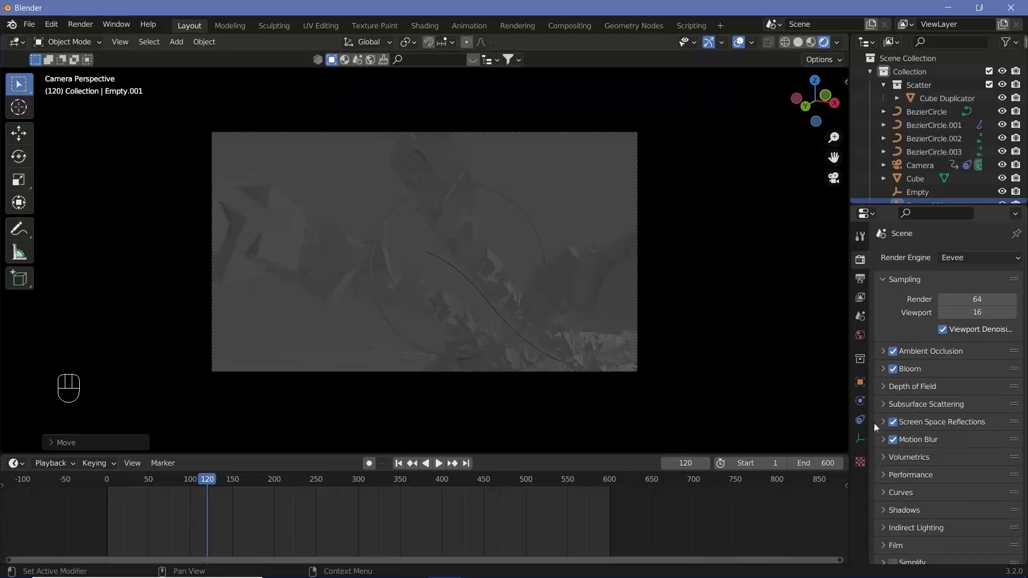
Change BezierCircle.001's Material.001 surface from Principled BSDF to an Emission shader.
{"action": "left_click_drag", "start_coordinate": [535, 230], "coordinate": [505, 267]}
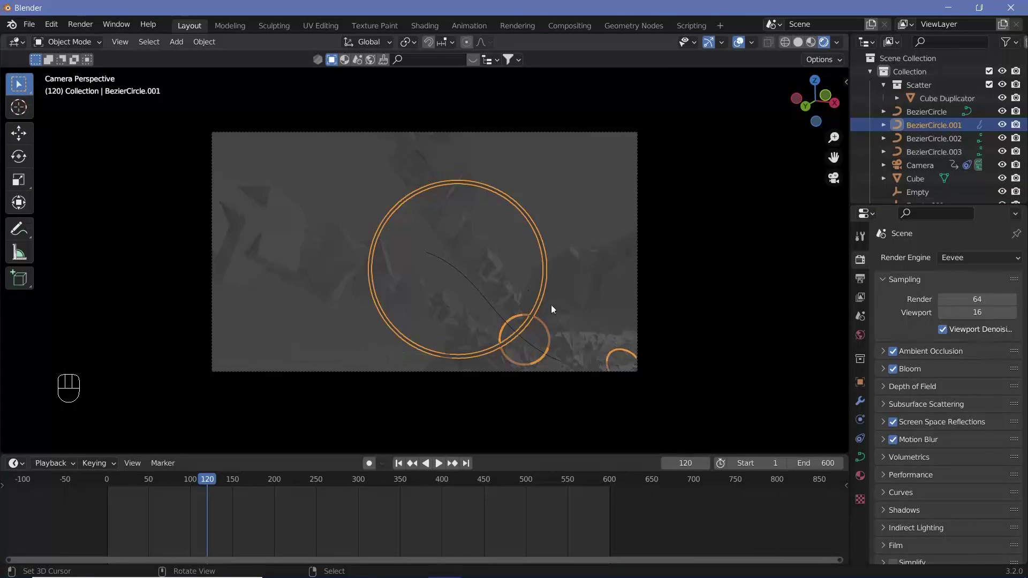
{"action": "left_click", "coordinate": [859, 481]}
{"action": "left_click_drag", "start_coordinate": [917, 316], "coordinate": [939, 487]}
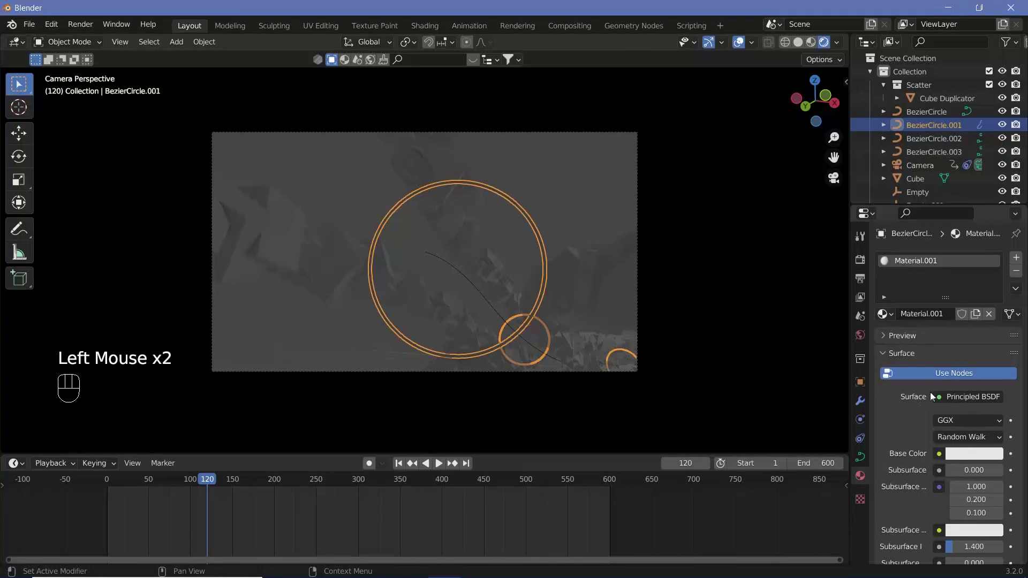
{"action": "left_click_drag", "start_coordinate": [946, 398], "coordinate": [954, 443]}
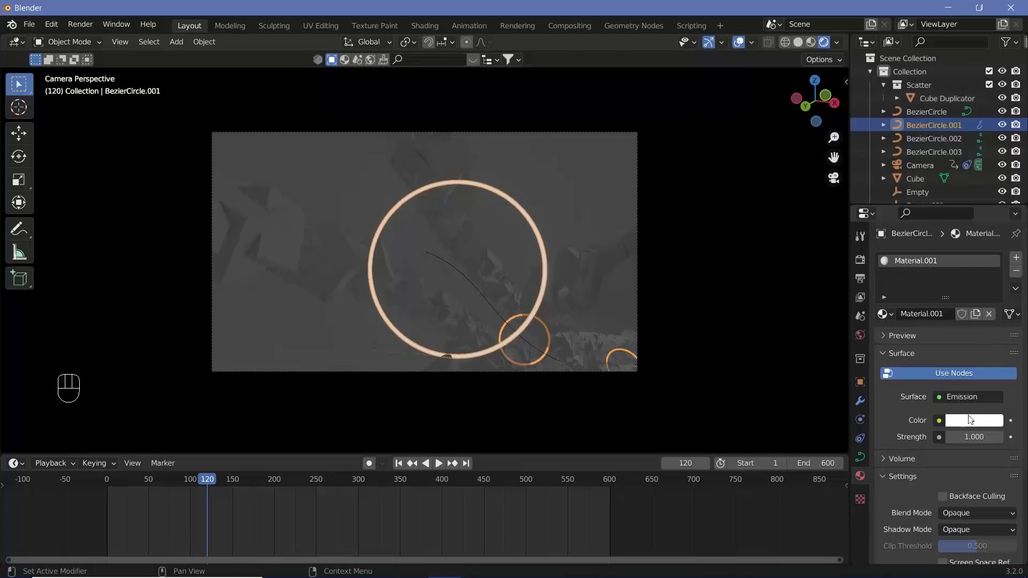
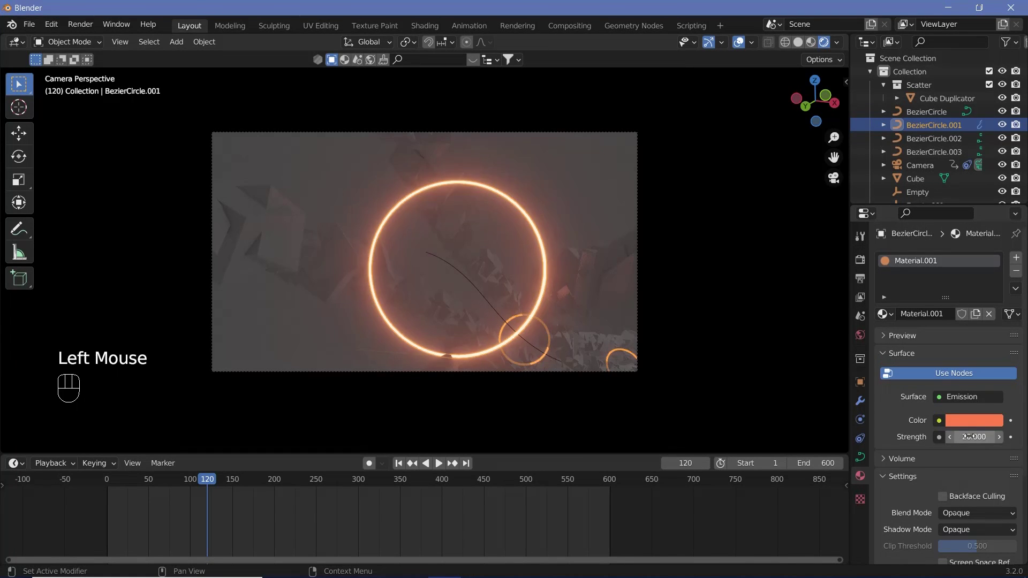
Set the ring emission to orange with raised strength so the rings glow.
{"action": "right_click", "coordinate": [598, 295]}
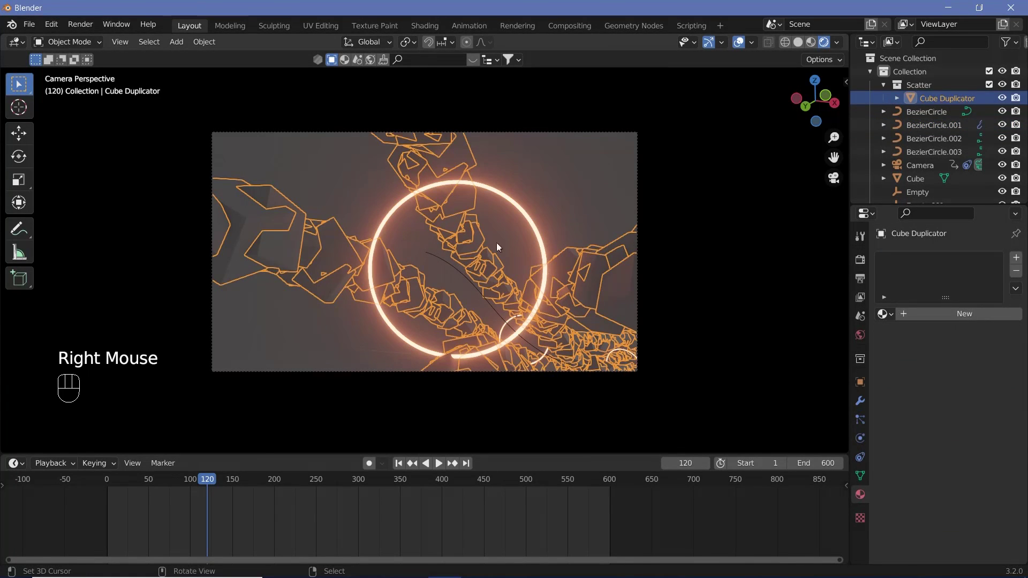
{"action": "left_click", "coordinate": [973, 320]}
{"action": "left_click", "coordinate": [964, 459]}
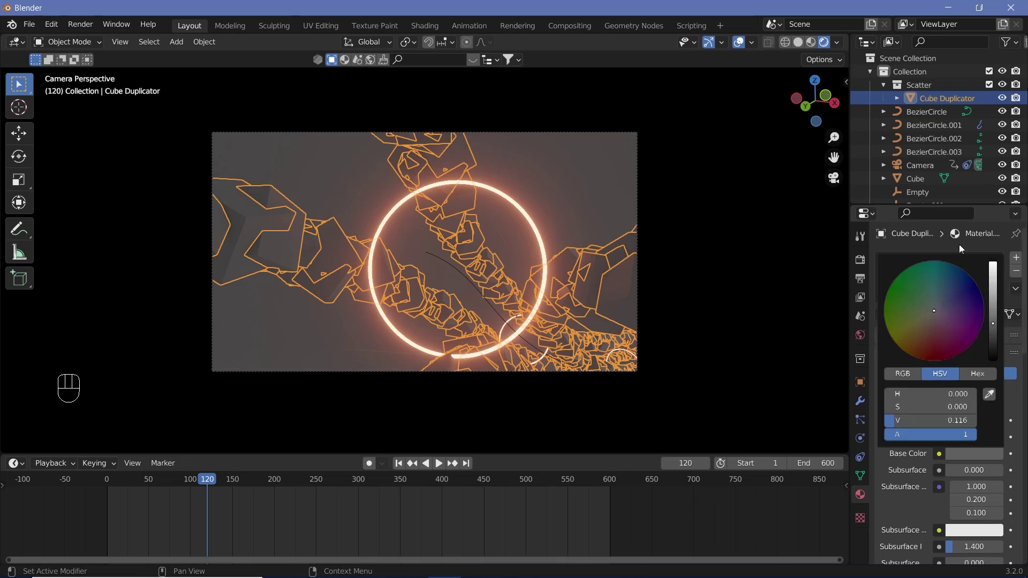
{"action": "left_click", "coordinate": [1021, 276]}
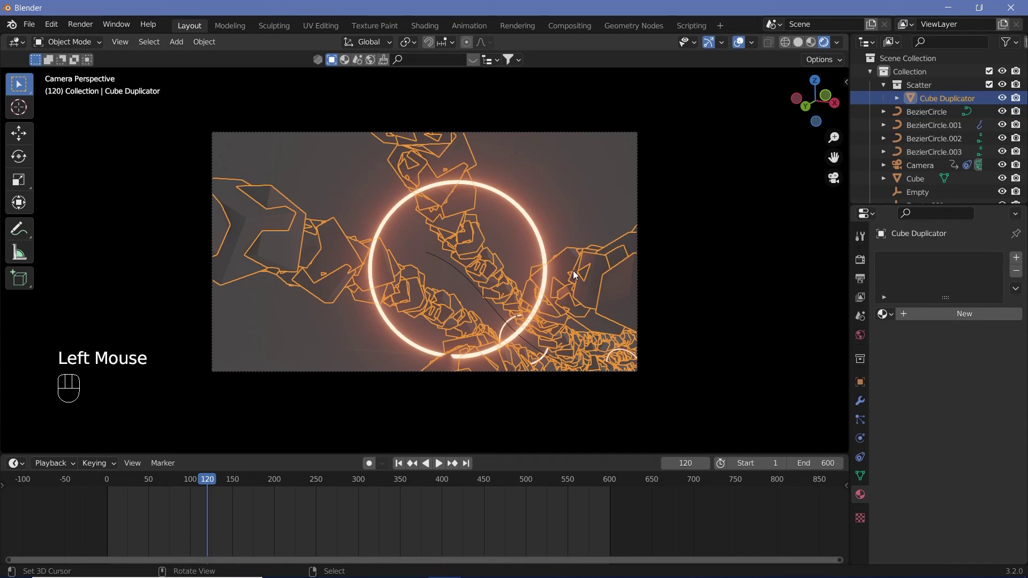
Select the source cube and bring up its Principled BSDF material for metallic 0.4, roughness 0.25.
{"action": "key", "text": "KP_0"}
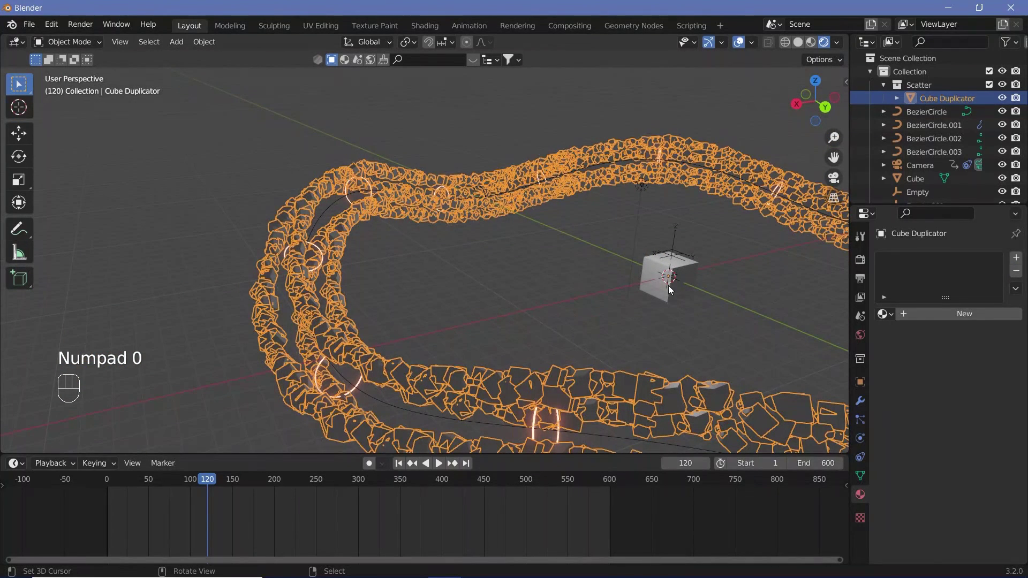
{"action": "right_click", "coordinate": [670, 289]}
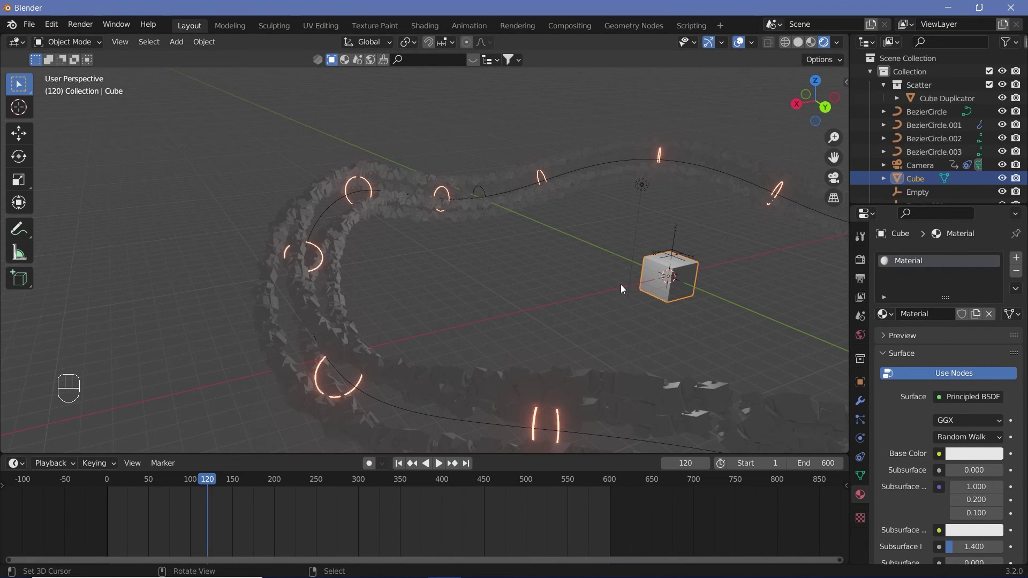
{"action": "key", "text": "KP_0"}
{"action": "scroll", "scroll_direction": "down", "scroll_amount": 3}
{"action": "scroll", "scroll_direction": "down", "scroll_amount": 3}
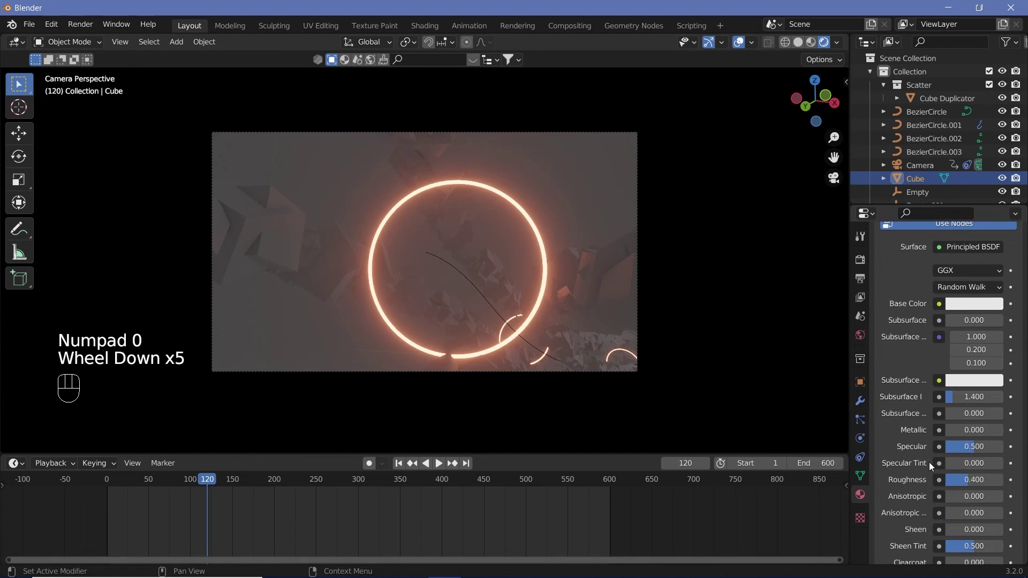
{"action": "scroll", "scroll_direction": "down", "scroll_amount": 3}
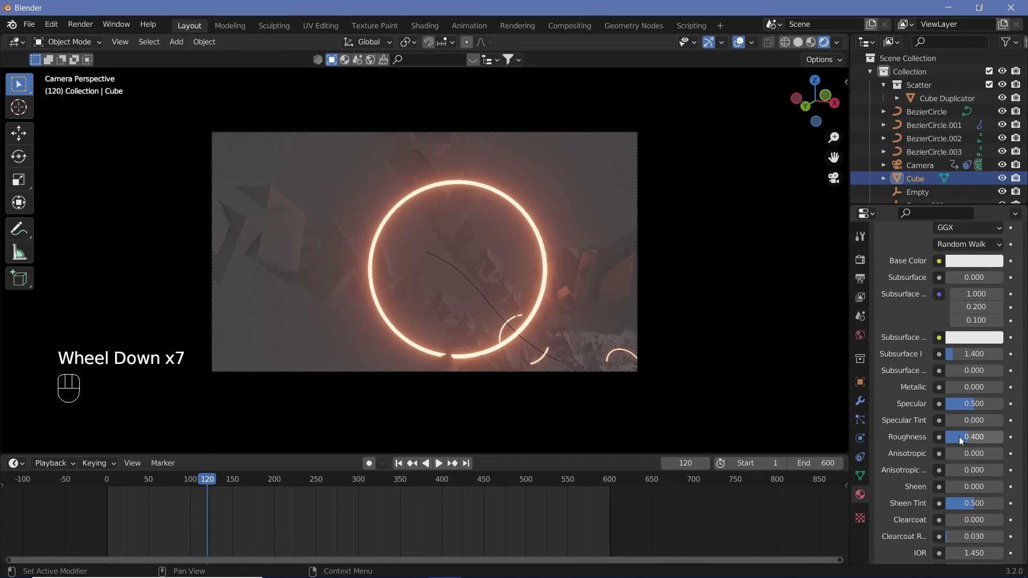
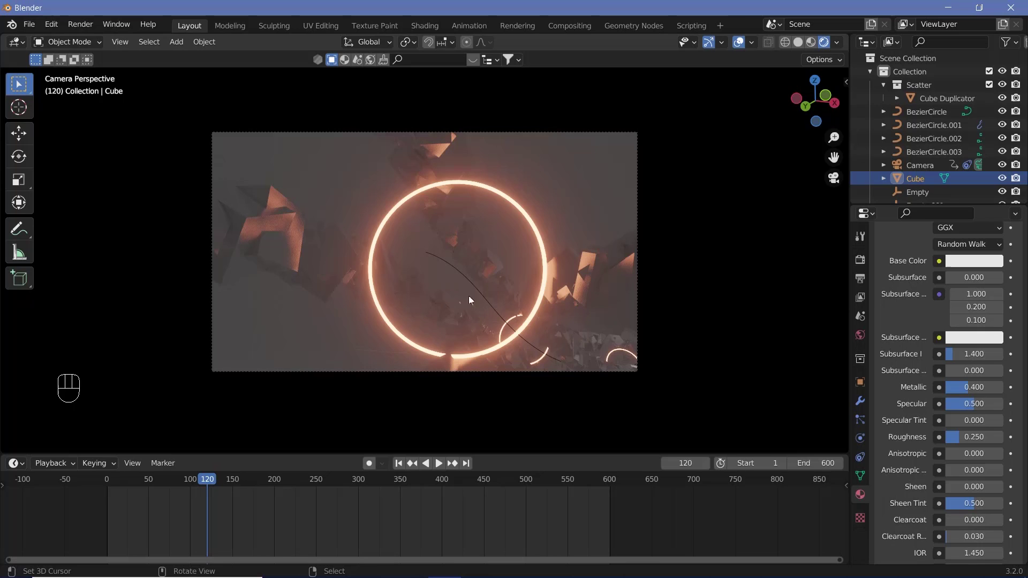
Darken the World background colour to near black and preview the fly-through playback.
{"action": "left_click_drag", "start_coordinate": [867, 337], "coordinate": [978, 345]}
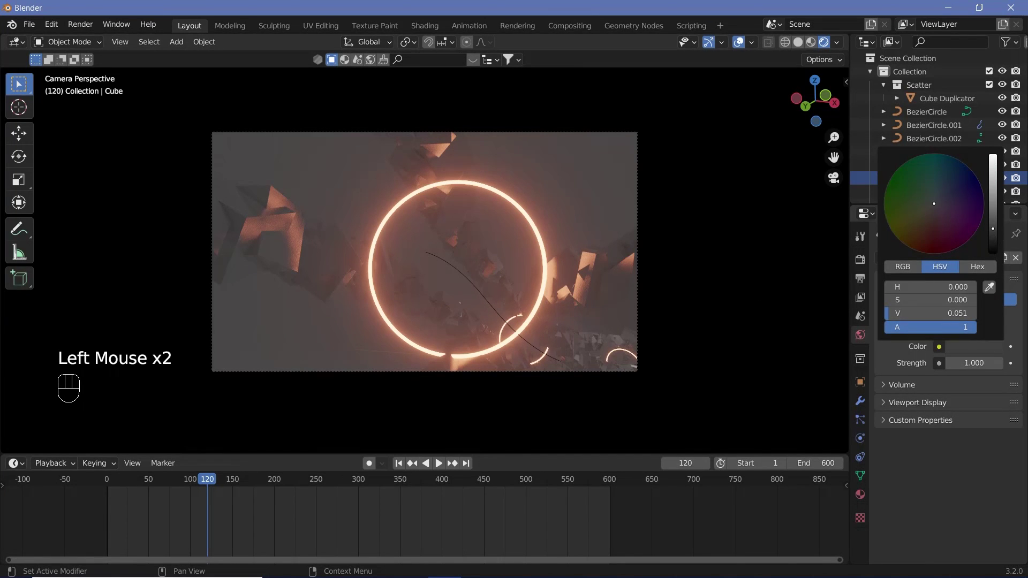
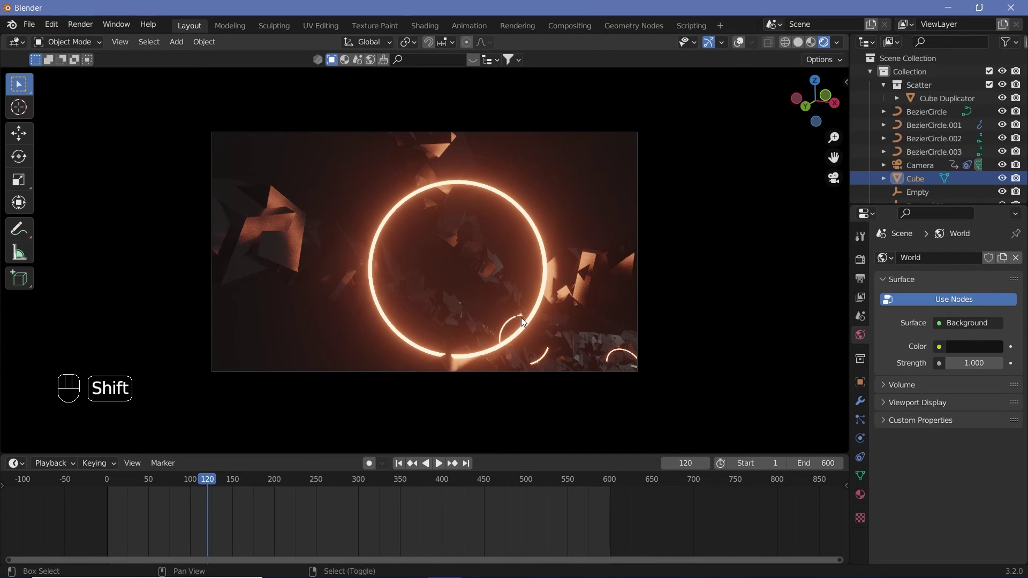
{"action": "key", "text": "shift+space"}
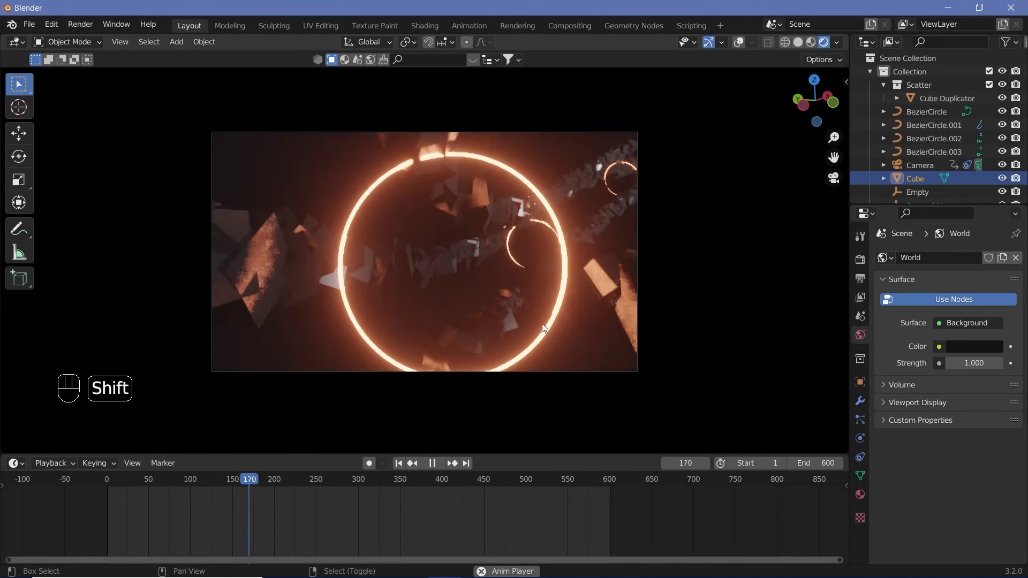
{"action": "key", "text": "shift+space"}
{"action": "key", "text": "KP_0"}
{"action": "scroll", "scroll_direction": "down", "scroll_amount": 3}
{"action": "left_click_drag", "start_coordinate": [574, 284], "coordinate": [508, 234]}
{"action": "left_click_drag", "start_coordinate": [529, 254], "coordinate": [445, 251]}
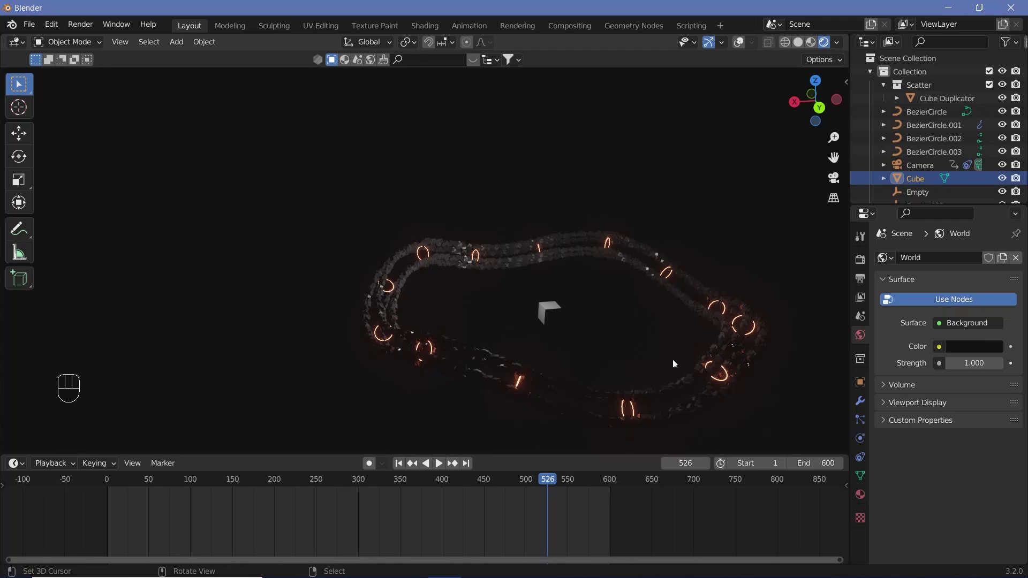
Add an Area light, raise it above the tunnel loop and scale it up to cover it.
{"action": "scroll", "scroll_direction": "down", "scroll_amount": 3}
{"action": "left_click", "coordinate": [923, 192]}
{"action": "key", "text": "alt+g"}
{"action": "key", "text": "g"}
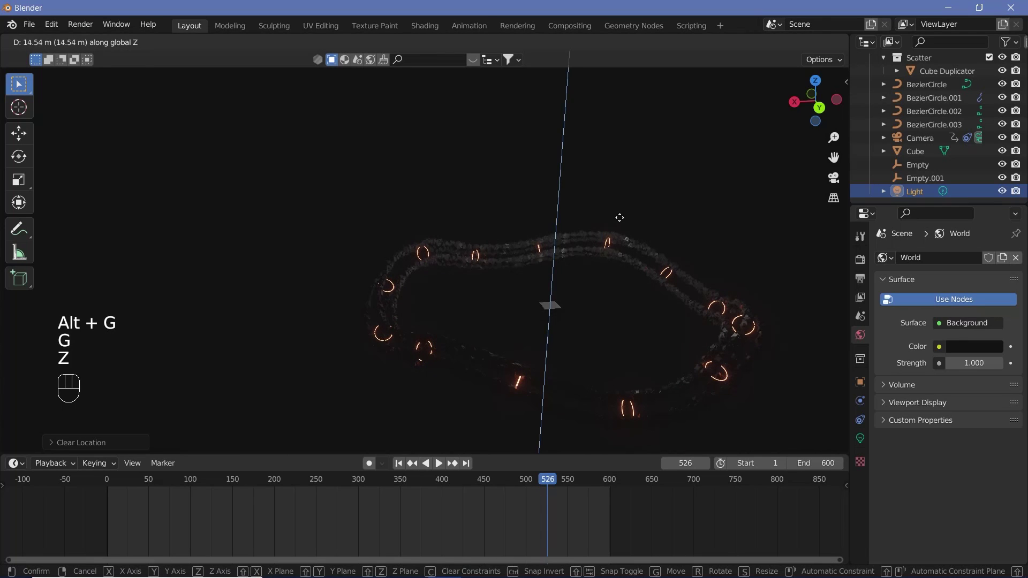
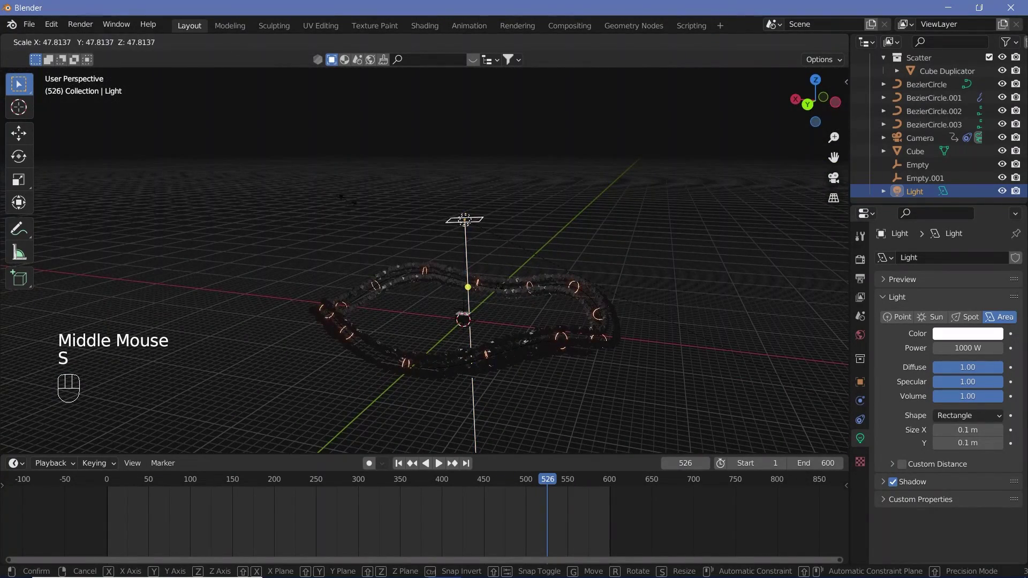
{"action": "key", "text": "s"}
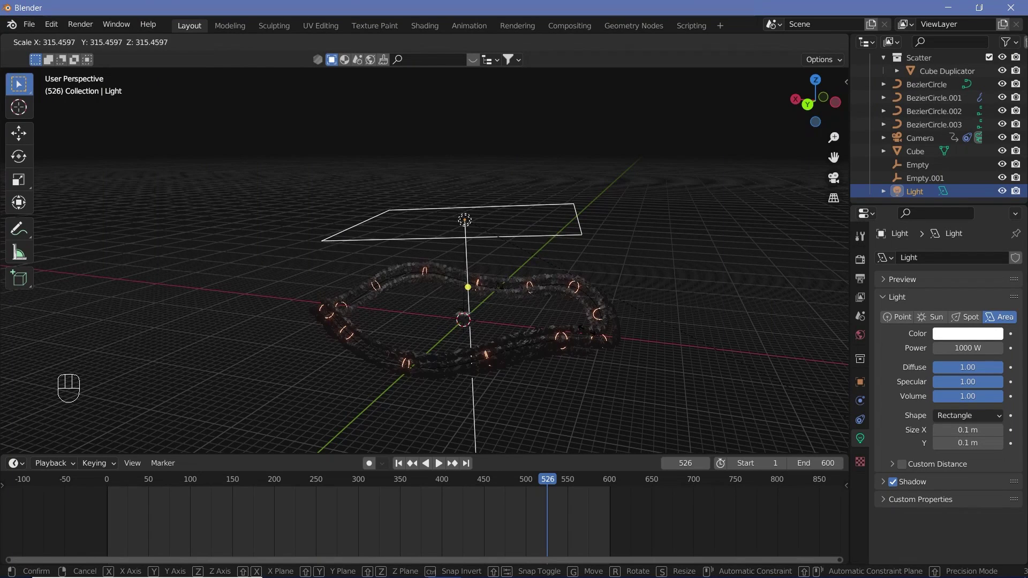
{"action": "left_click_drag", "start_coordinate": [667, 265], "coordinate": [637, 284]}
{"action": "middle_click", "coordinate": [618, 323]}
Preview from the camera and tint the 1000 W Area light a pale pink.
{"action": "key", "text": "KP_0"}
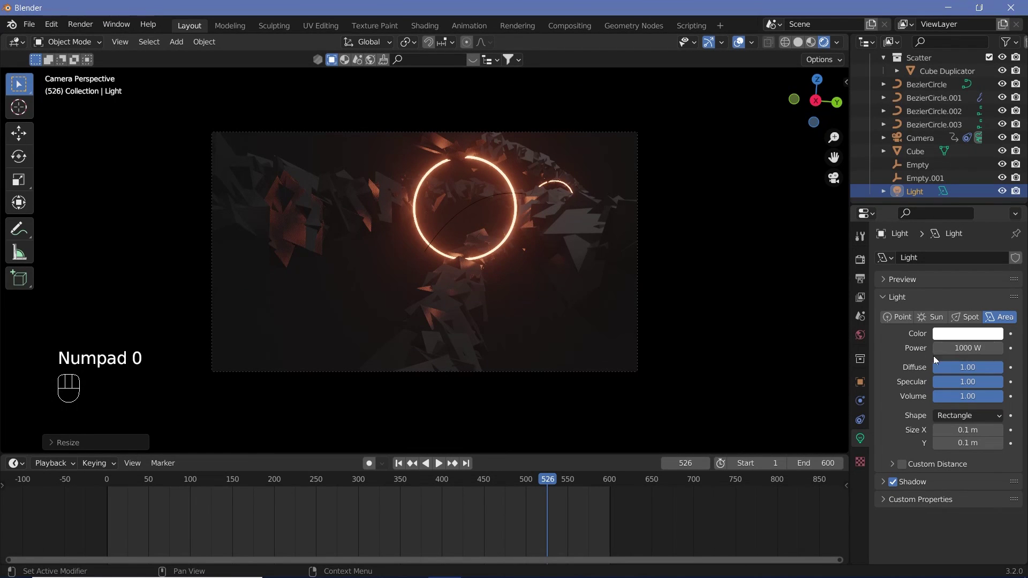
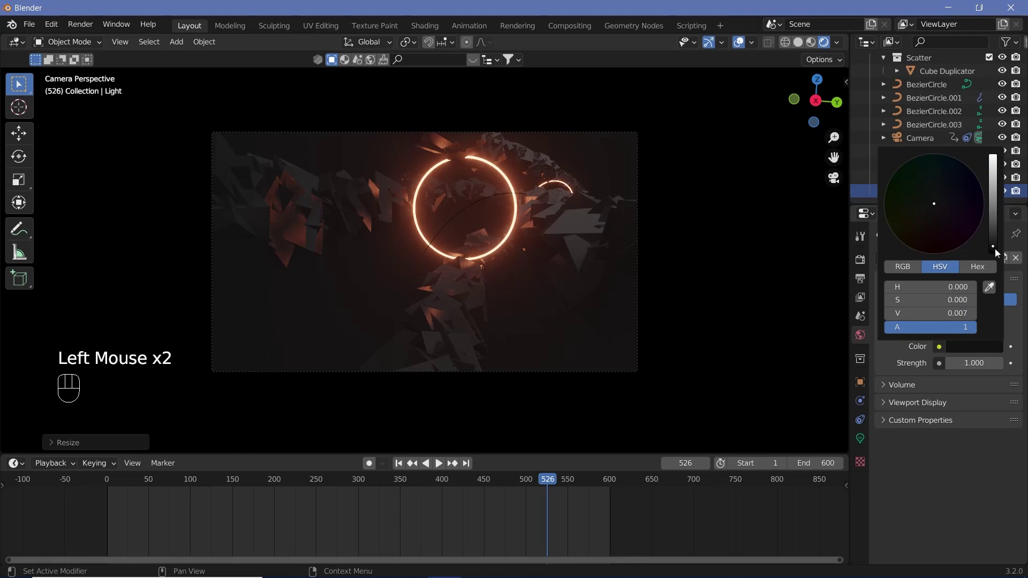
{"action": "key", "text": "shift+space"}
{"action": "key", "text": "shift+space"}
{"action": "left_click", "coordinate": [956, 336]}
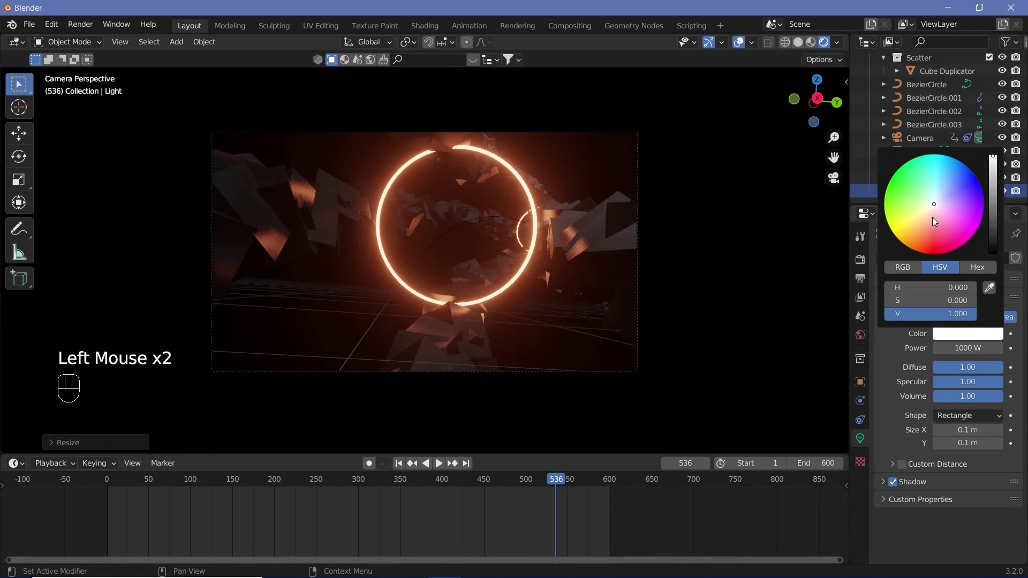
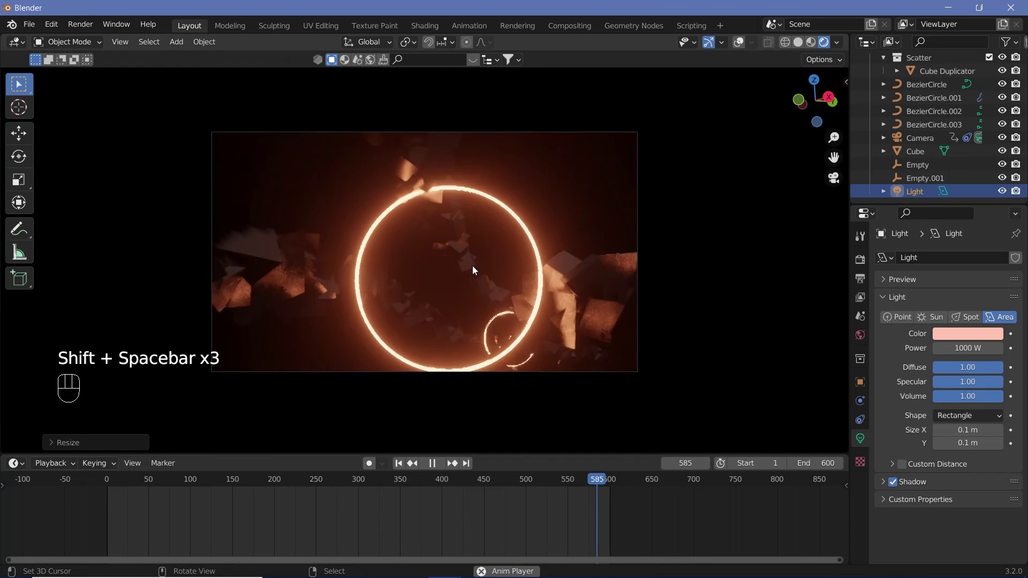
Stop the fly-through playback and jump to the last frame, 600.
{"action": "key", "text": "shift+space"}
{"action": "key", "text": "shift+space"}
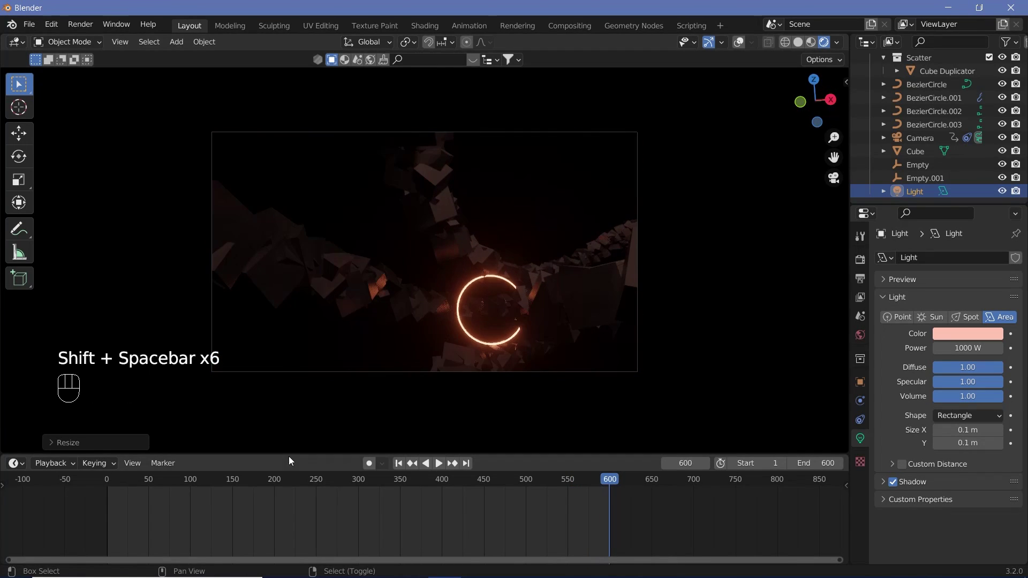
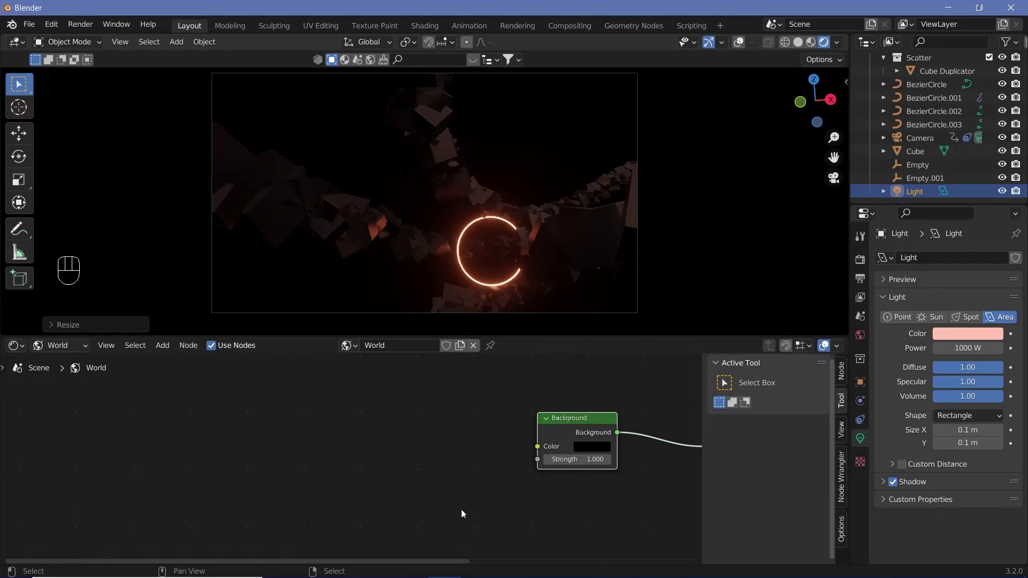
Add texture nodes to the world shader and give the colour ramp an orange stop.
{"action": "key", "text": "shift+a"}
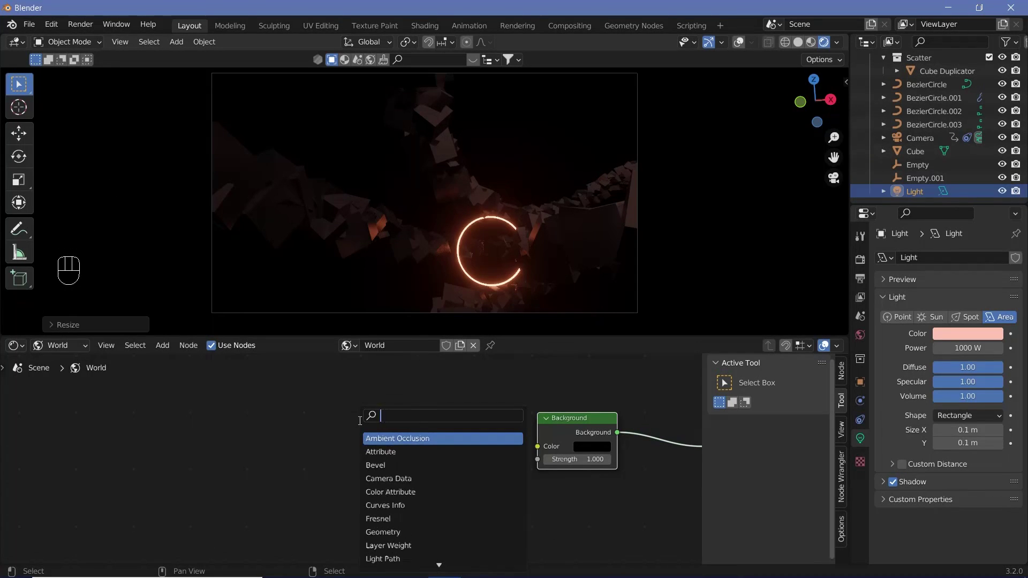
{"action": "key", "text": "shift+a"}
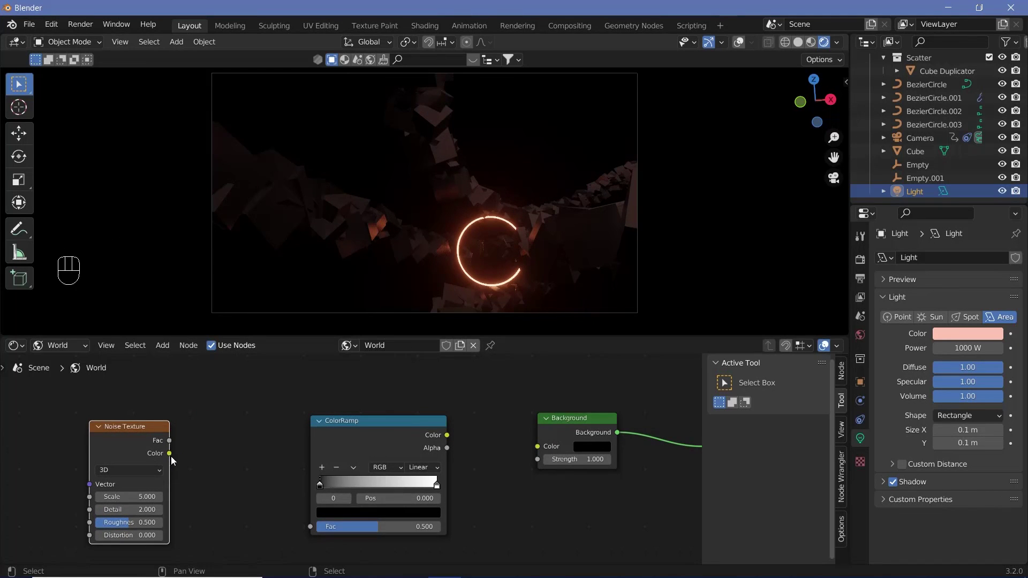
{"action": "left_click_drag", "start_coordinate": [278, 514], "coordinate": [315, 494]}
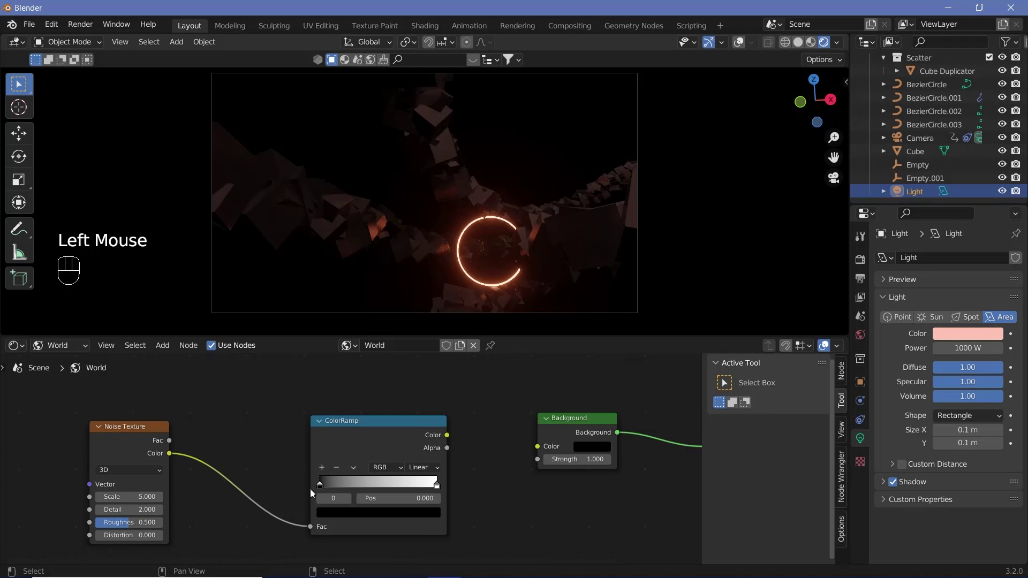
{"action": "left_click_drag", "start_coordinate": [327, 490], "coordinate": [408, 504]}
{"action": "left_click", "coordinate": [430, 489]}
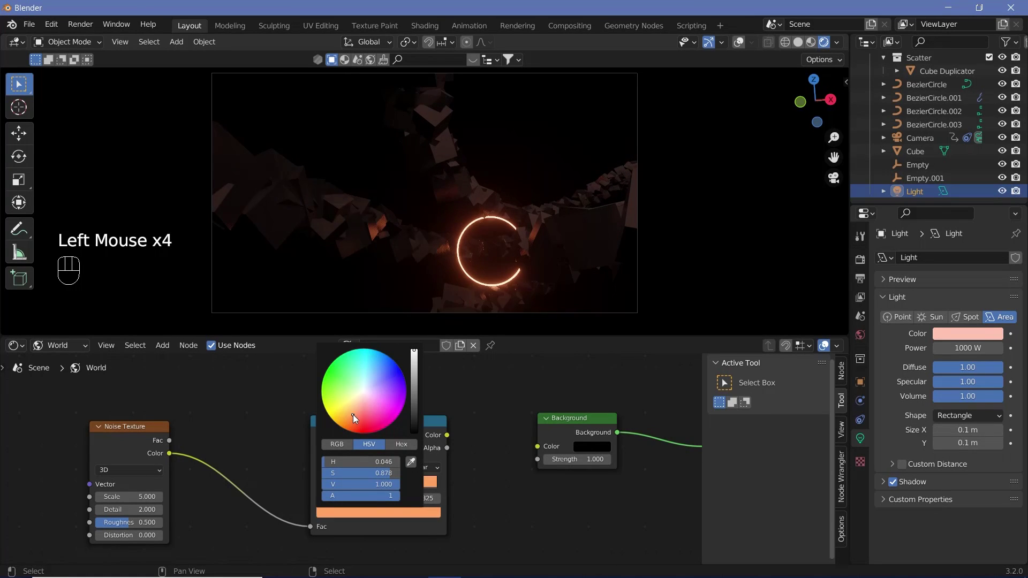
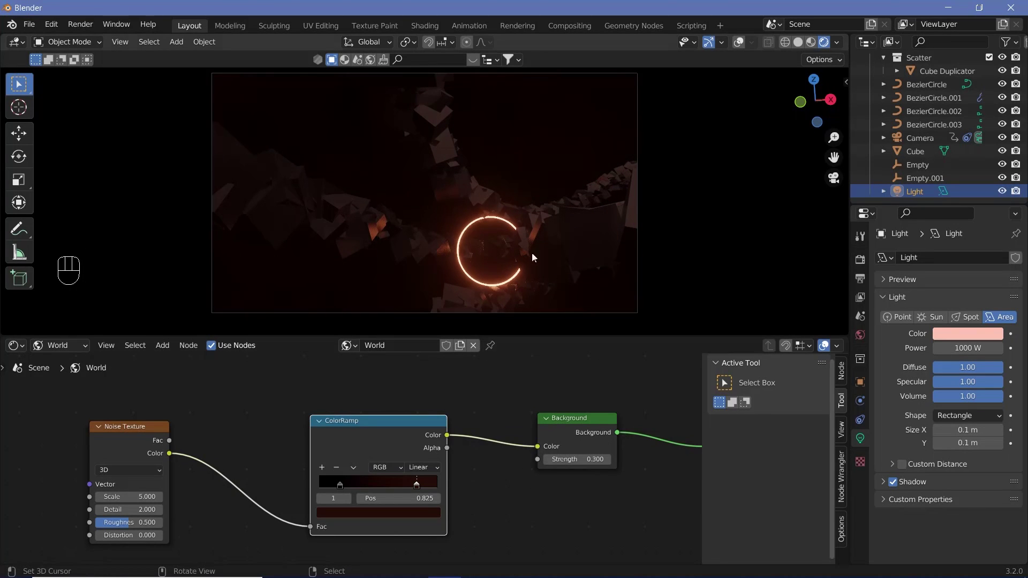
Raise the world Background strength to 0.4 and reposition the ramp's dark and bright stops.
{"action": "left_click", "coordinate": [614, 465]}
{"action": "left_click", "coordinate": [614, 465]}
{"action": "left_click_drag", "start_coordinate": [535, 449], "coordinate": [481, 387]}
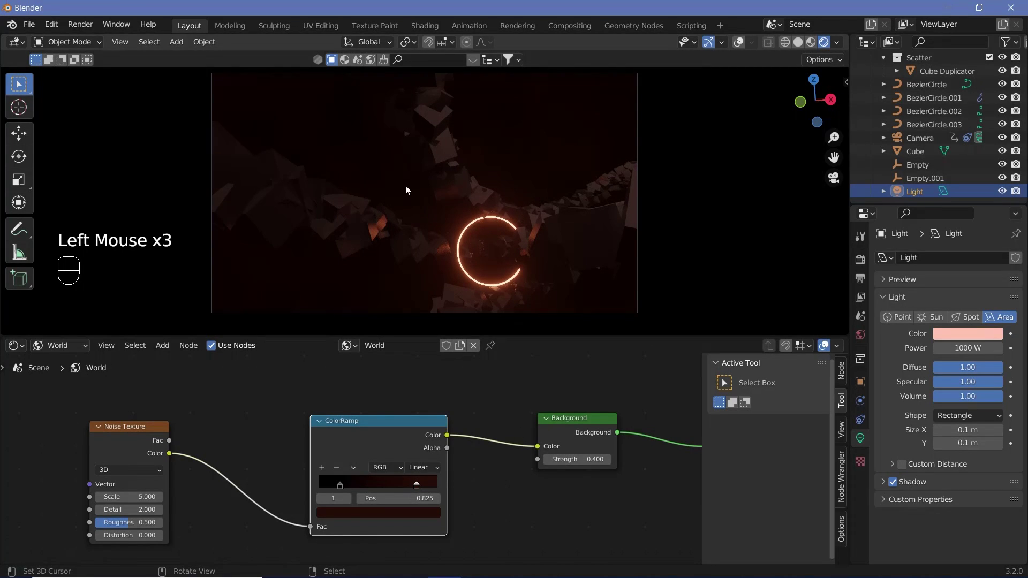
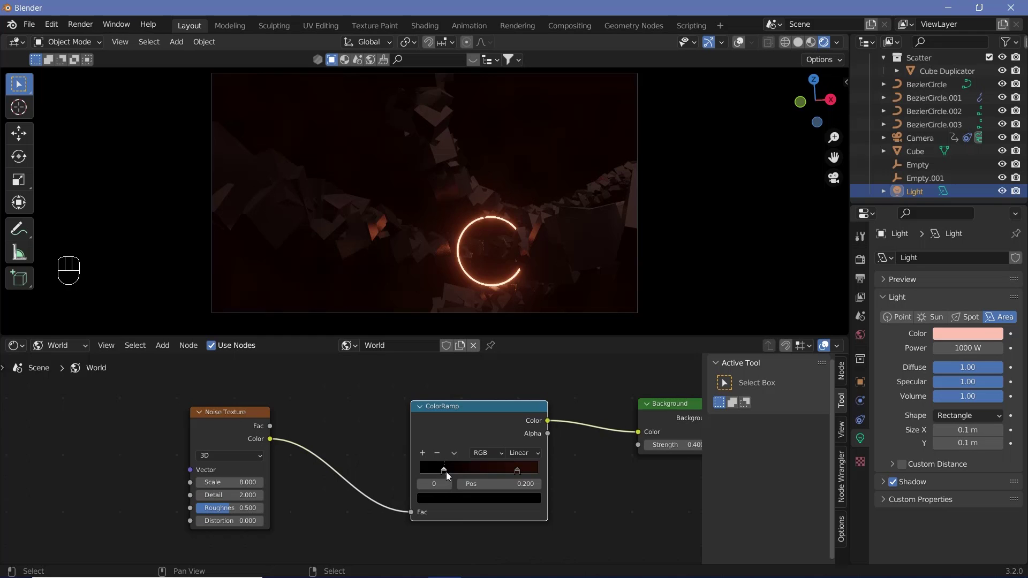
{"action": "left_click_drag", "start_coordinate": [466, 477], "coordinate": [513, 479]}
{"action": "left_click", "coordinate": [517, 472]}
{"action": "left_click", "coordinate": [491, 501]}
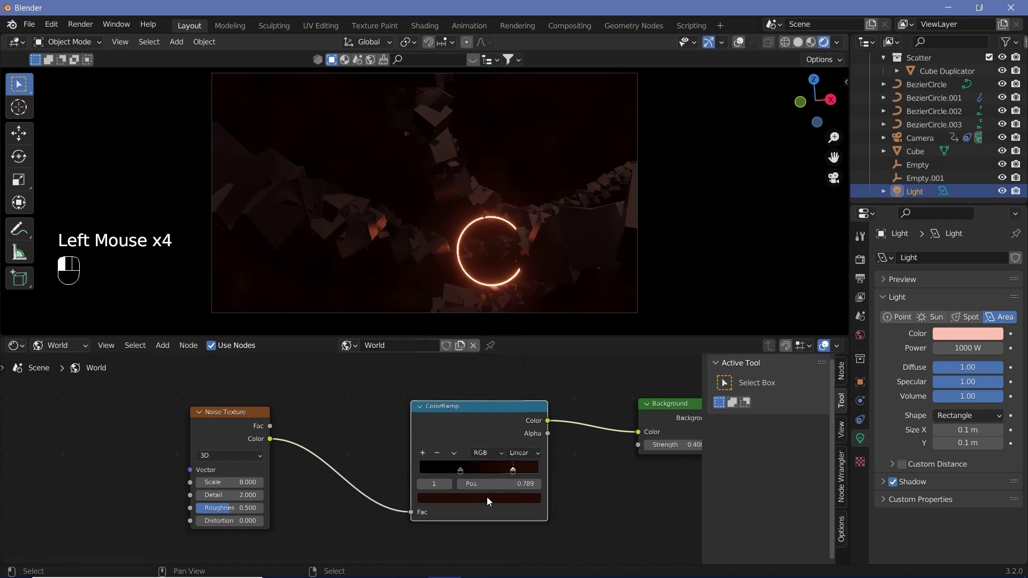
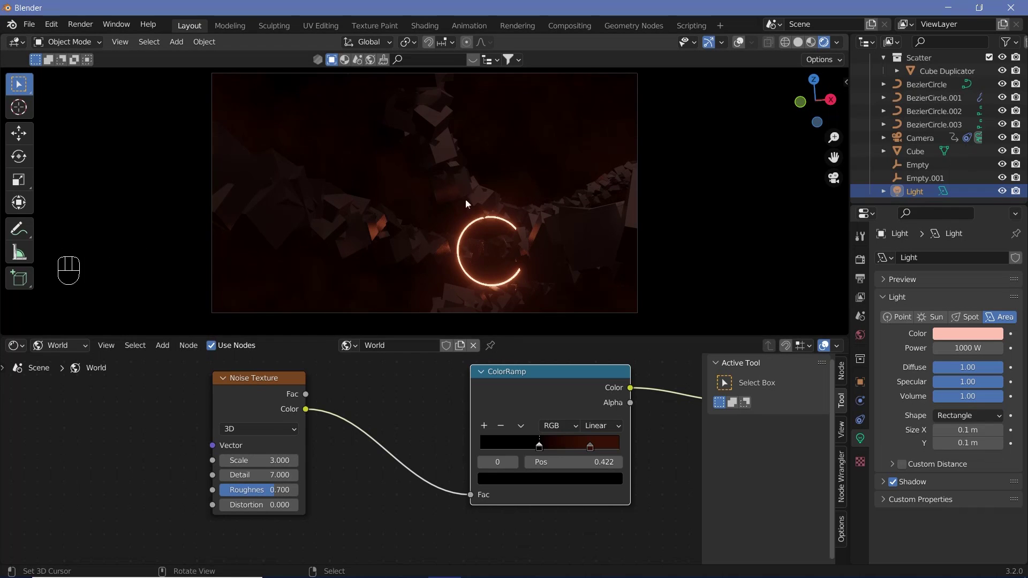
Step forward through the animation frames to check the brighter background.
{"action": "key", "text": "shift+space"}
{"action": "key", "text": "shift+space"}
{"action": "key", "text": "shift+space"}
{"action": "key", "text": "shift+space"}
{"action": "key", "text": "shift+space"}
{"action": "key", "text": "shift+space"}
{"action": "key", "text": "shift+space"}
{"action": "key", "text": "shift+space"}
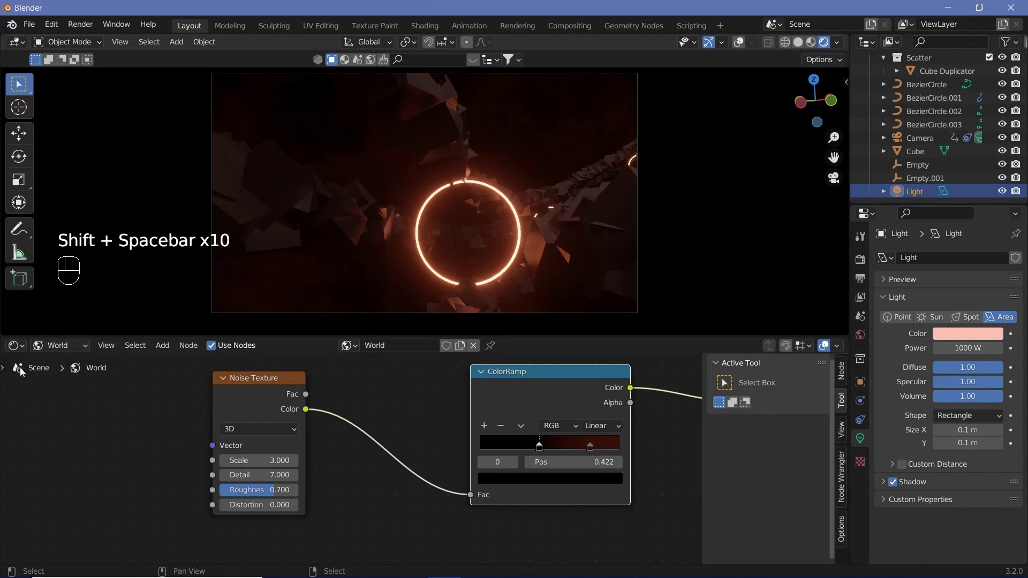
Show the Timeline below, play the looping fly-through, stop at frame 95 and select the Cube Duplicator.
{"action": "left_click_drag", "start_coordinate": [17, 346], "coordinate": [180, 404]}
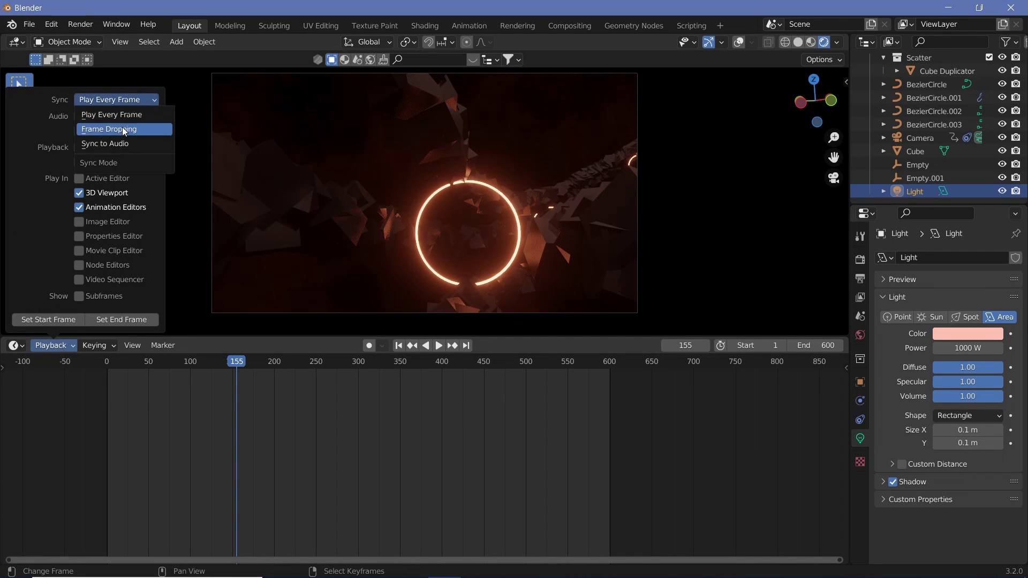
{"action": "left_click", "coordinate": [533, 251]}
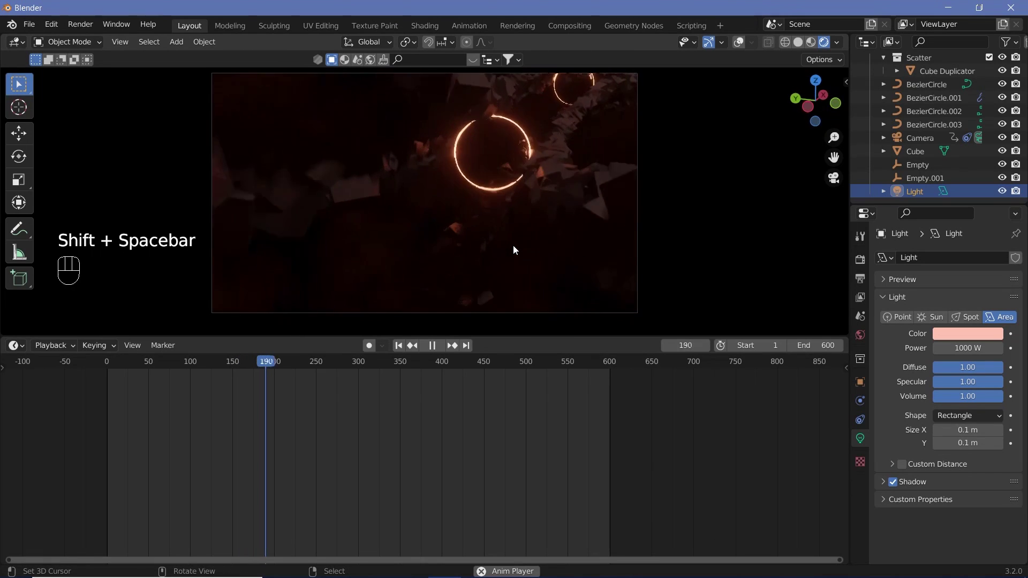
{"action": "key", "text": "shift+space"}
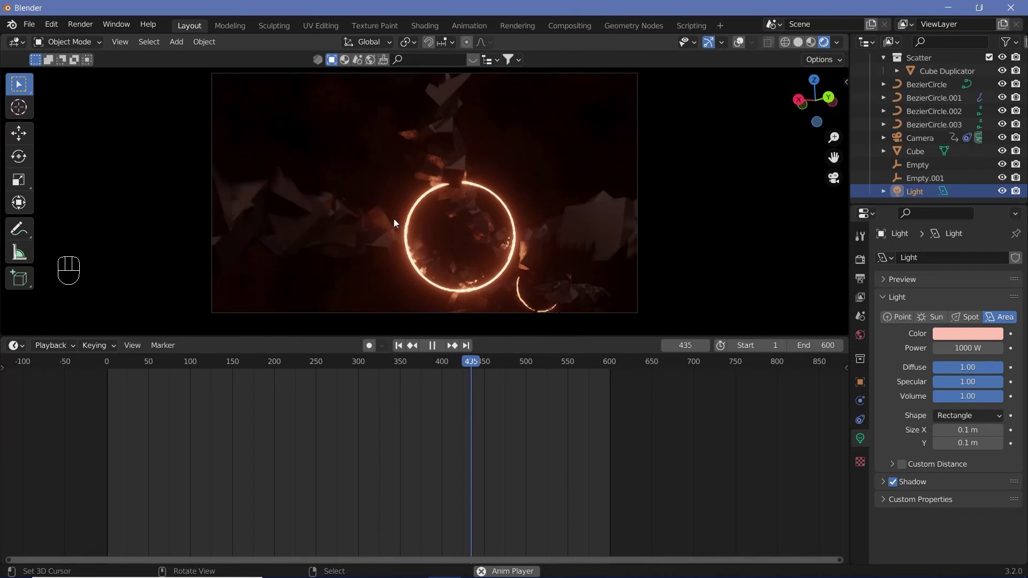
{"action": "key", "text": "shift+space"}
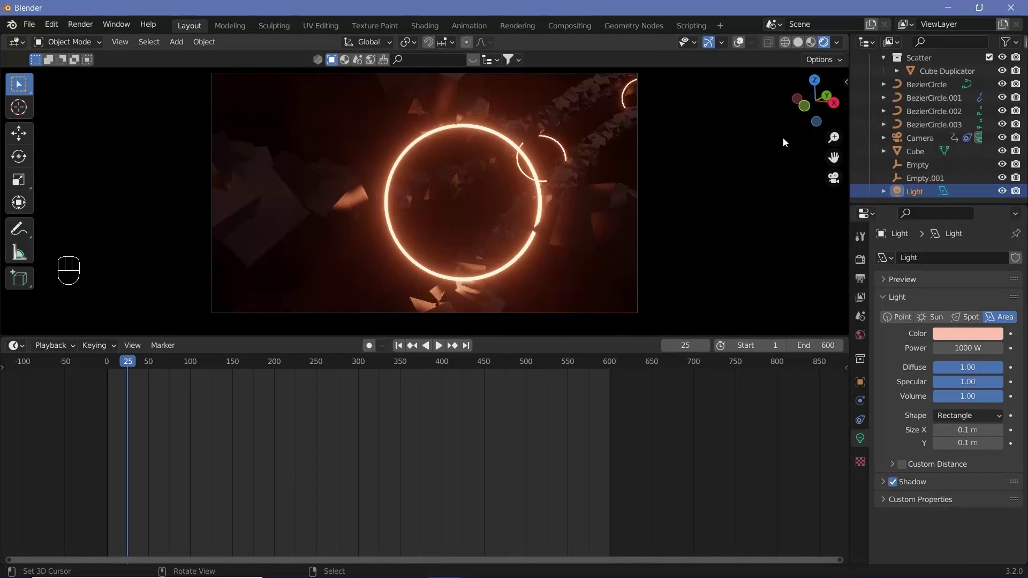
{"action": "key", "text": "shift+space"}
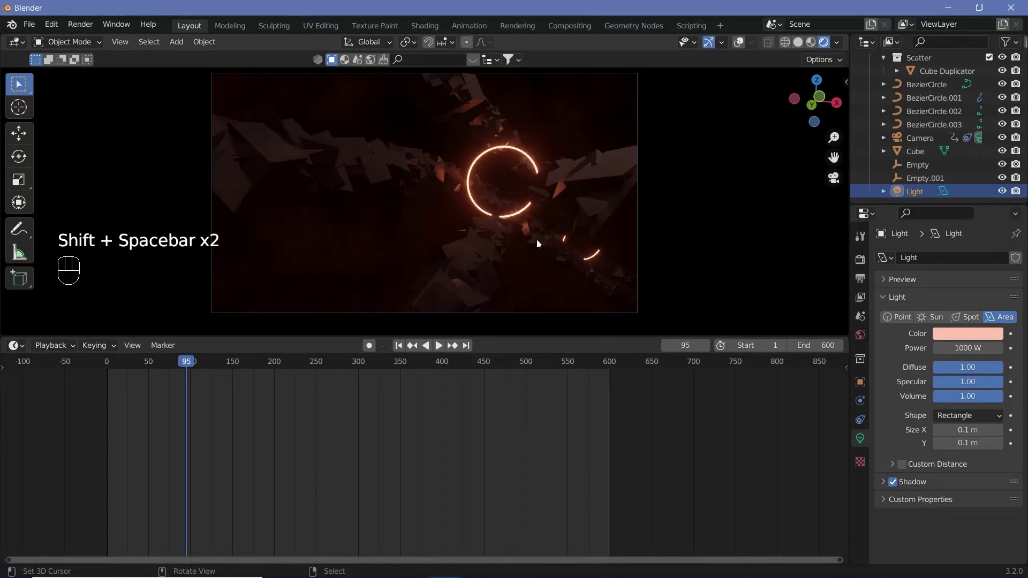
{"action": "right_click", "coordinate": [611, 176]}
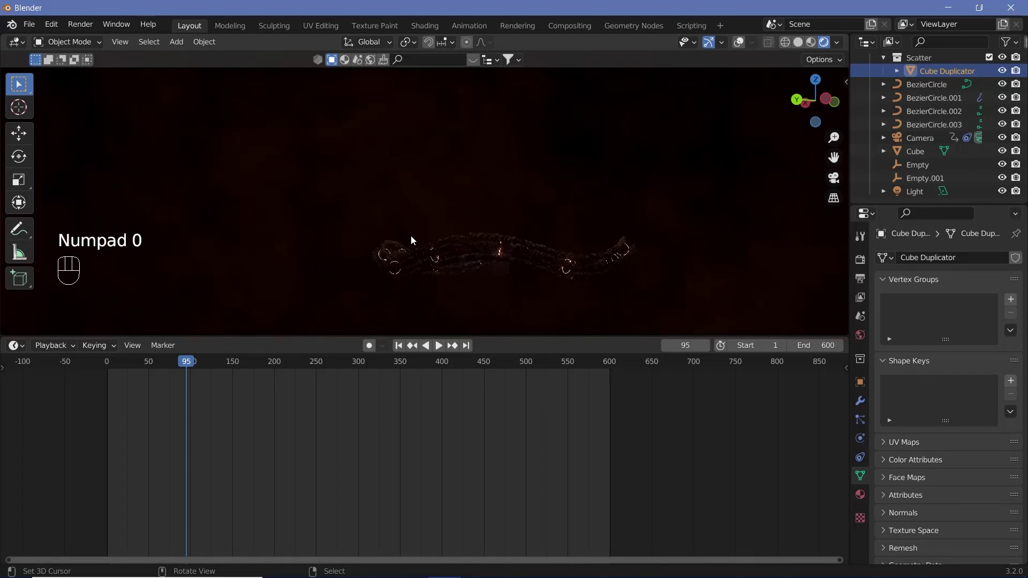
Select the Cube, preview its material ColorRamp on the cubes and move a ramp stop to sharpen the pattern.
{"action": "key", "text": "KP_0"}
{"action": "right_click", "coordinate": [259, 402]}
{"action": "left_click_drag", "start_coordinate": [16, 348], "coordinate": [209, 465]}
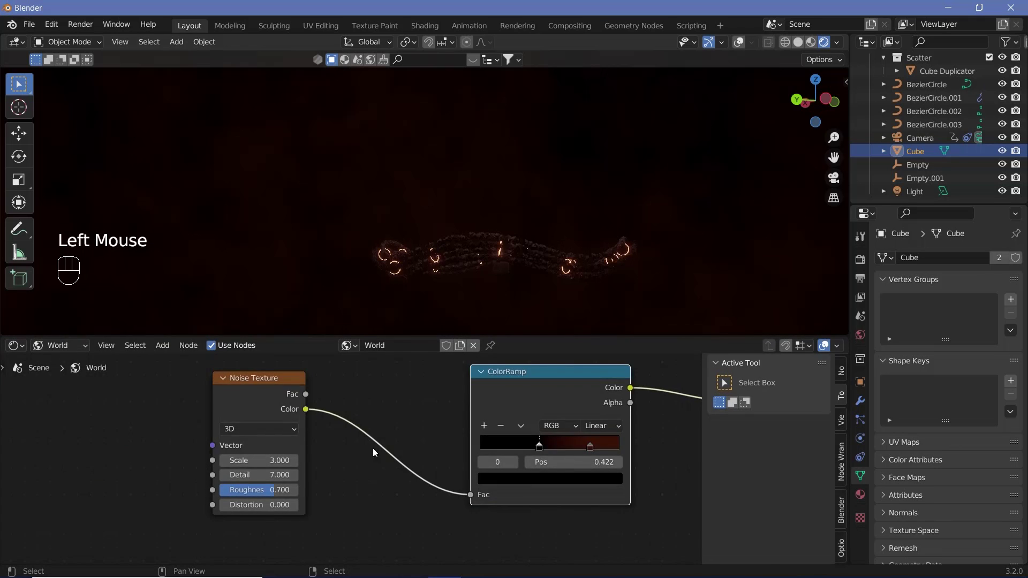
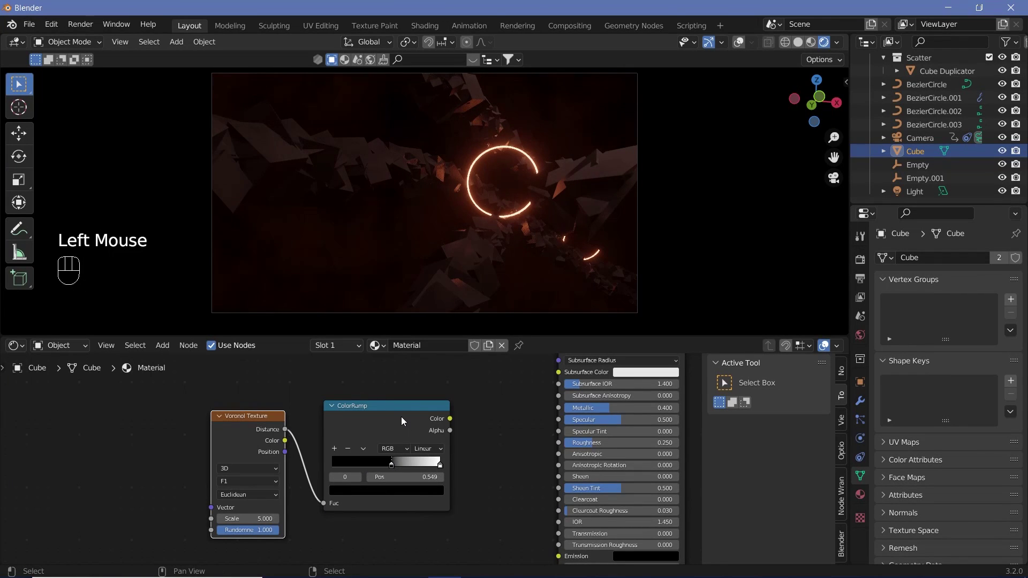
{"action": "left_click", "coordinate": [405, 427]}
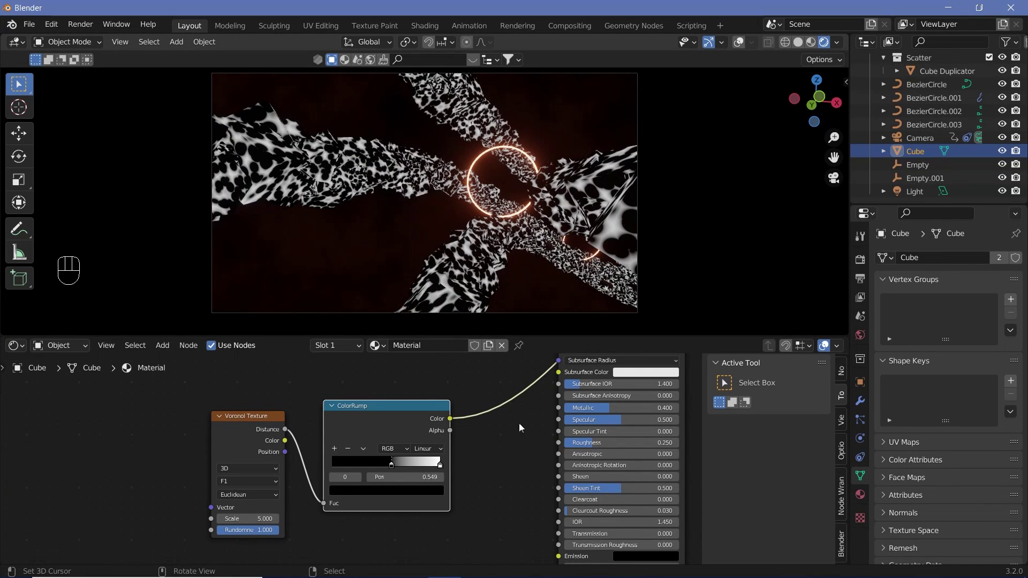
{"action": "scroll", "scroll_direction": "up", "scroll_amount": 3}
{"action": "left_click", "coordinate": [433, 468]}
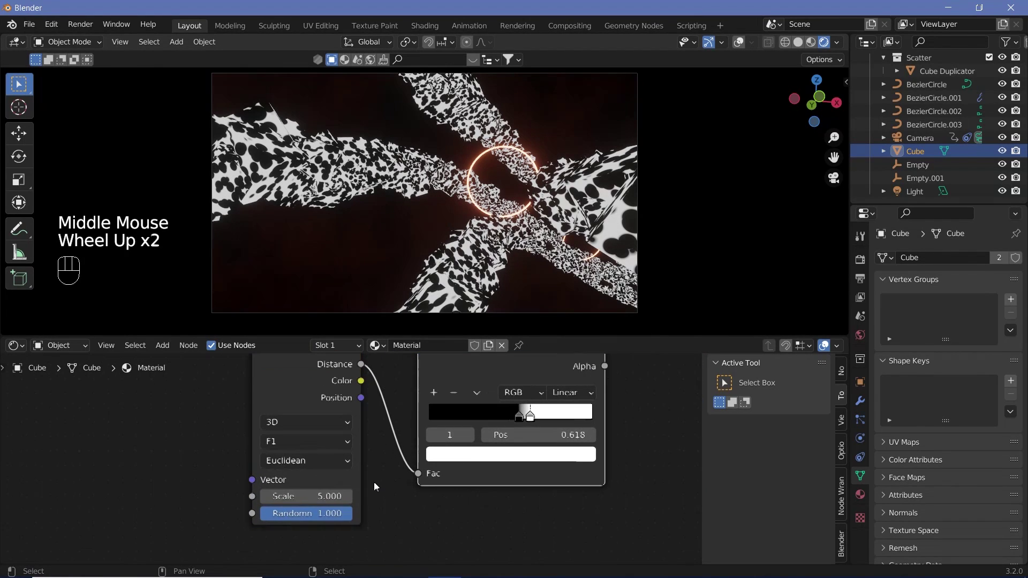
{"action": "middle_click", "coordinate": [322, 470]}
{"action": "scroll", "scroll_direction": "up", "scroll_amount": 3}
{"action": "left_click_drag", "start_coordinate": [322, 464], "coordinate": [325, 515]}
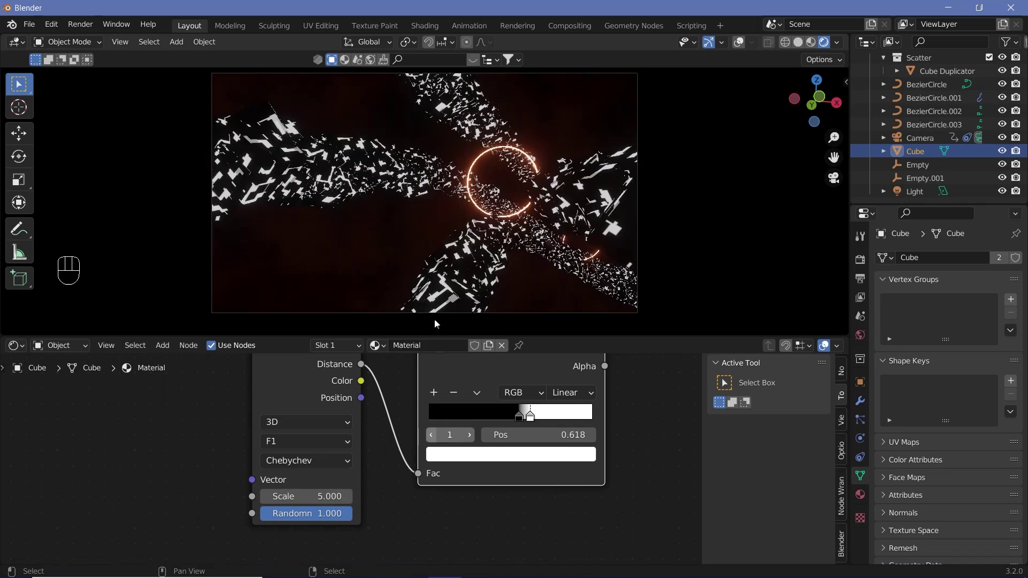
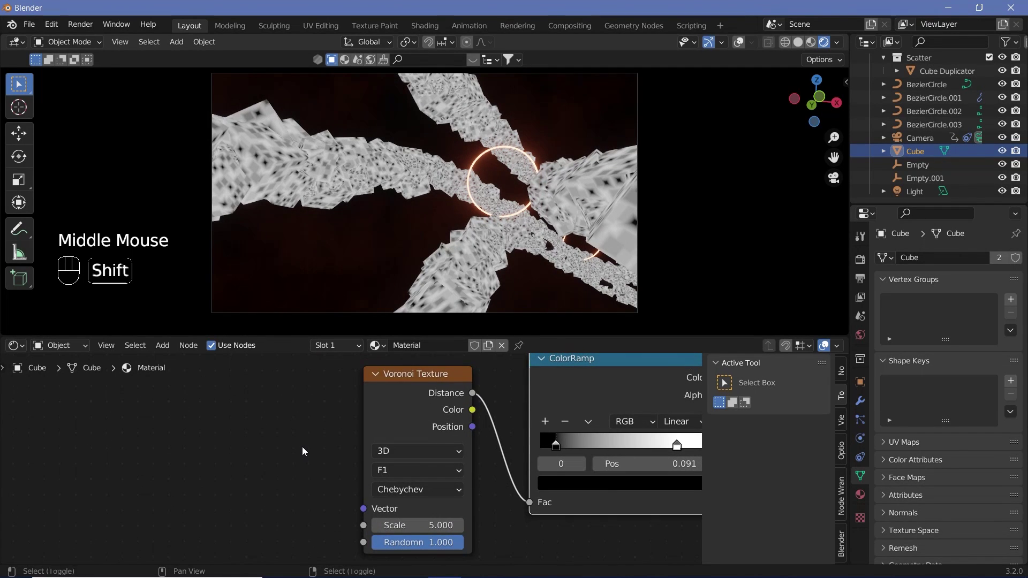
Set the Voronoi Texture to Chebychev distance and restore the full material look on the cubes.
{"action": "key", "text": "shift+a"}
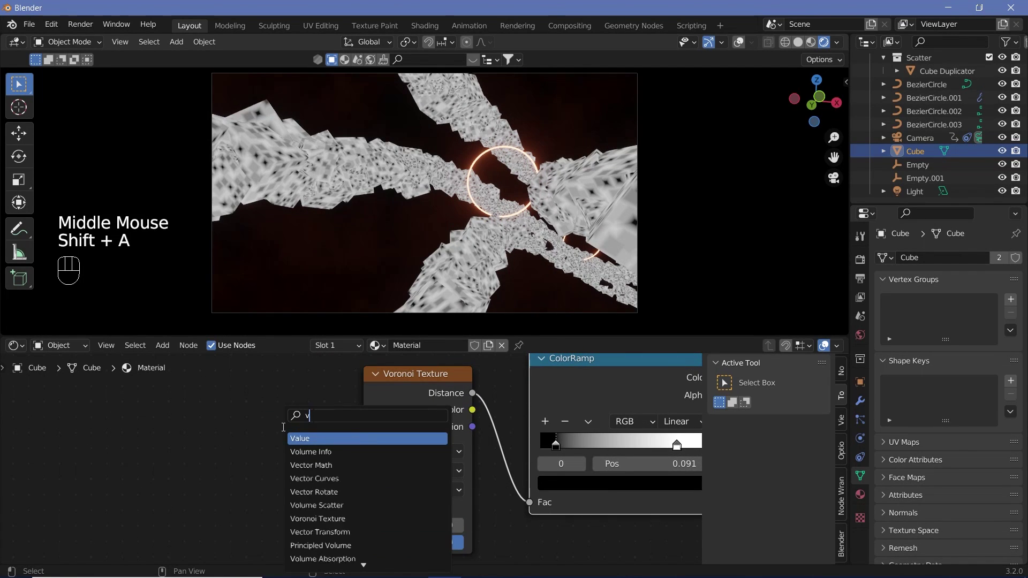
{"action": "left_click_drag", "start_coordinate": [365, 547], "coordinate": [517, 479]}
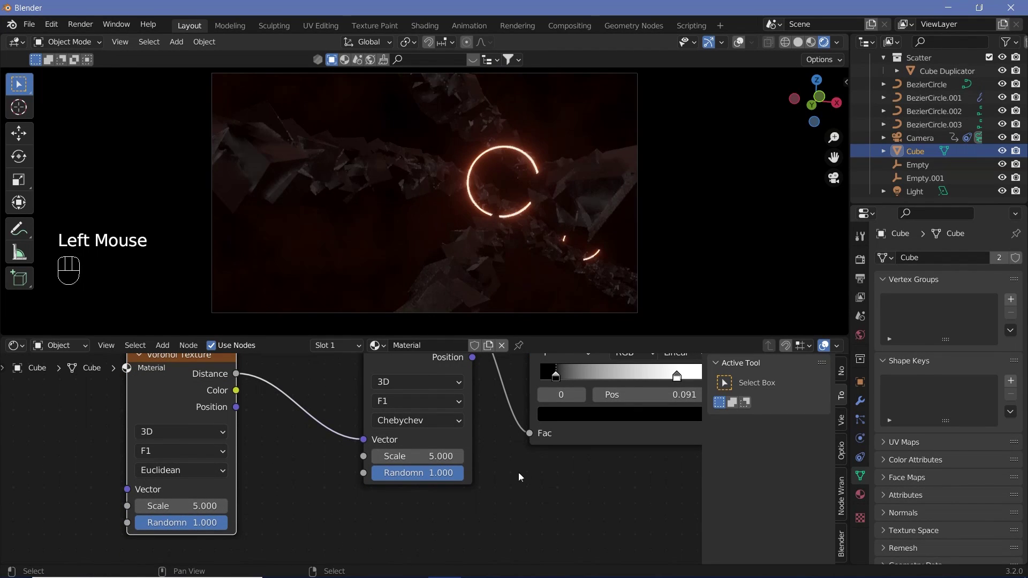
{"action": "left_click_drag", "start_coordinate": [216, 470], "coordinate": [203, 529]}
{"action": "scroll", "scroll_direction": "up", "scroll_amount": 3}
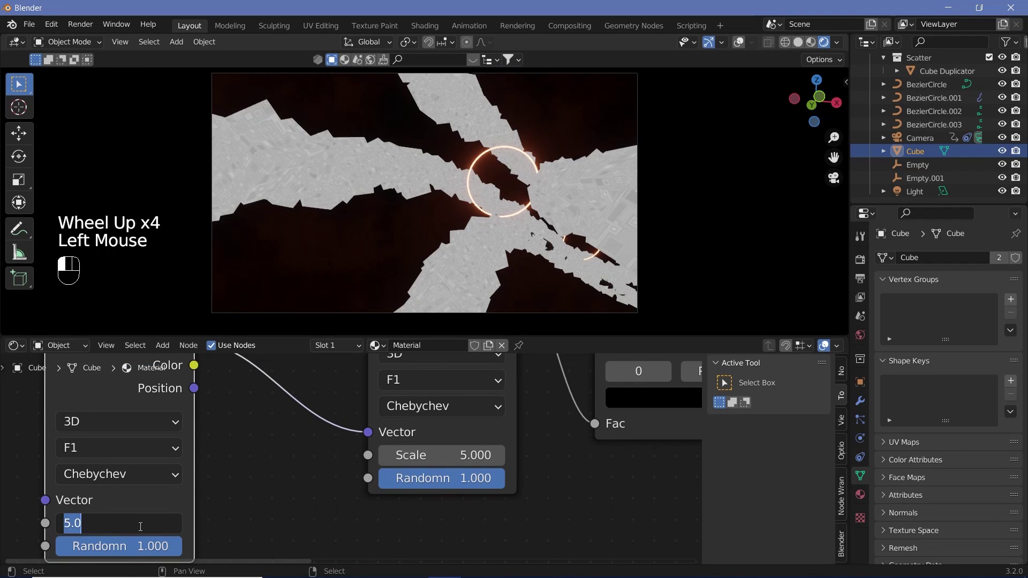
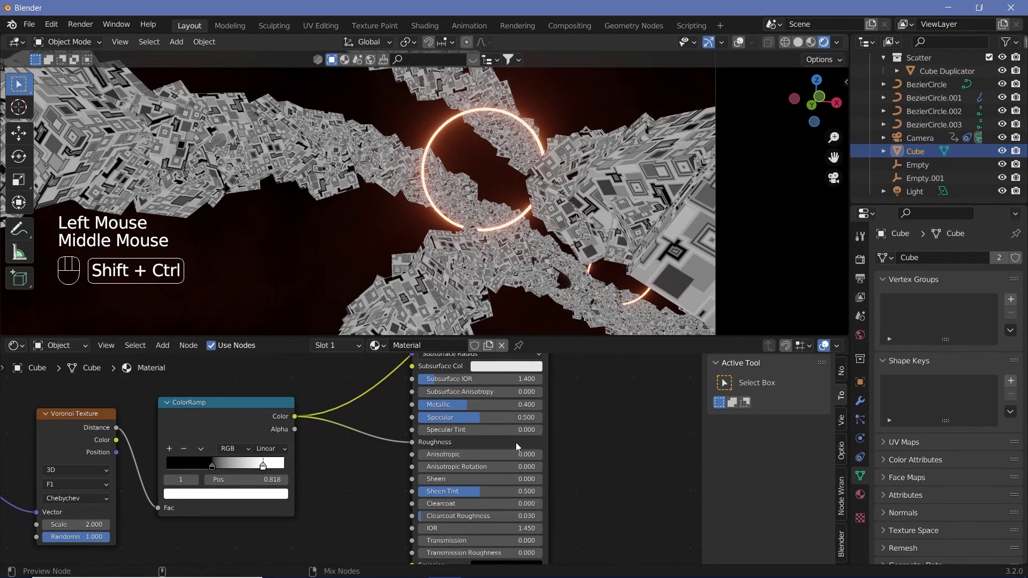
{"action": "left_click", "coordinate": [518, 444]}
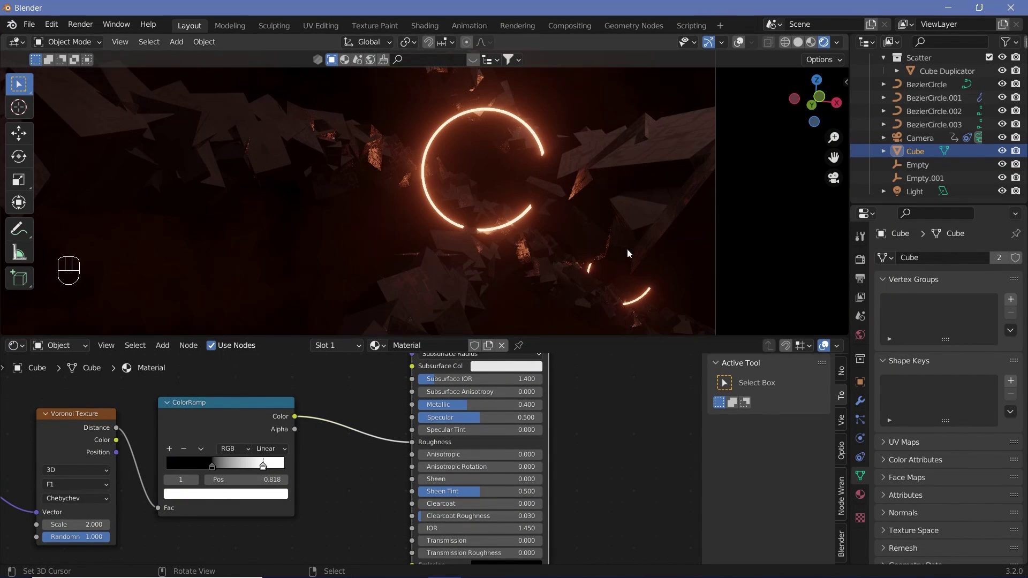
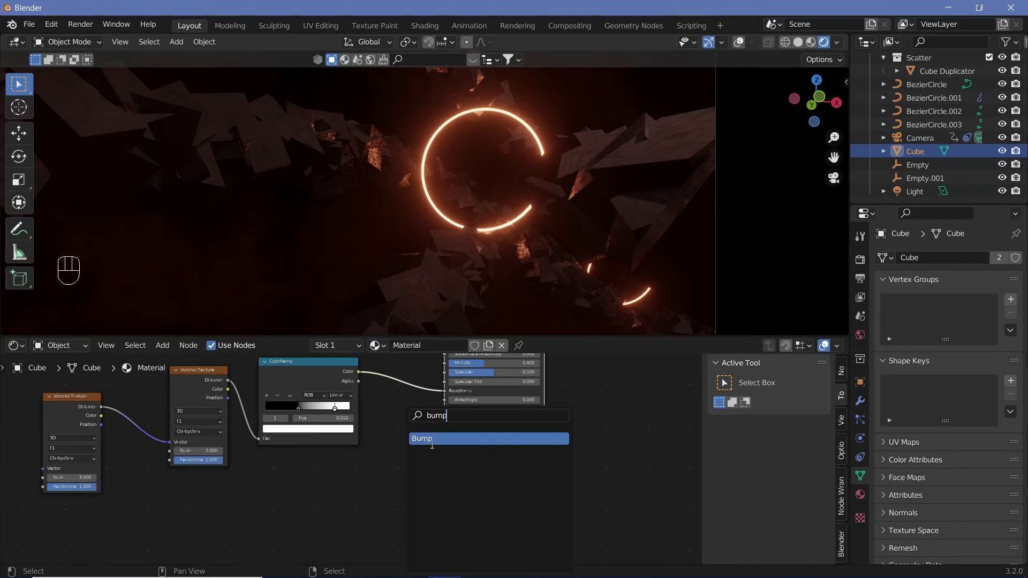
Add a Bump node, wire the pattern into Height and its Normal into the Principled BSDF, then save as SpaceLoop1.blend.
{"action": "left_click", "coordinate": [423, 495]}
{"action": "left_click_drag", "start_coordinate": [431, 503], "coordinate": [369, 410]}
{"action": "left_click_drag", "start_coordinate": [379, 393], "coordinate": [599, 444]}
{"action": "key", "text": "ctrl+s"}
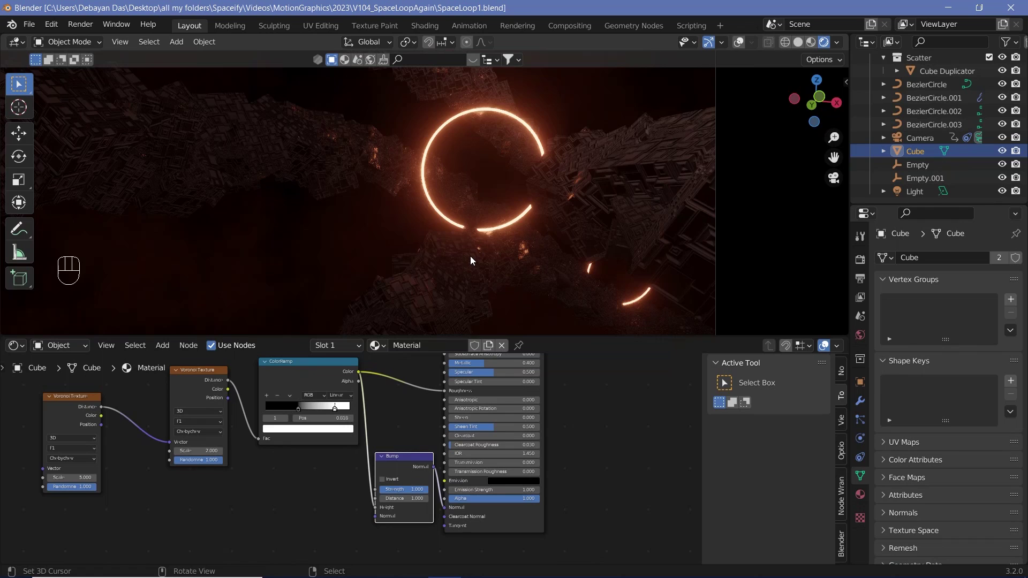
Switch to the camera view and play the fly-through in the rendered view.
{"action": "key", "text": "KP_0"}
{"action": "scroll", "scroll_direction": "down", "scroll_amount": 3}
{"action": "key", "text": "shift+space"}
{"action": "key", "text": "shift+space"}
{"action": "key", "text": "shift+space"}
{"action": "key", "text": "shift+space"}
{"action": "key", "text": "shift+space"}
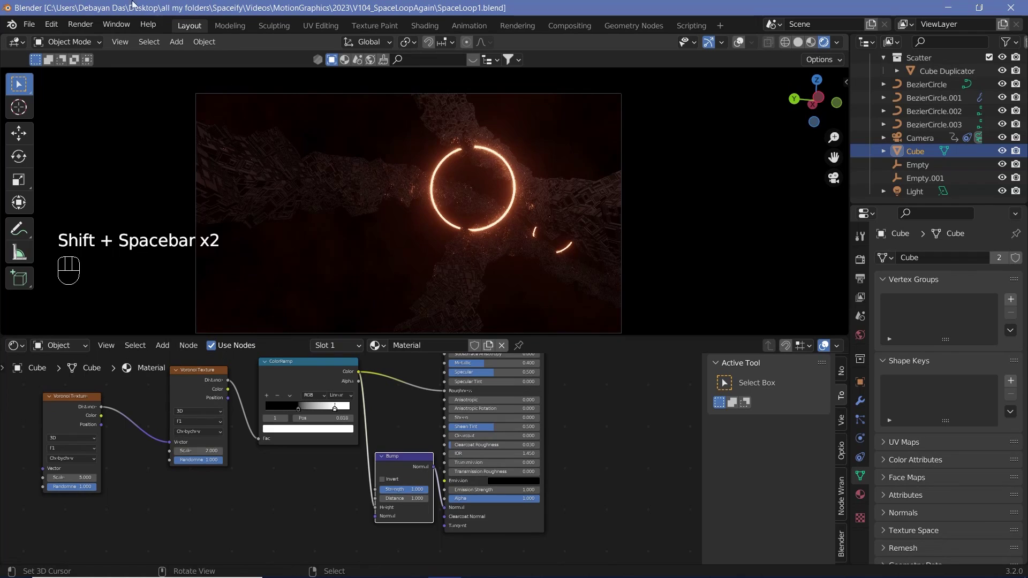